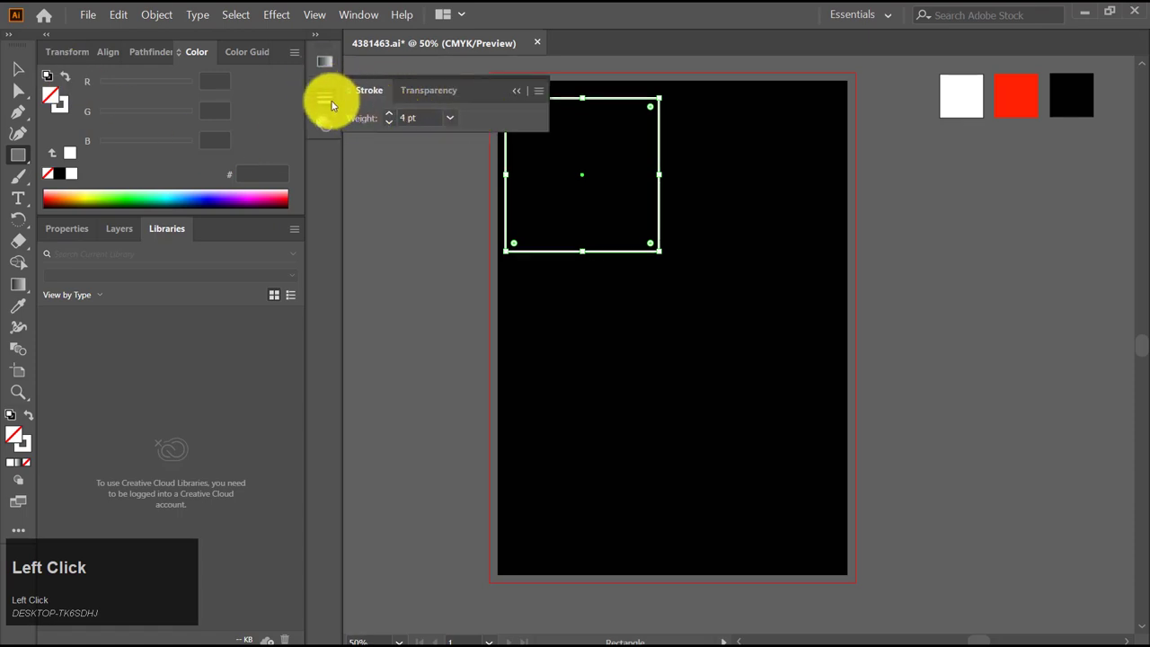
Add a black bar over the white frame and rotate both into a tilted diamond
key(v)
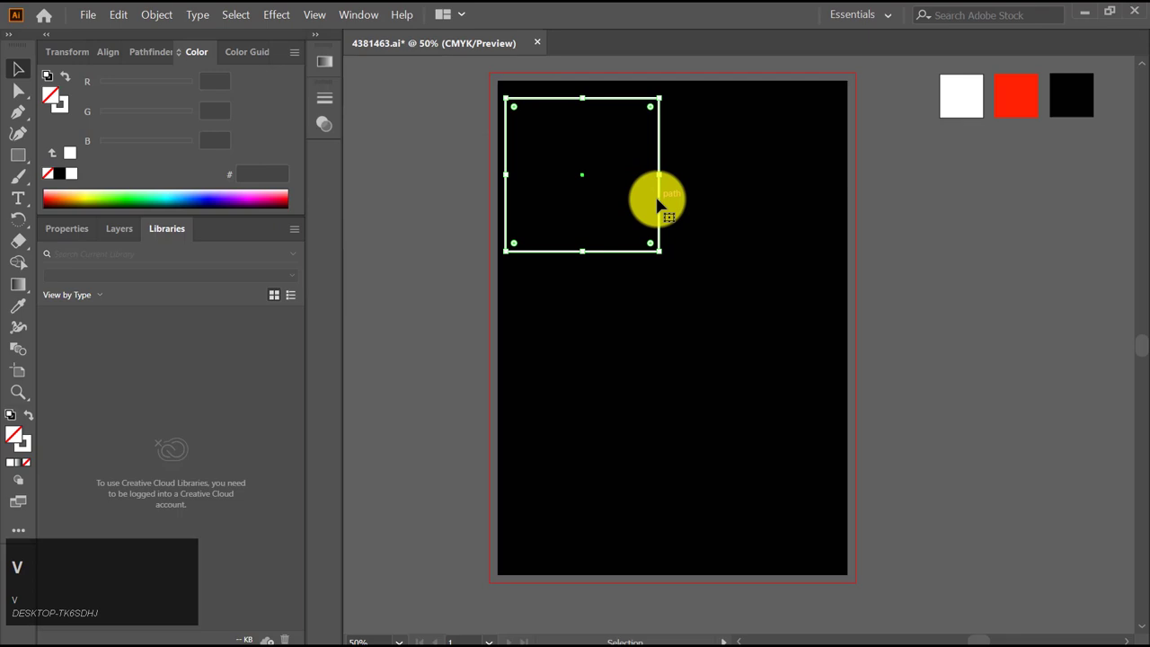
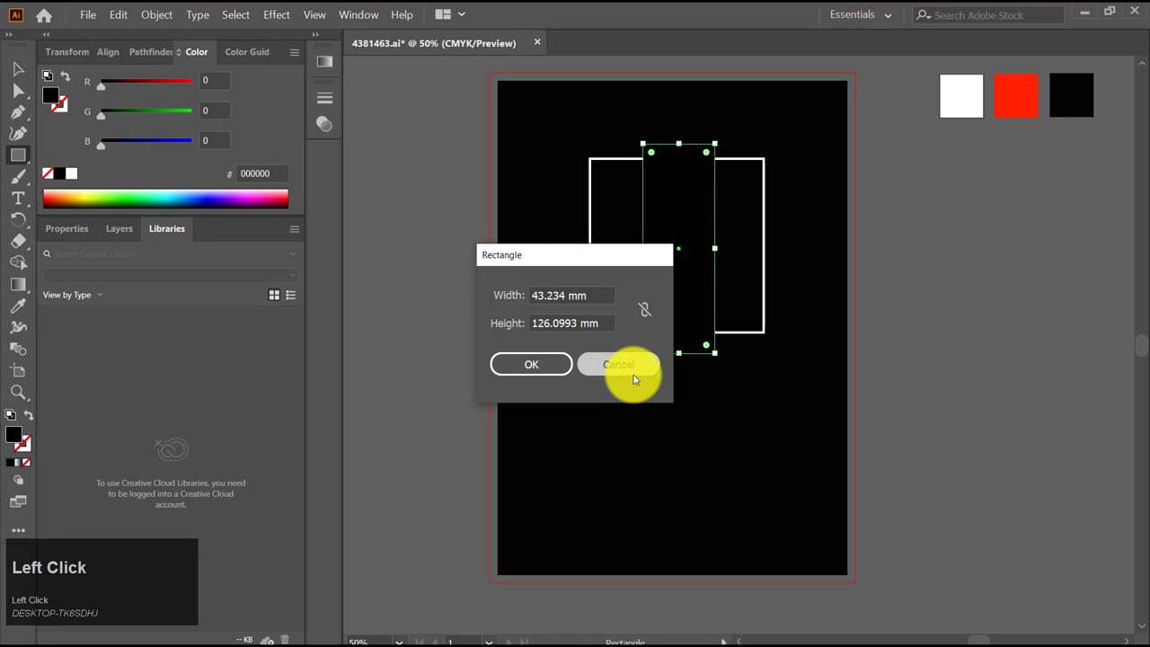
key(v)
drag(591, 244, 804, 234)
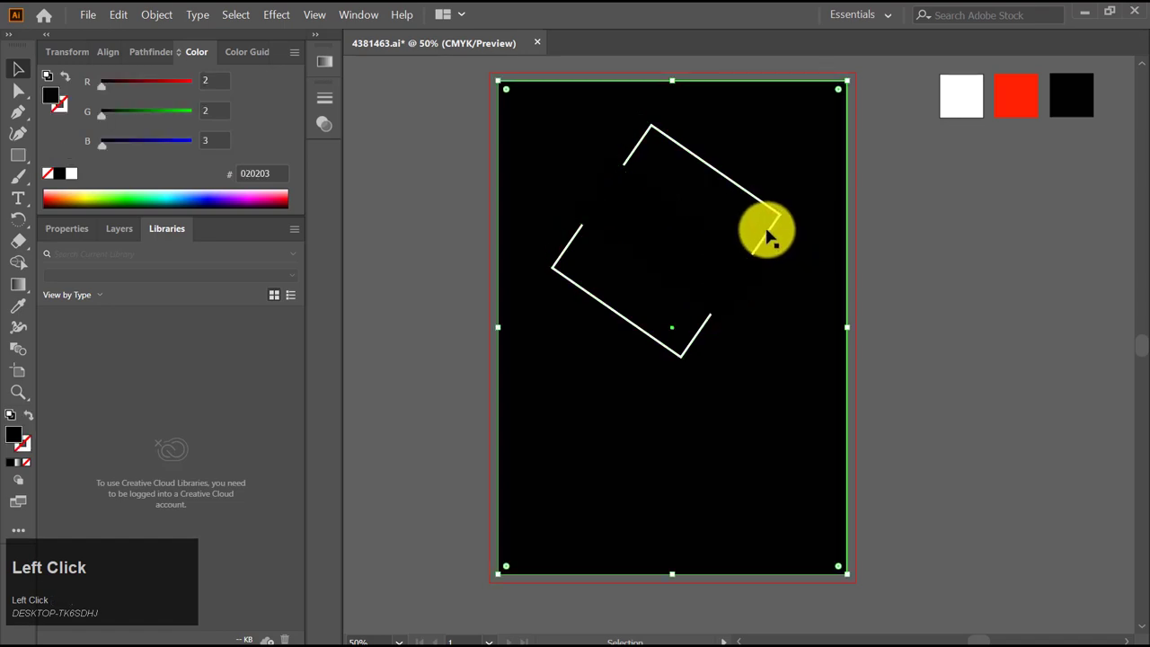
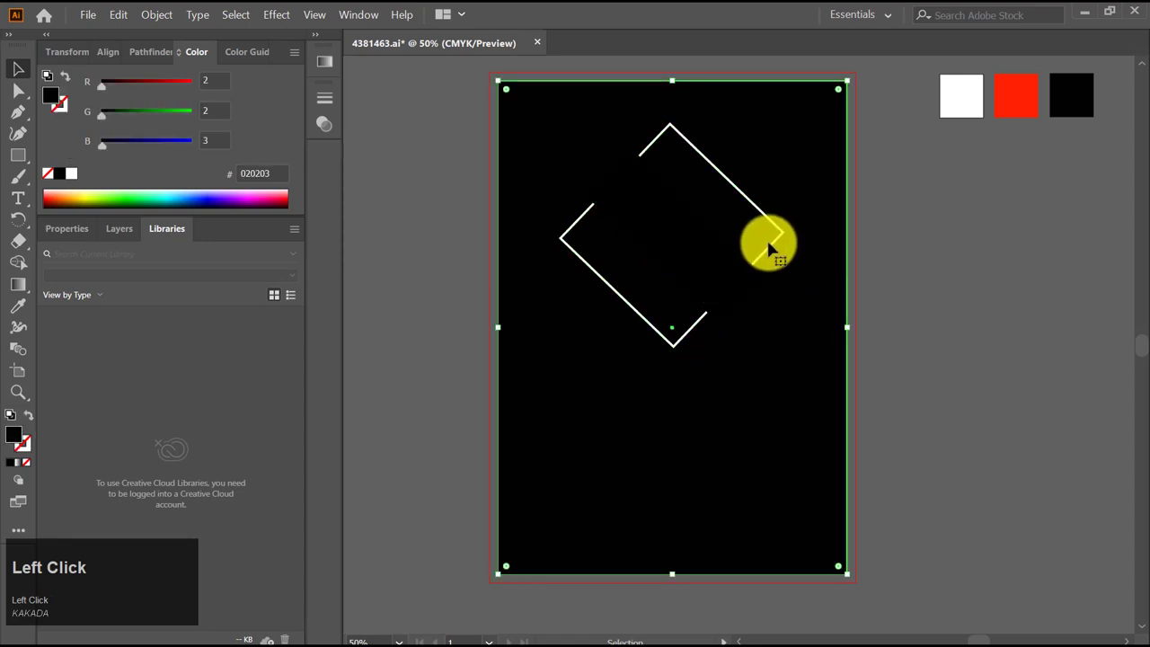
Scale up the diamond frame and bar, then ready a 3 pt line beside the upper-right edge
click(702, 261)
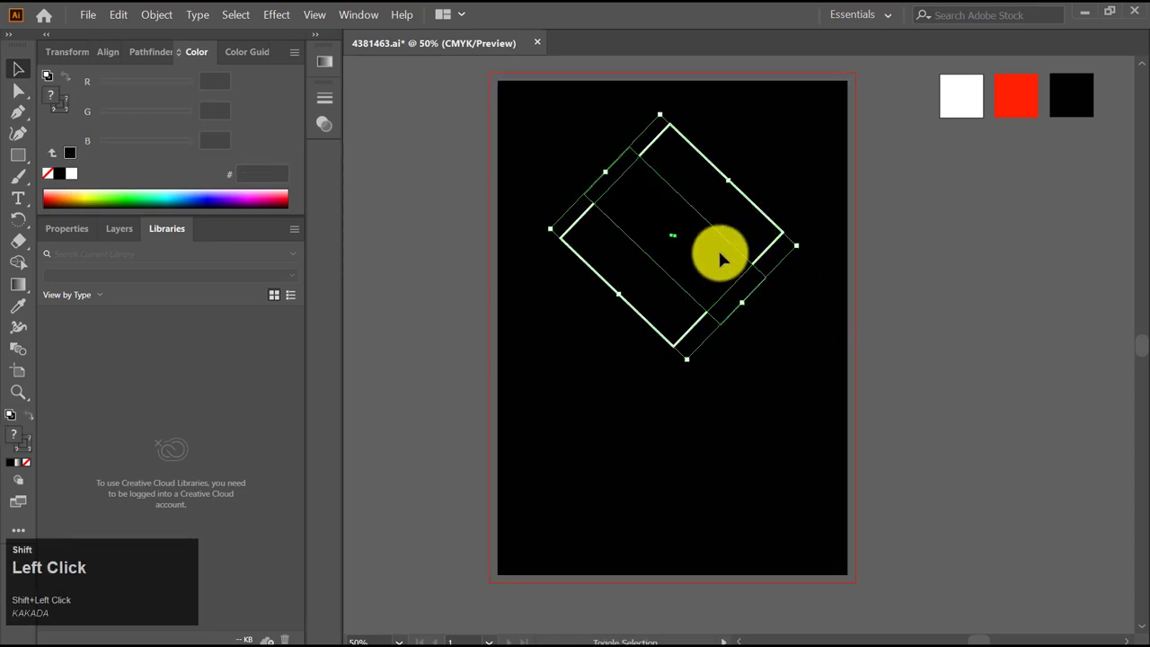
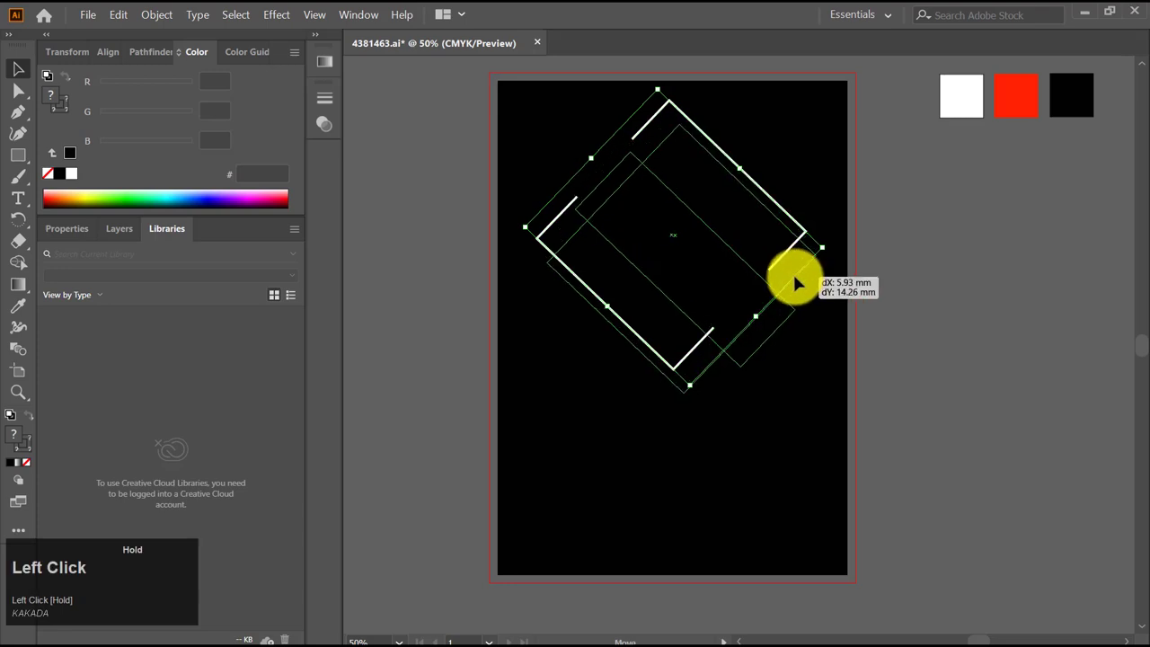
key(Left)
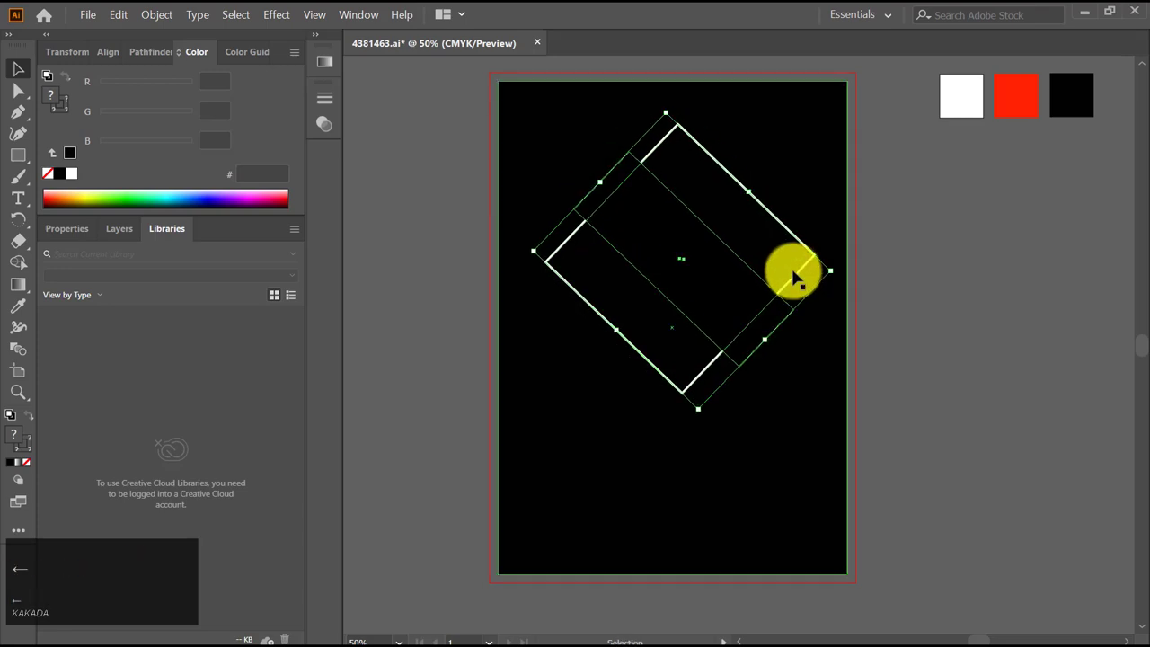
key(Up)
click(790, 387)
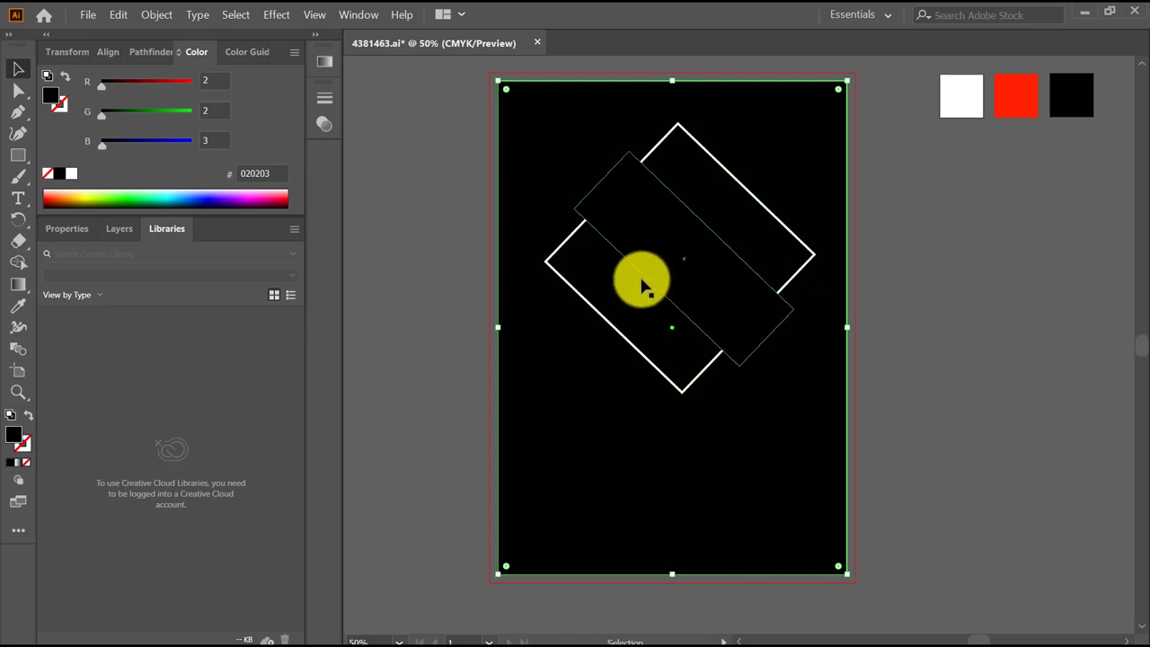
key(l)
right_click(18, 163)
Draw a line along the frame's upper-right edge and colour it red from the swatch
drag(103, 241, 336, 108)
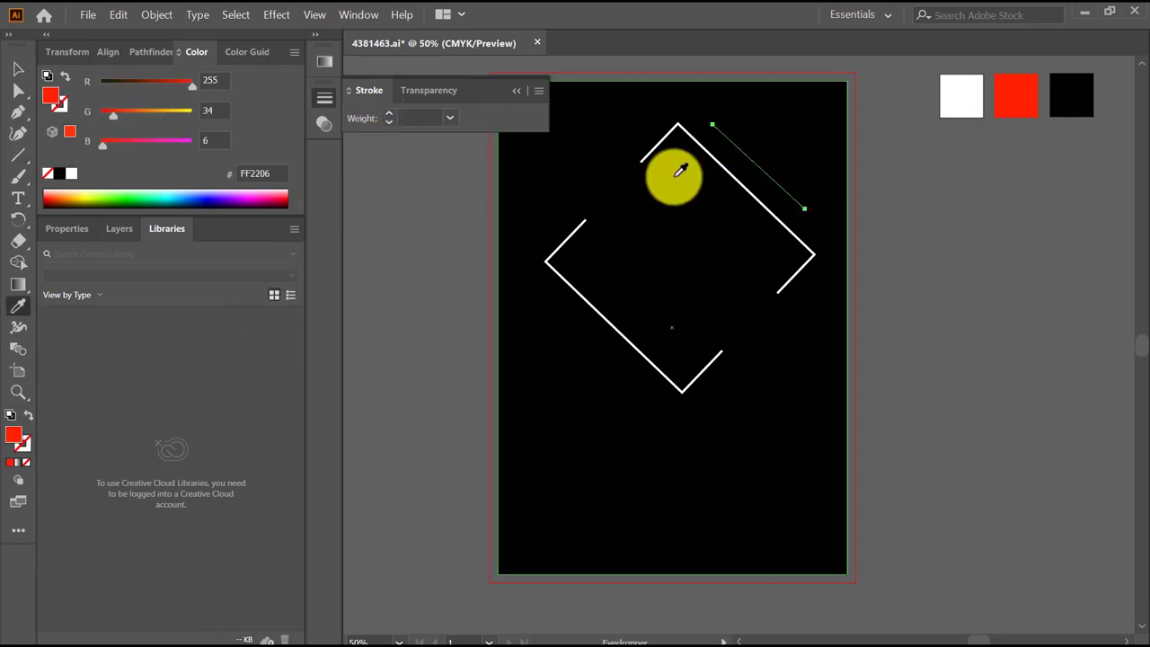
key(i)
click(388, 105)
Add a 6 pt white dash beside it and copy both lines to the lower-left edge
double_click(389, 115)
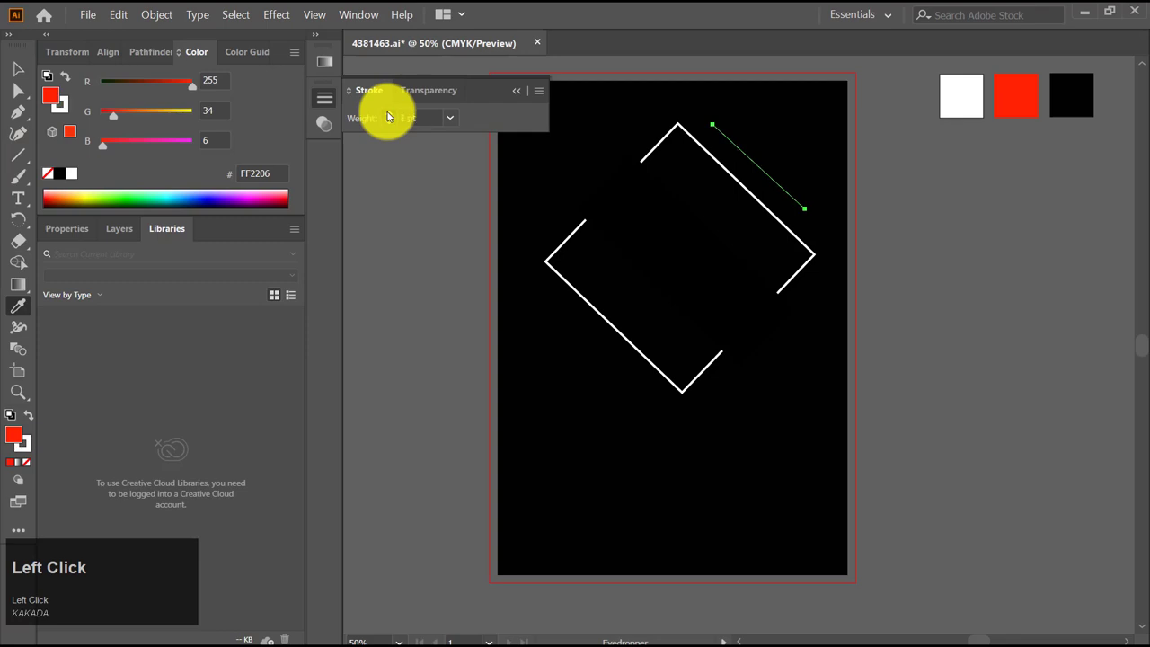
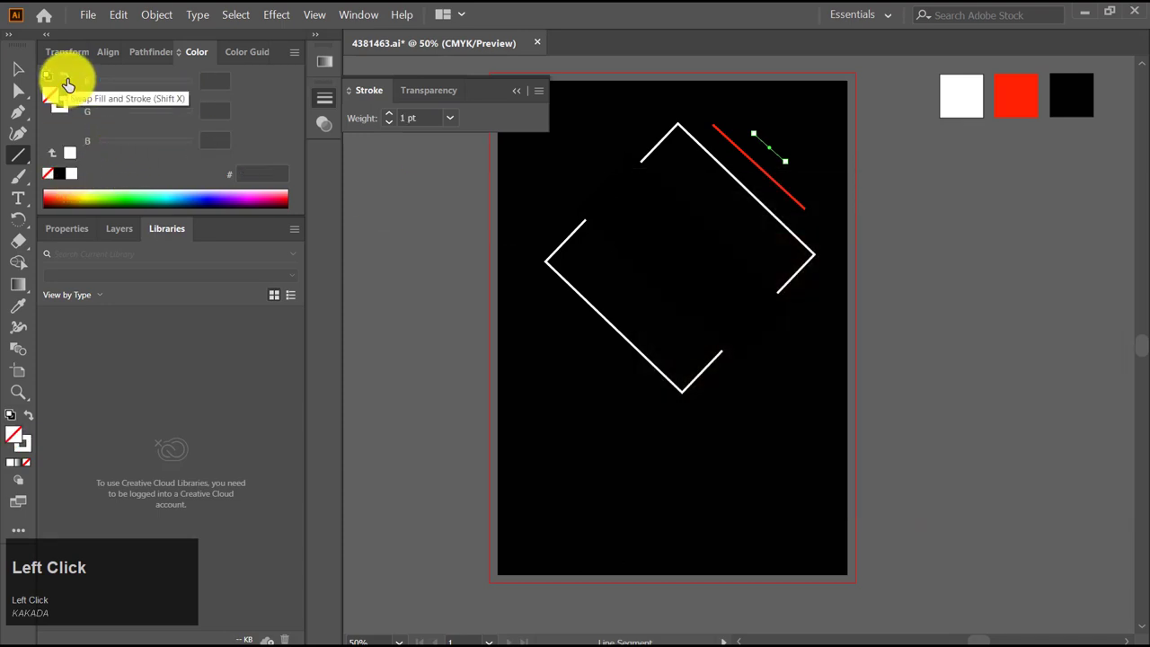
click(390, 115)
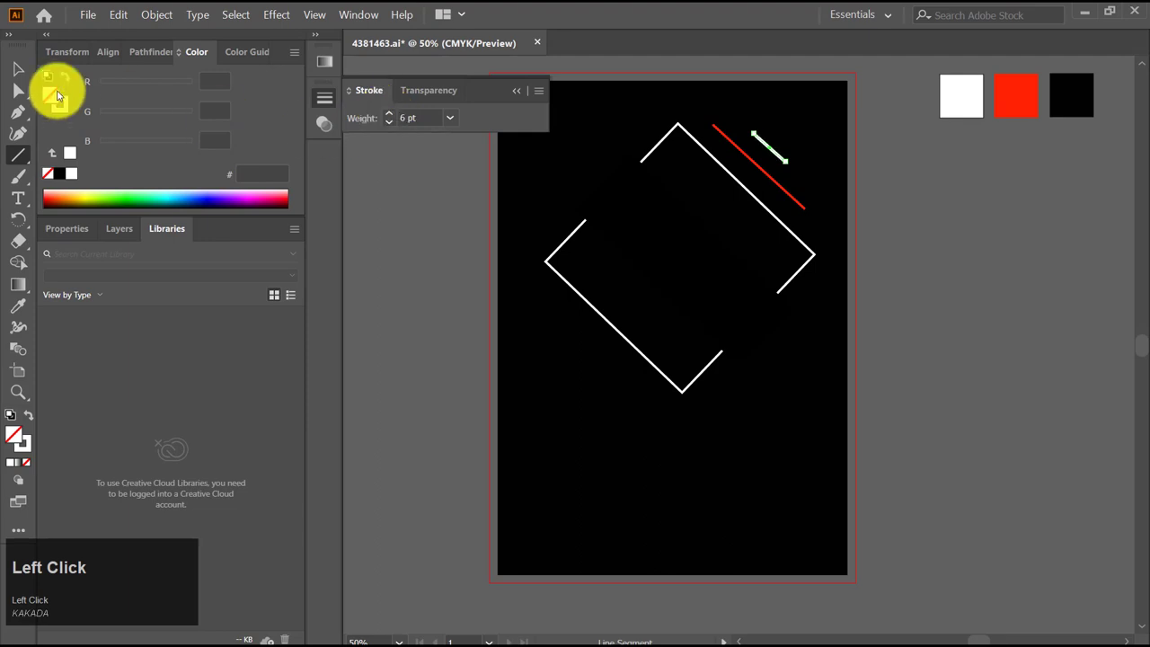
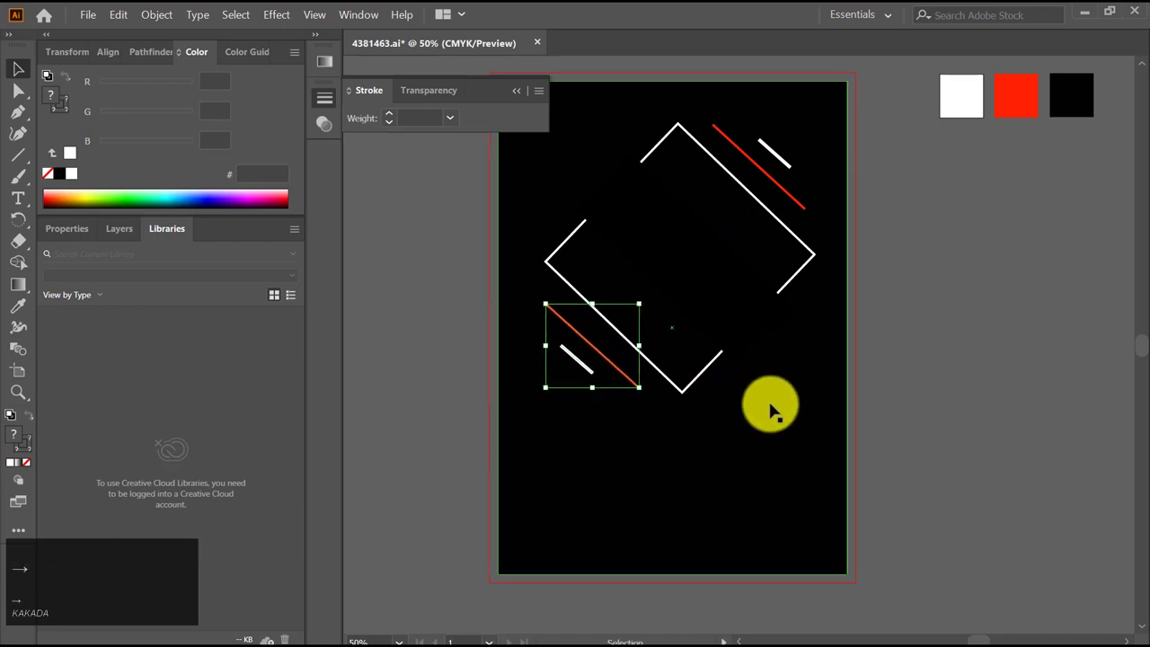
click(791, 430)
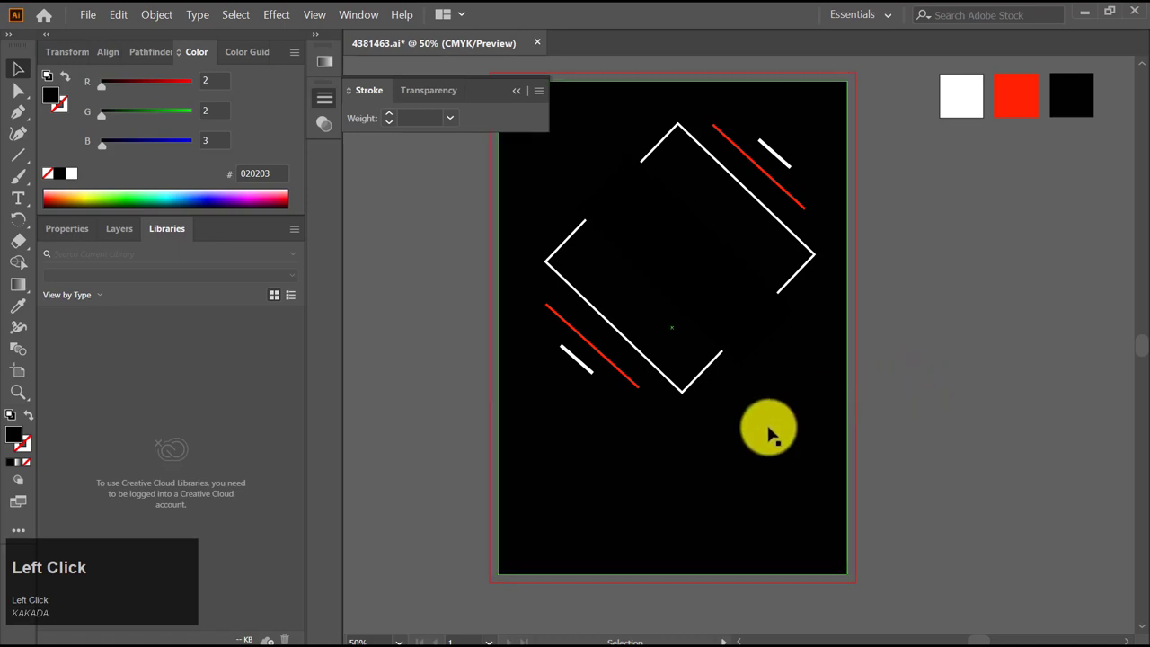
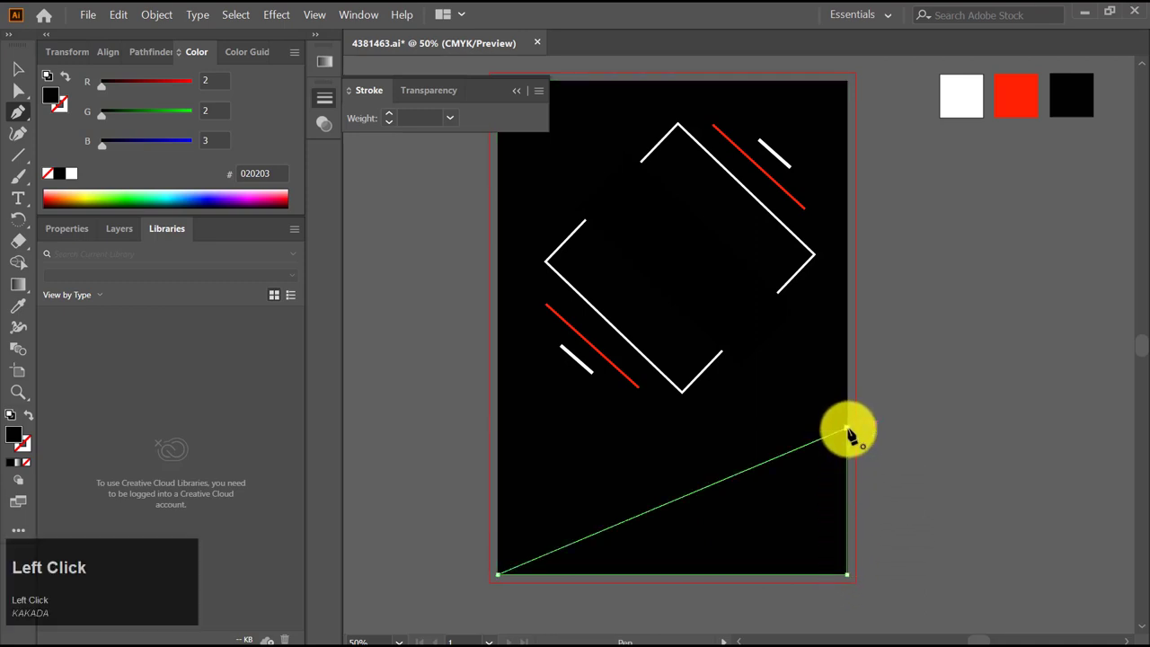
Fill the bottom with a bright red triangle and a darker red triangle on the left
key(i)
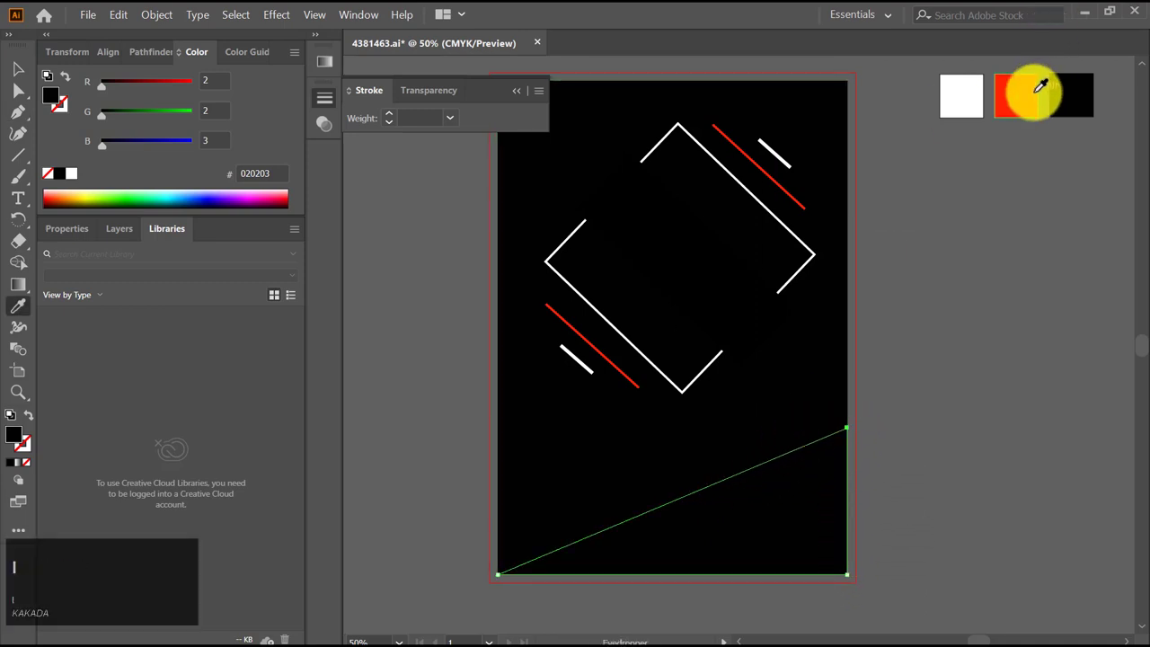
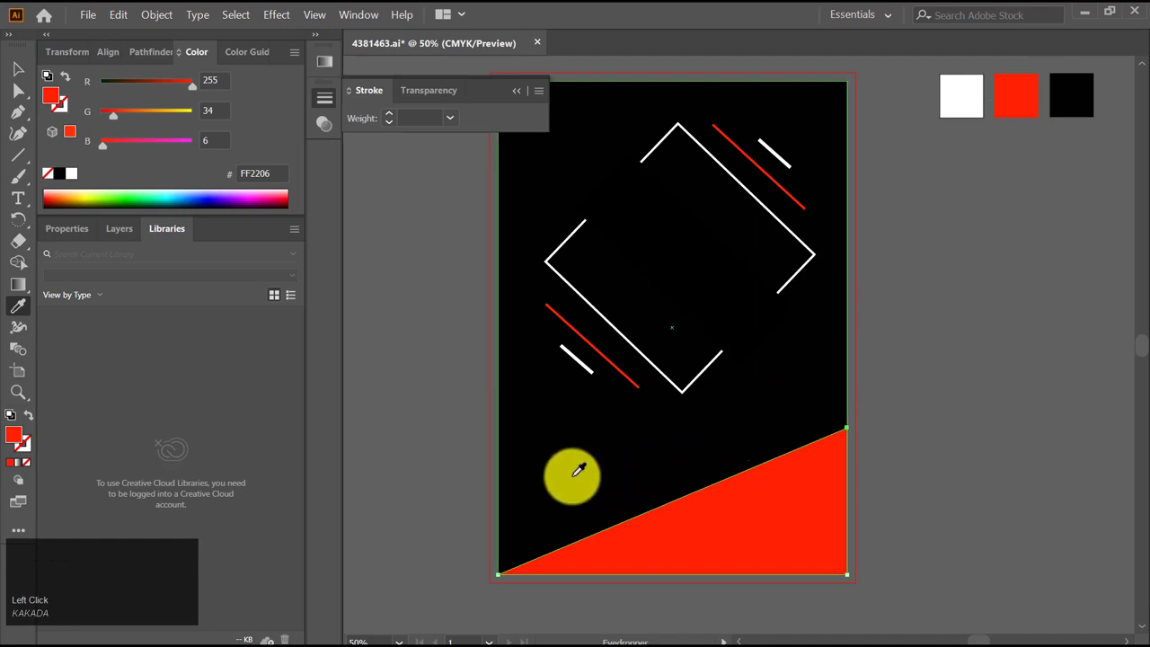
key(p)
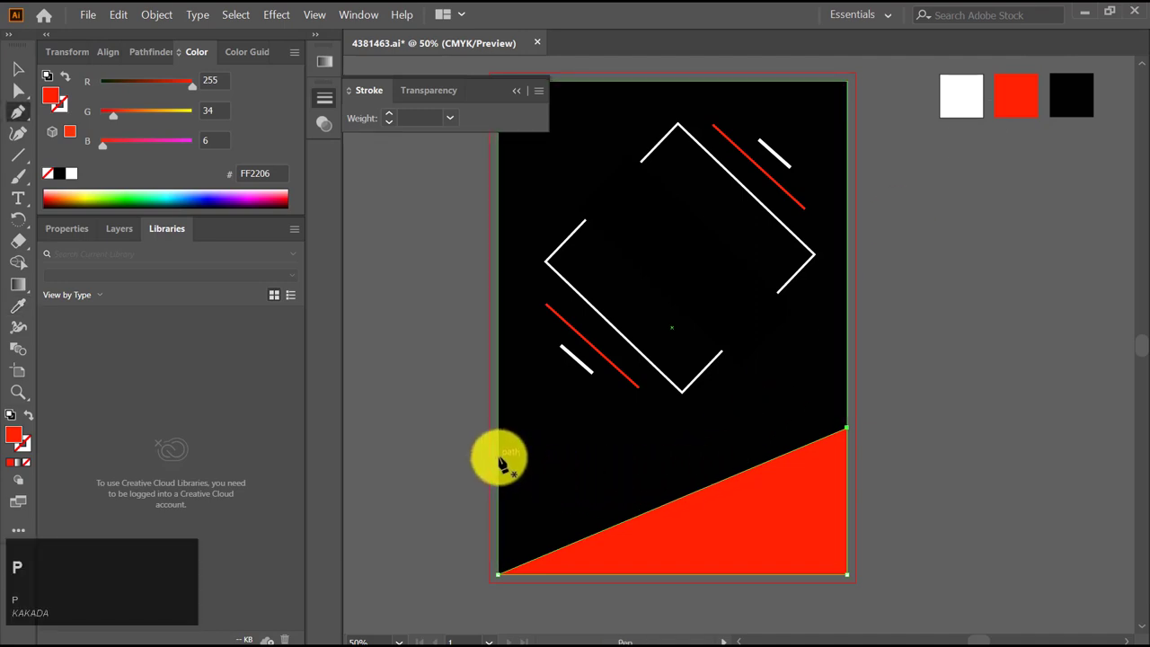
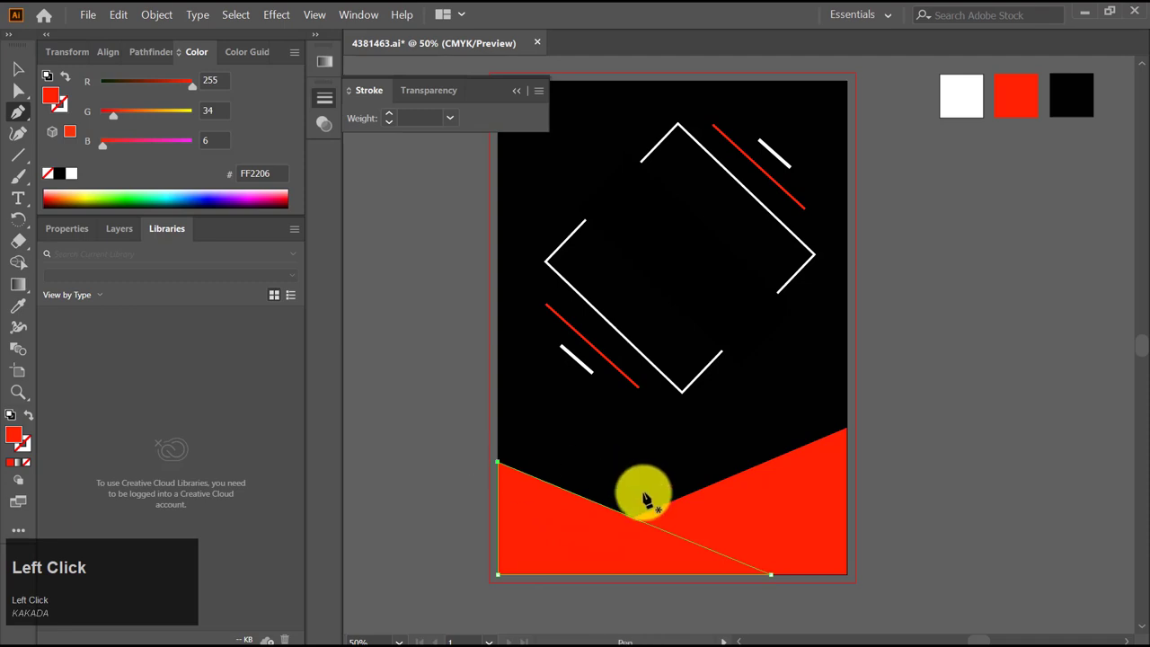
click(56, 97)
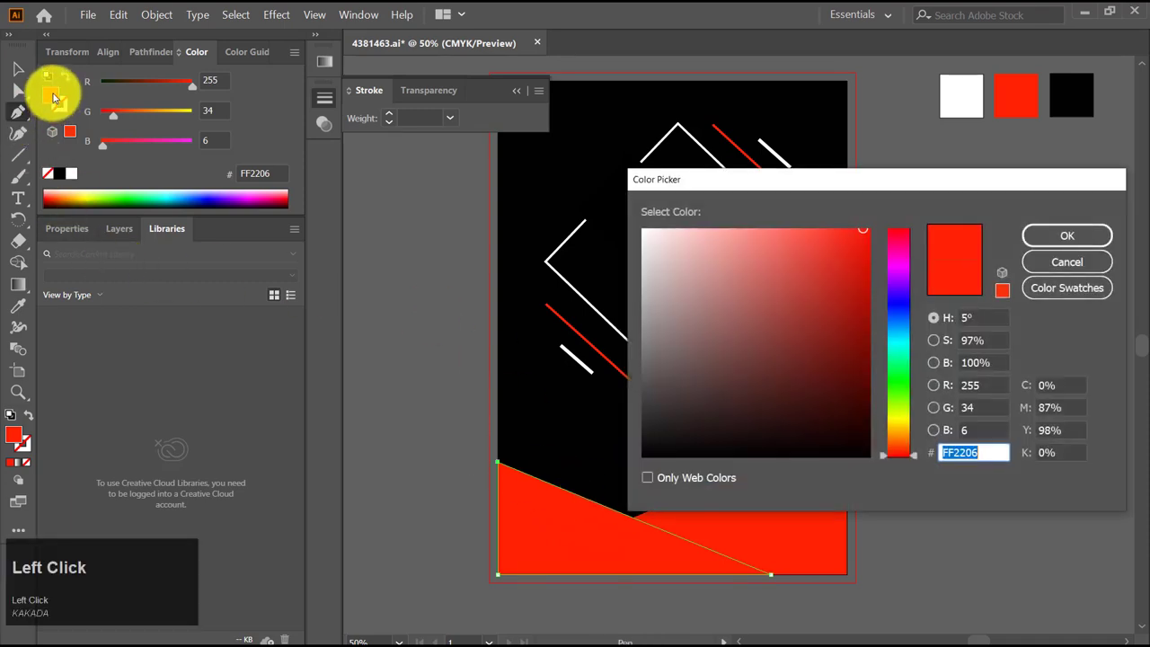
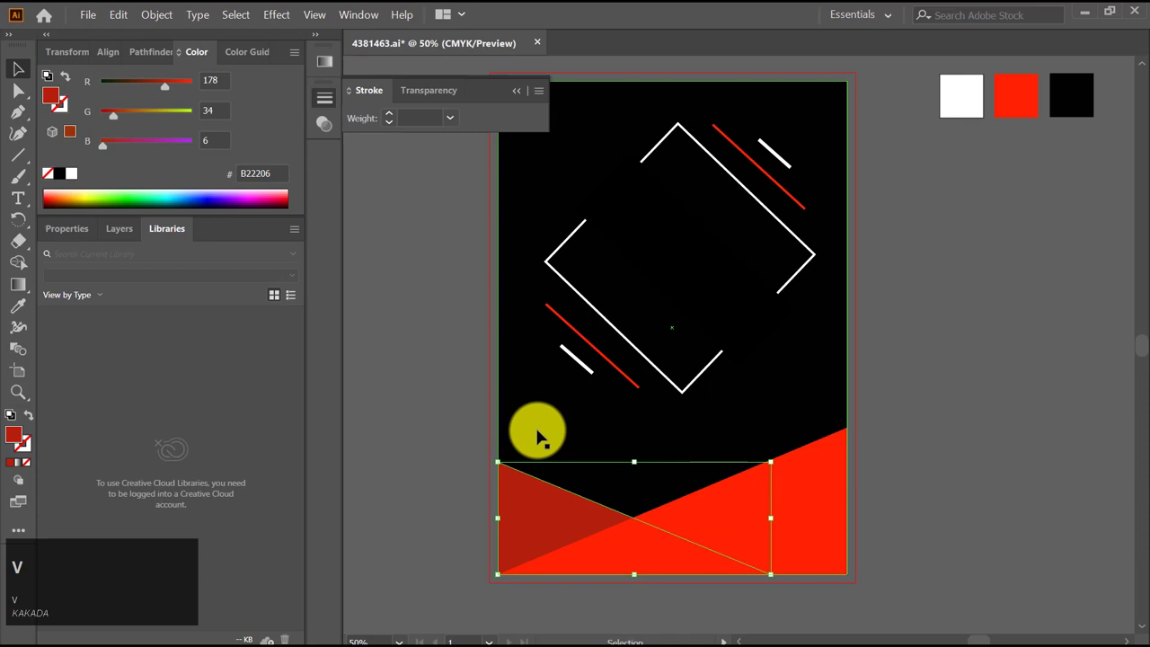
click(536, 420)
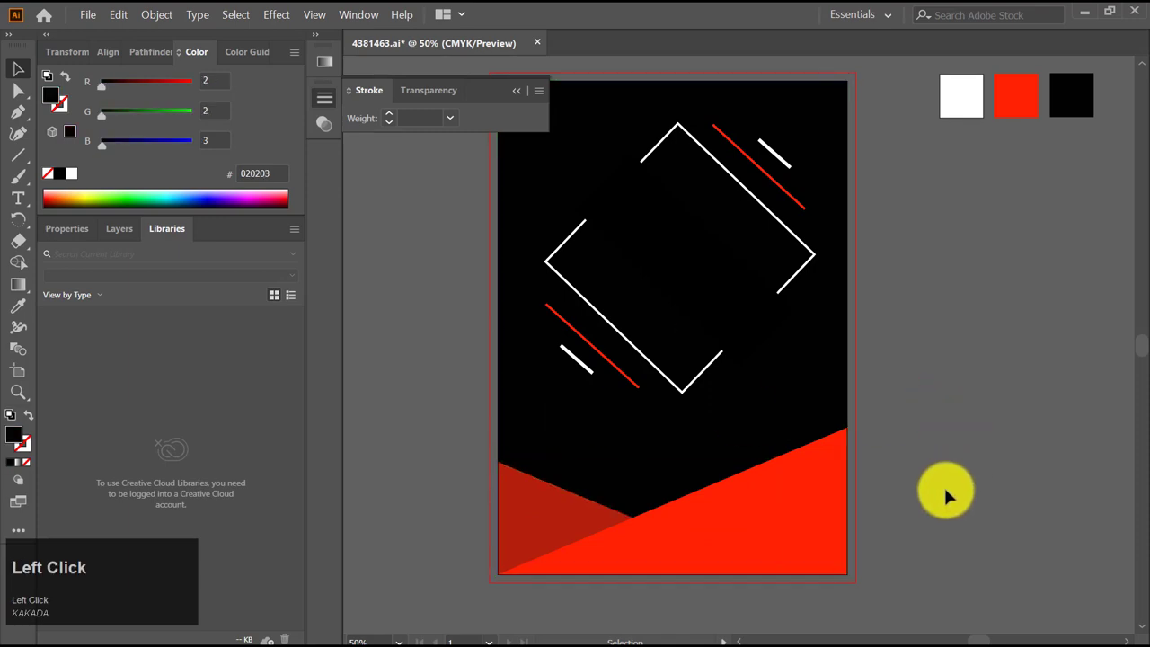
scroll(up, 3)
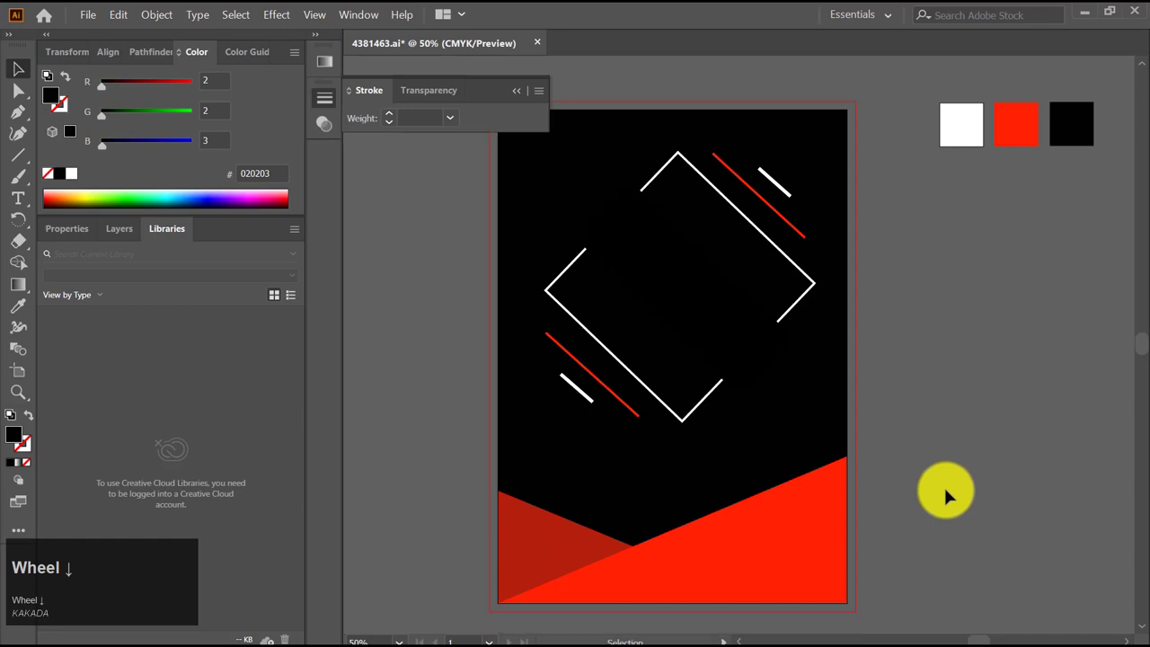
Group the frame with its accent lines and nudge the group slightly left
scroll(down, 3)
click(606, 355)
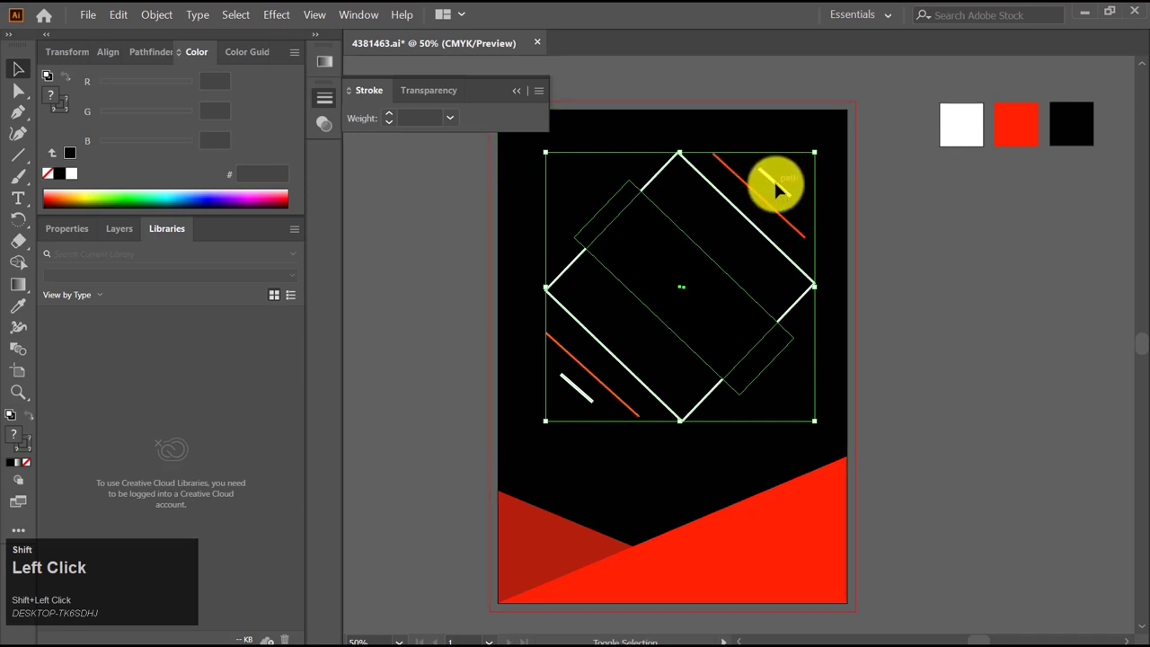
key(Left)
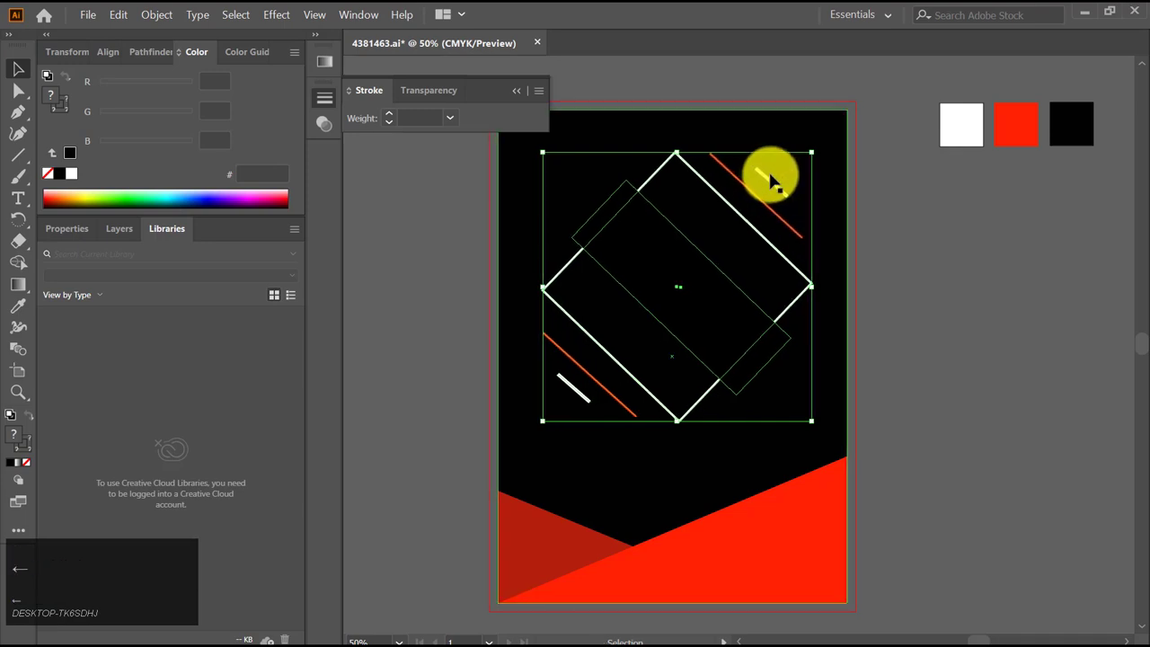
key(Down)
key(Left)
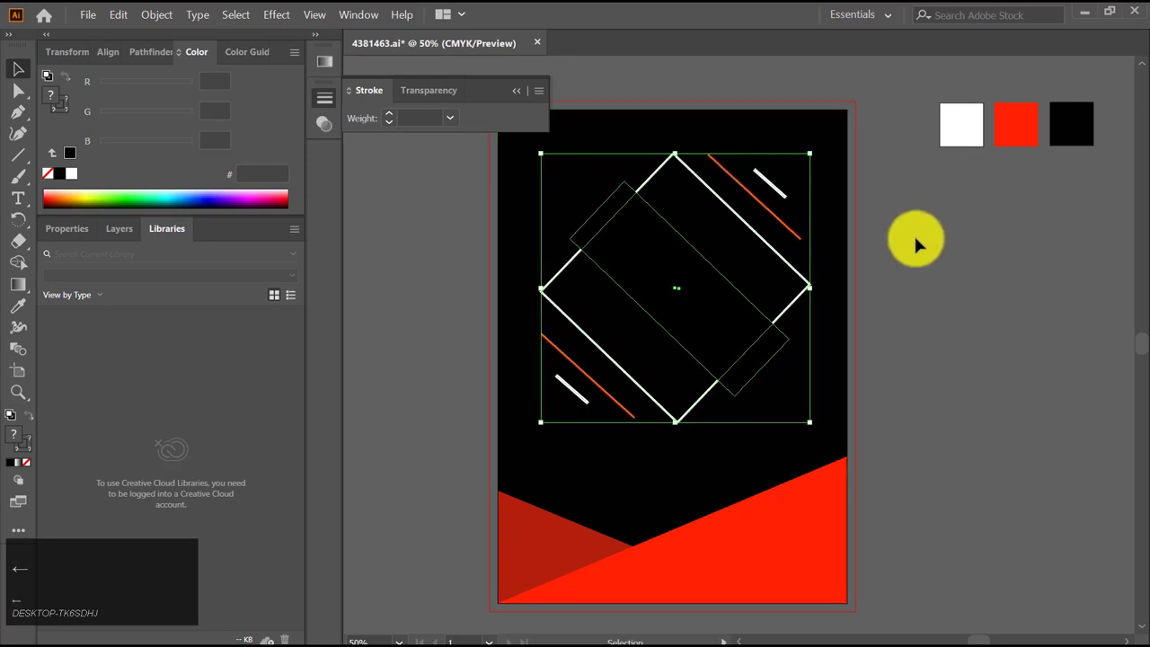
click(913, 249)
scroll(up, 3)
click(521, 96)
key(m)
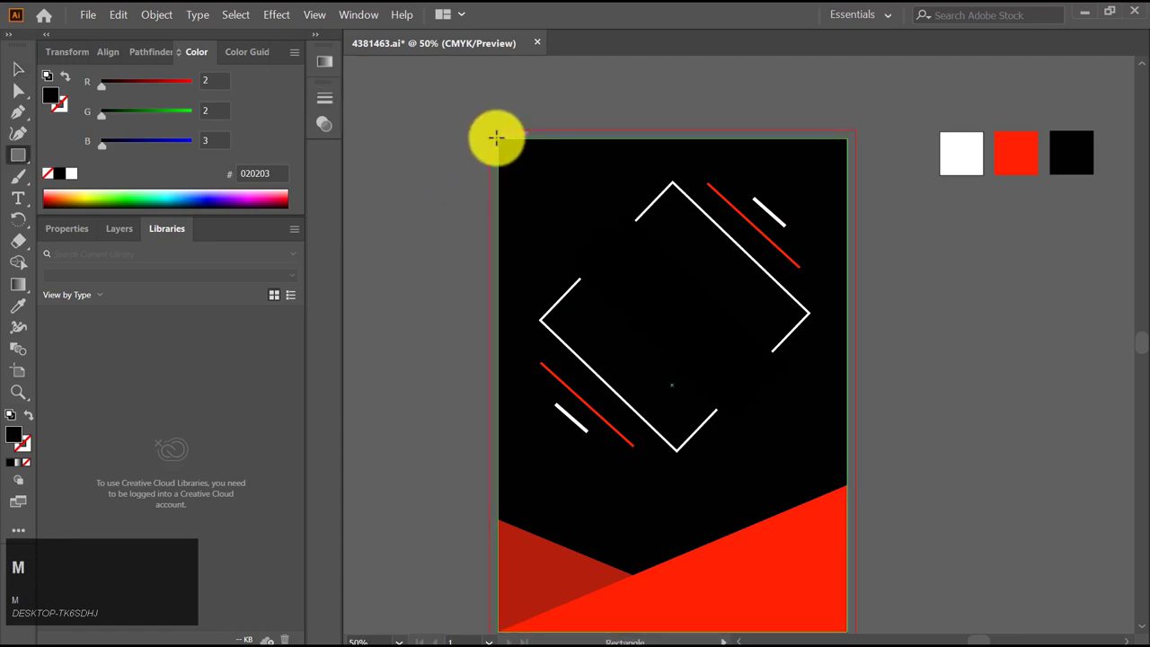
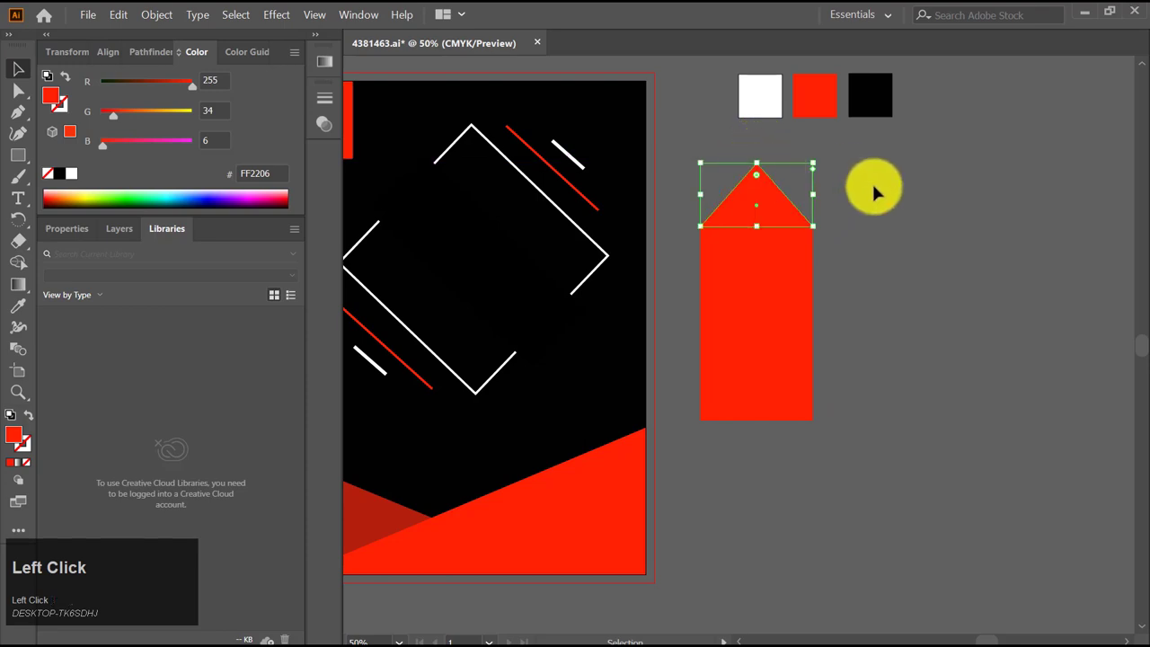
Fit the red triangle atop the red bar and group them into one pointed tag shape
drag(790, 317, 770, 311)
key(ctrl+g)
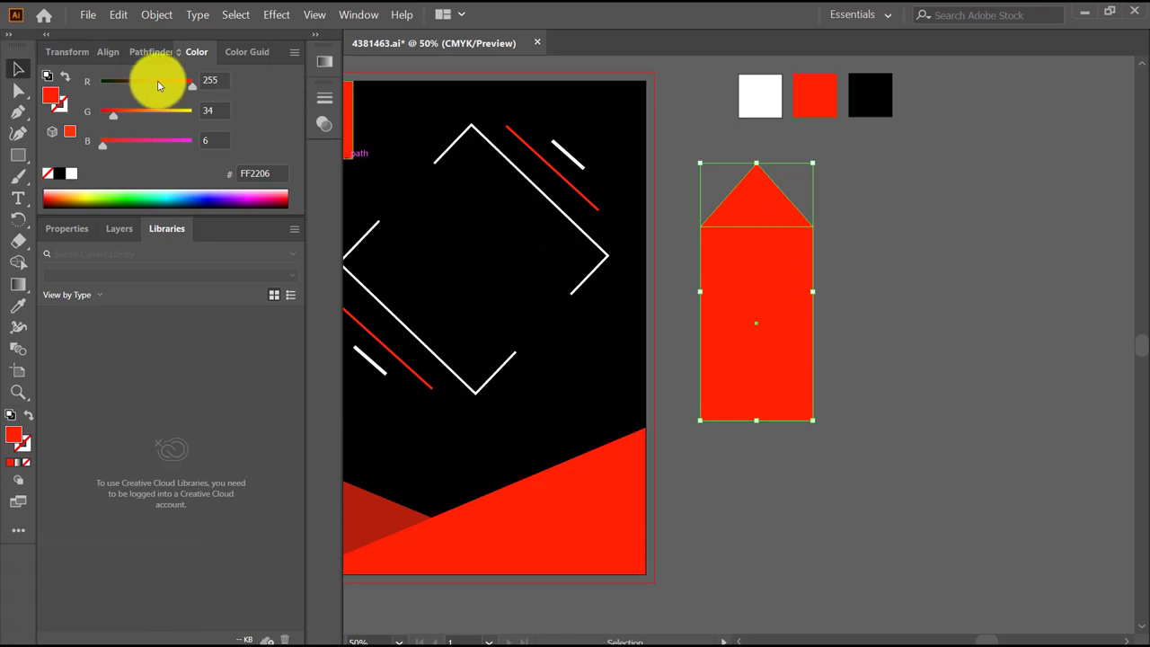
click(111, 58)
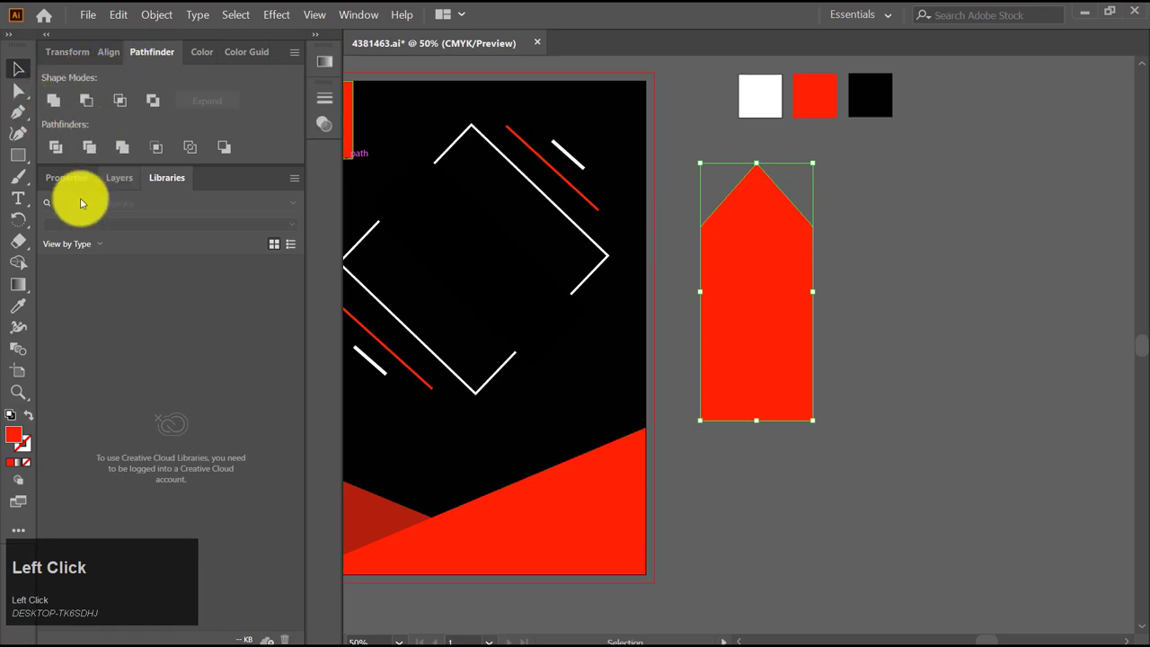
click(25, 316)
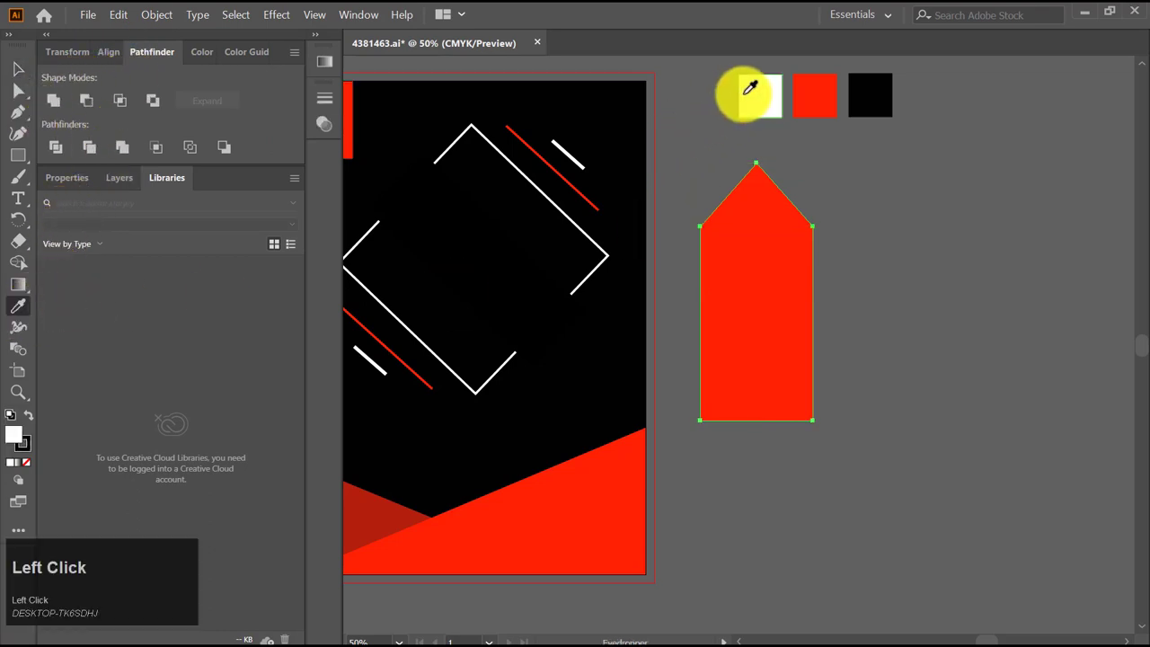
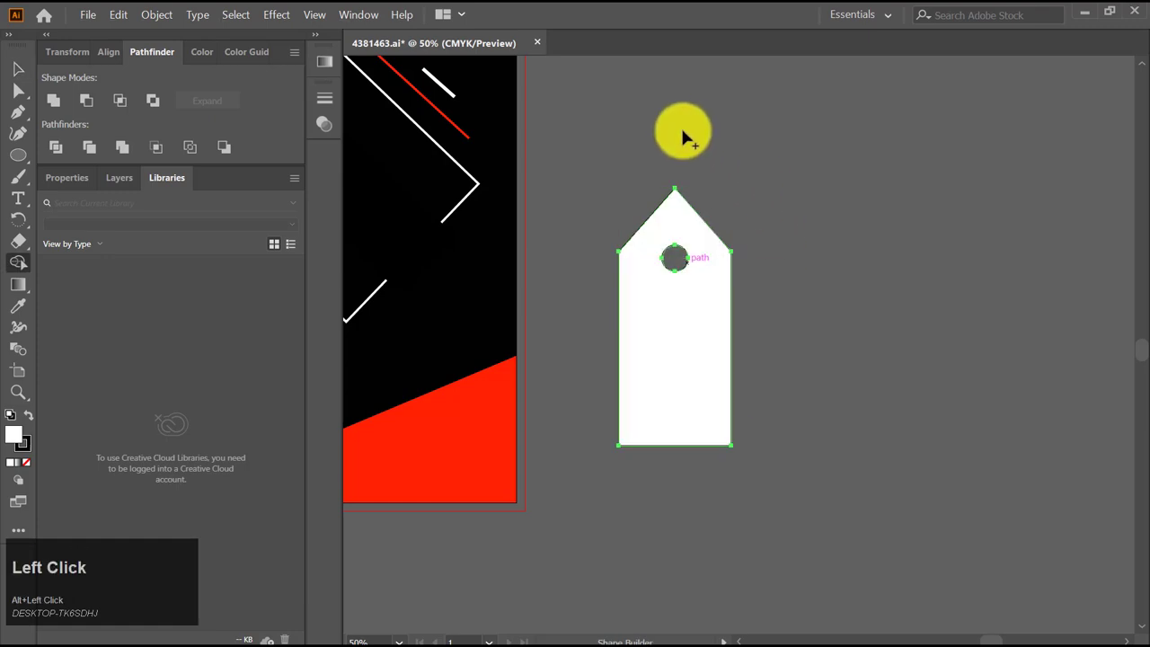
Make the tag white with a round hole cut near its pointed top
key(v)
click(636, 144)
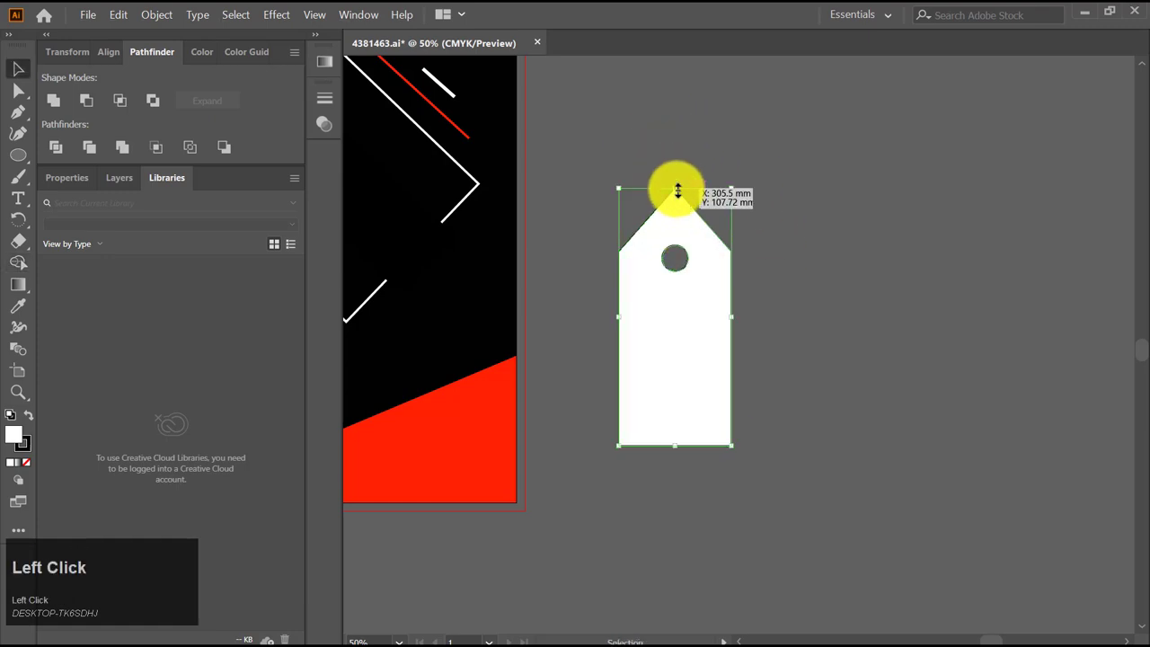
scroll(up, 3)
click(881, 330)
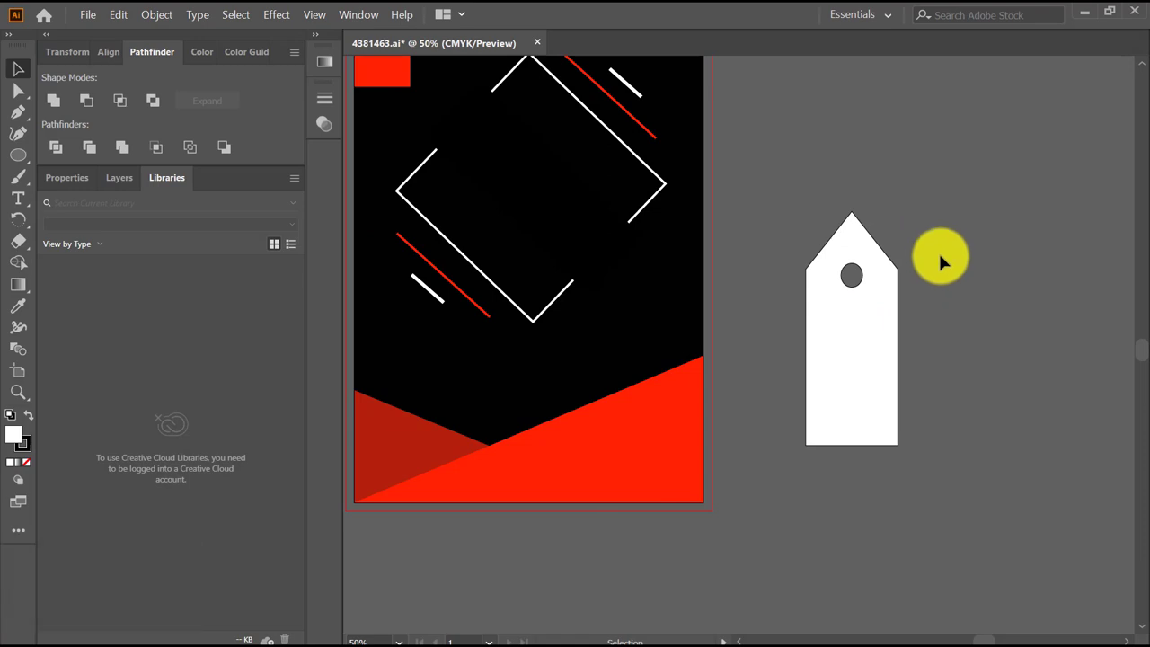
Zoom in on the tag's top and hole to prepare the string path
key(p)
scroll(up, 3)
drag(870, 436, 947, 280)
scroll(down, 3)
scroll(up, 3)
Set a thick red stroke and start a Pen path at the tag's hole
key(p)
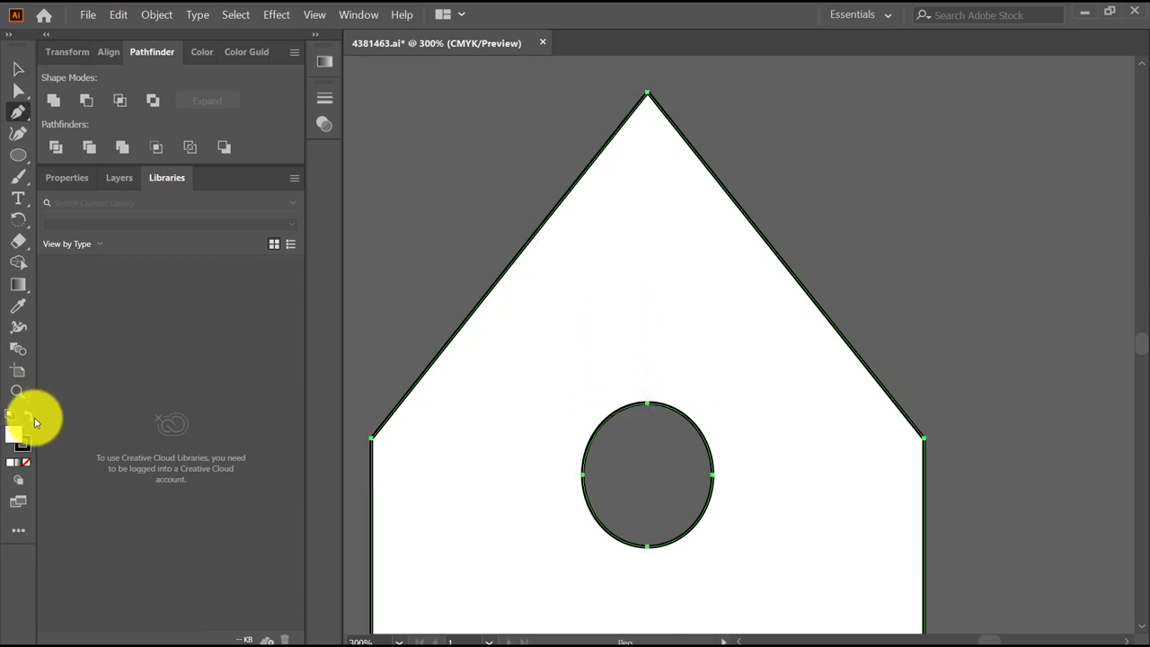
click(30, 453)
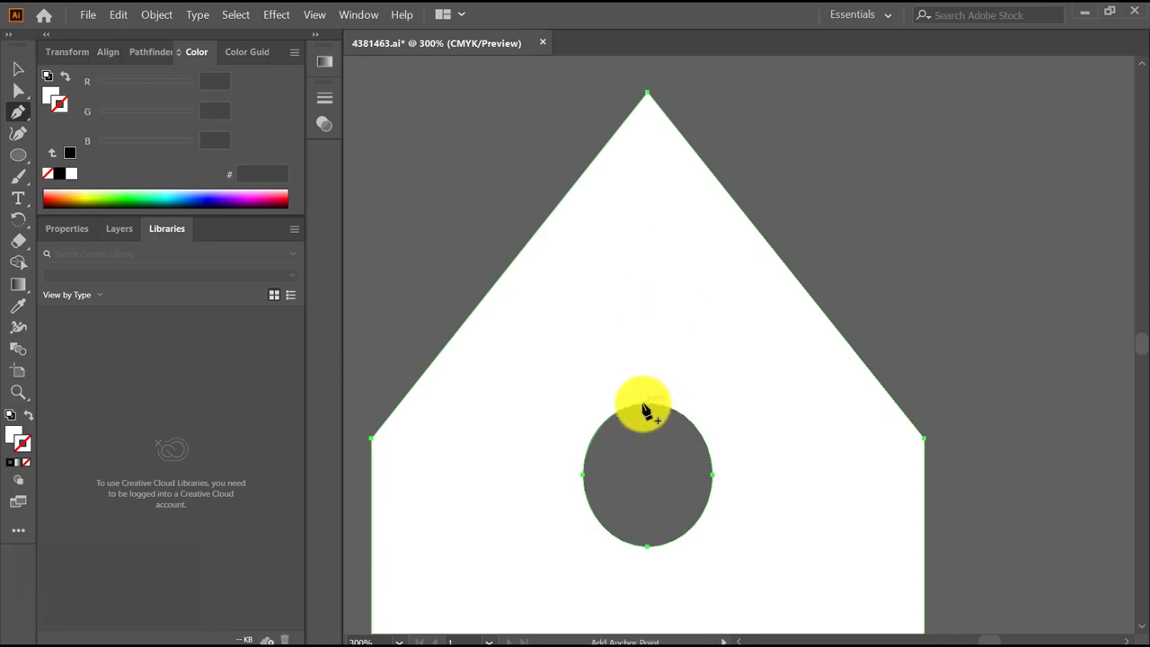
key(v)
click(781, 394)
scroll(down, 3)
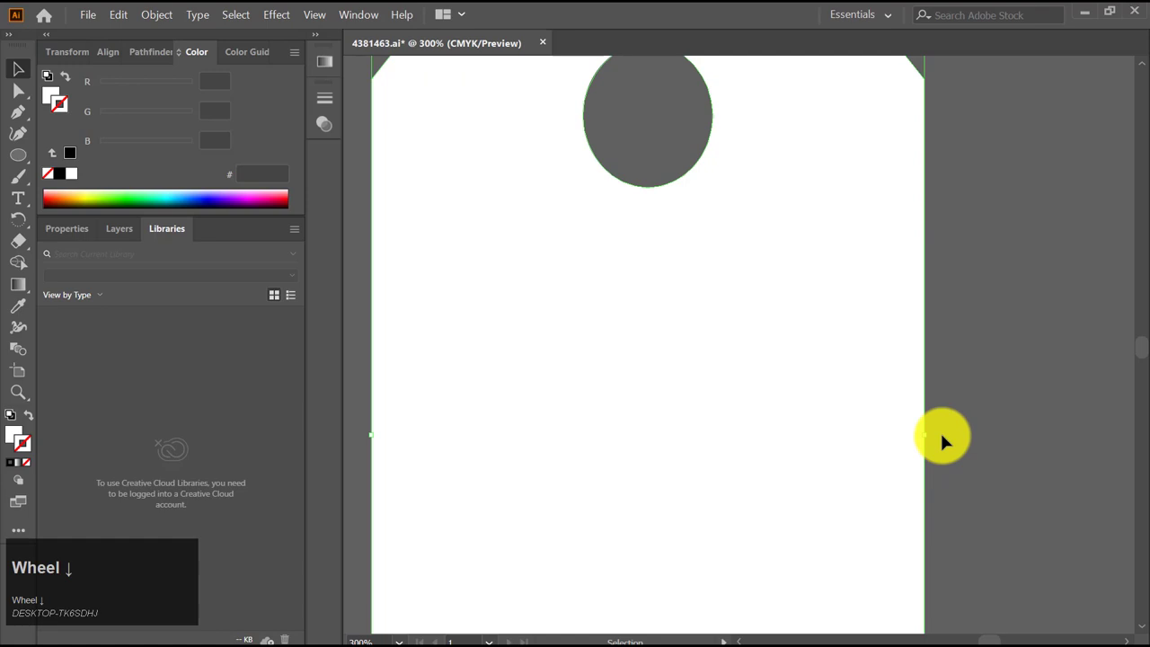
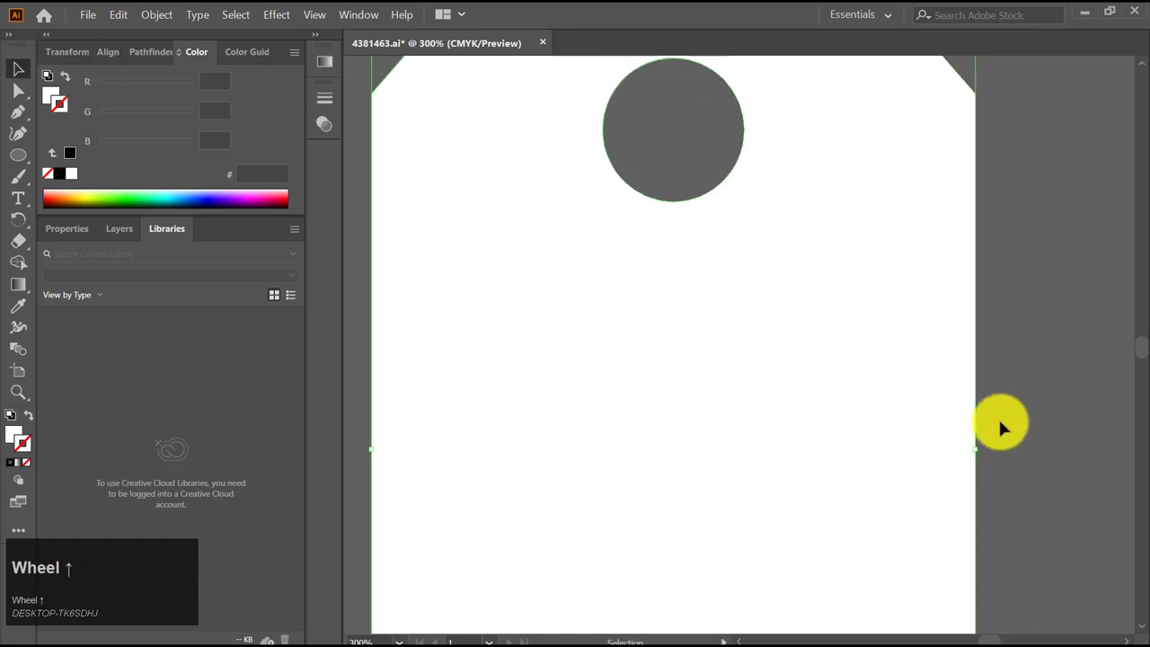
click(1070, 329)
scroll(up, 3)
key(p)
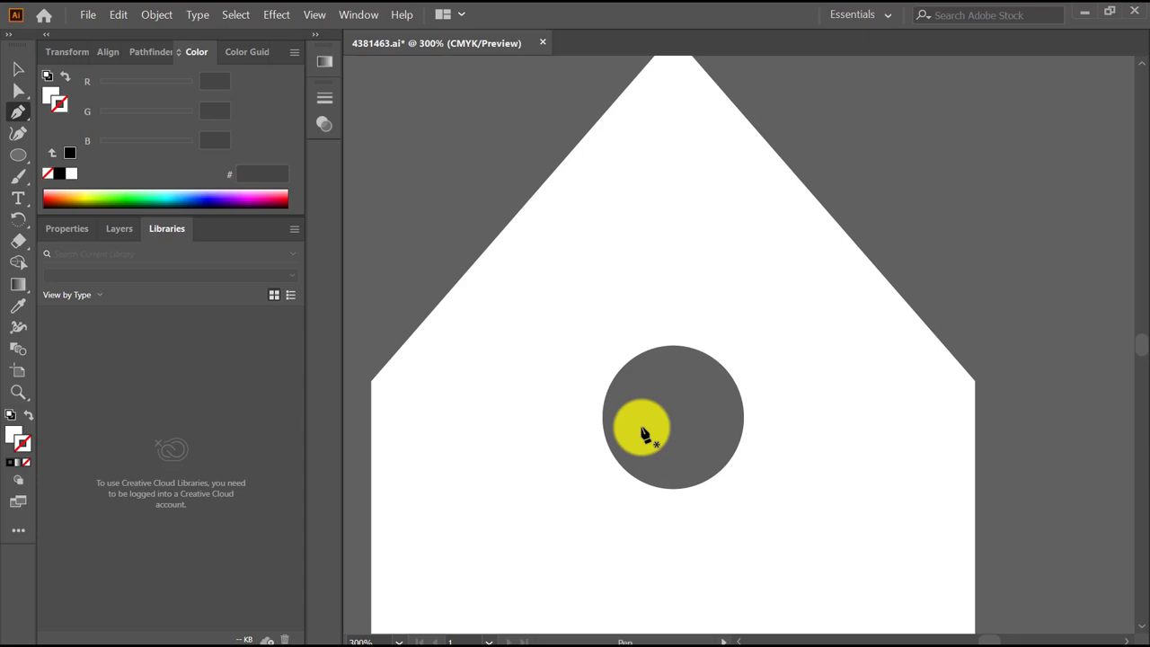
scroll(up, 3)
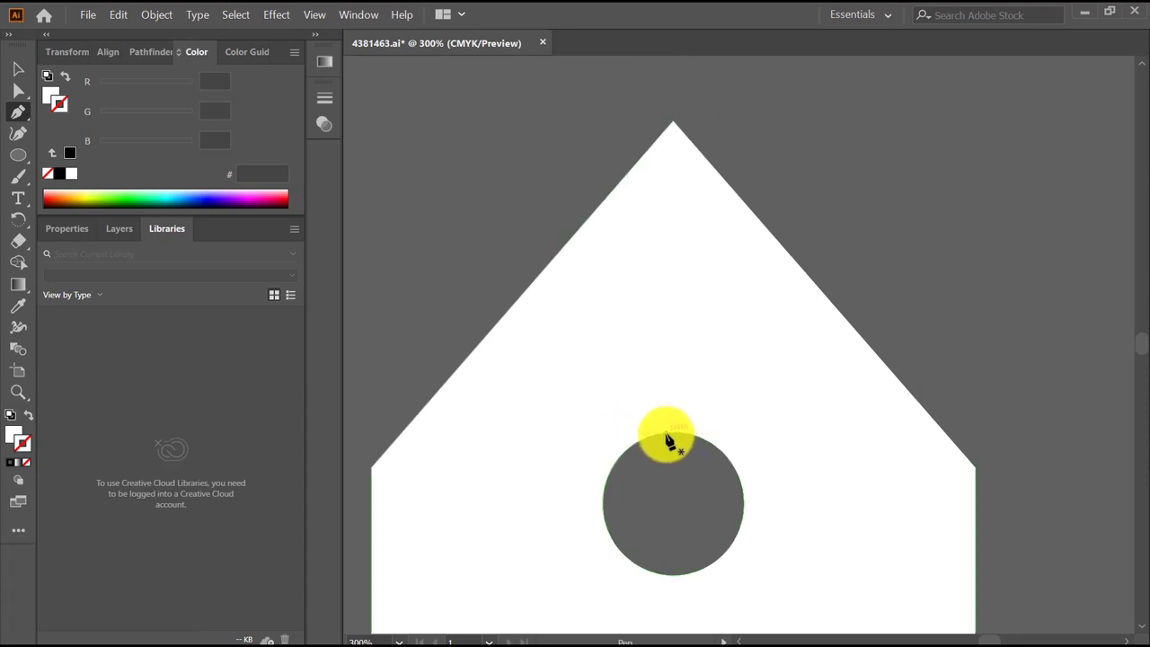
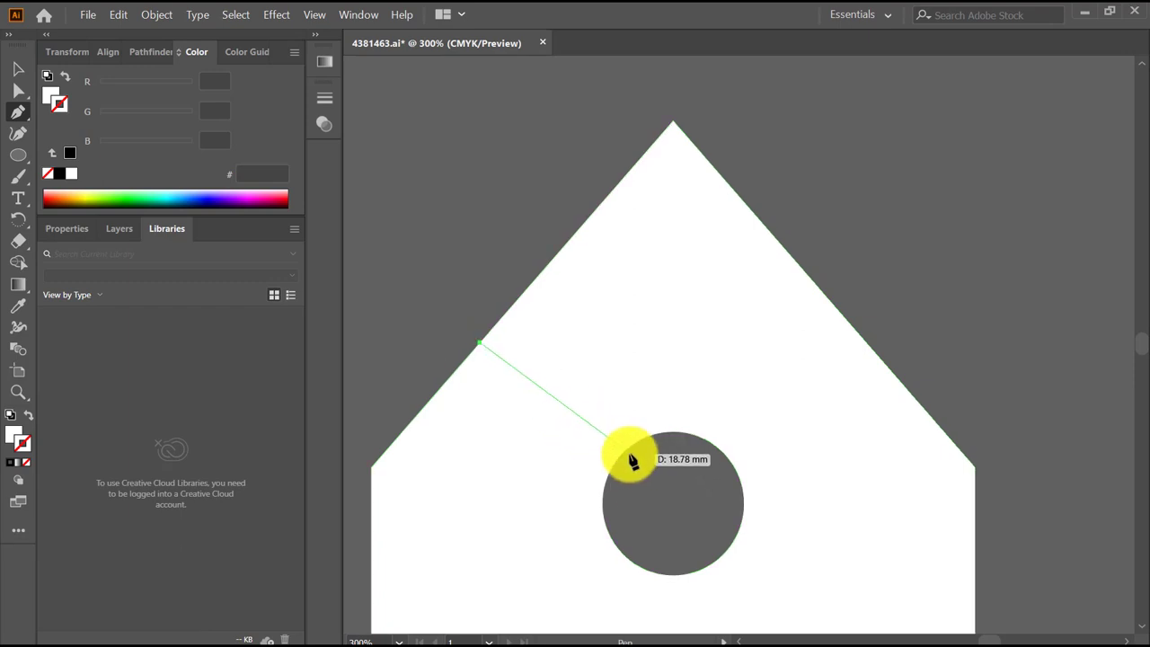
Bend the red string's curve from the hole up over the tag's left edge
drag(631, 451, 647, 471)
key(ctrl+z)
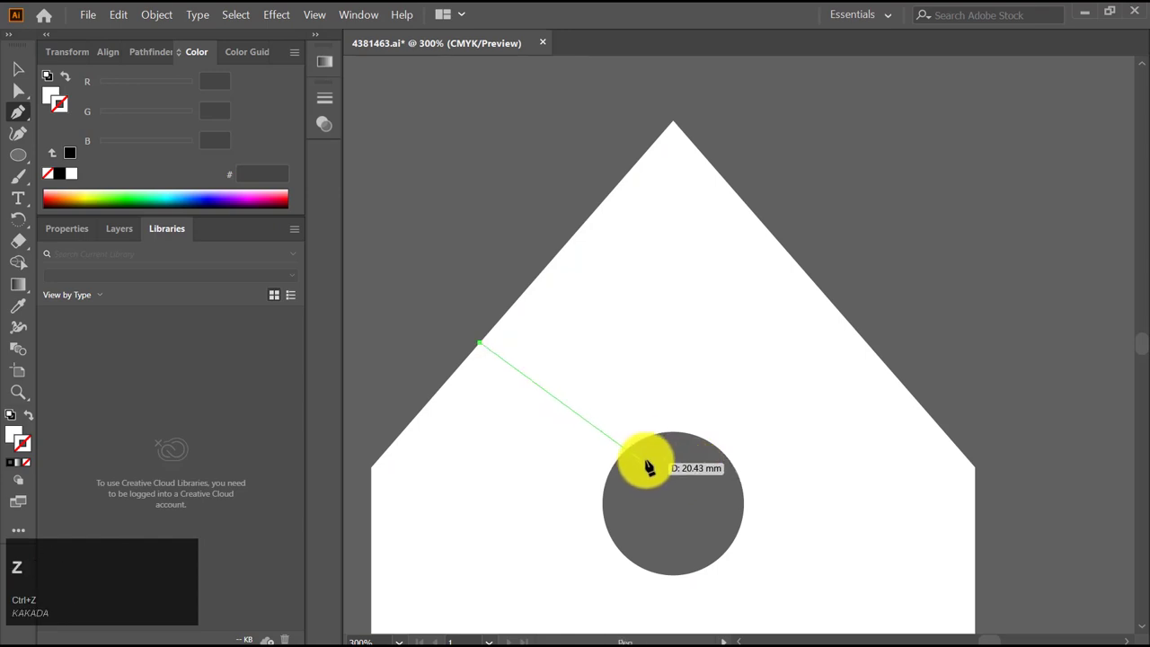
drag(647, 443, 647, 440)
scroll(down, 3)
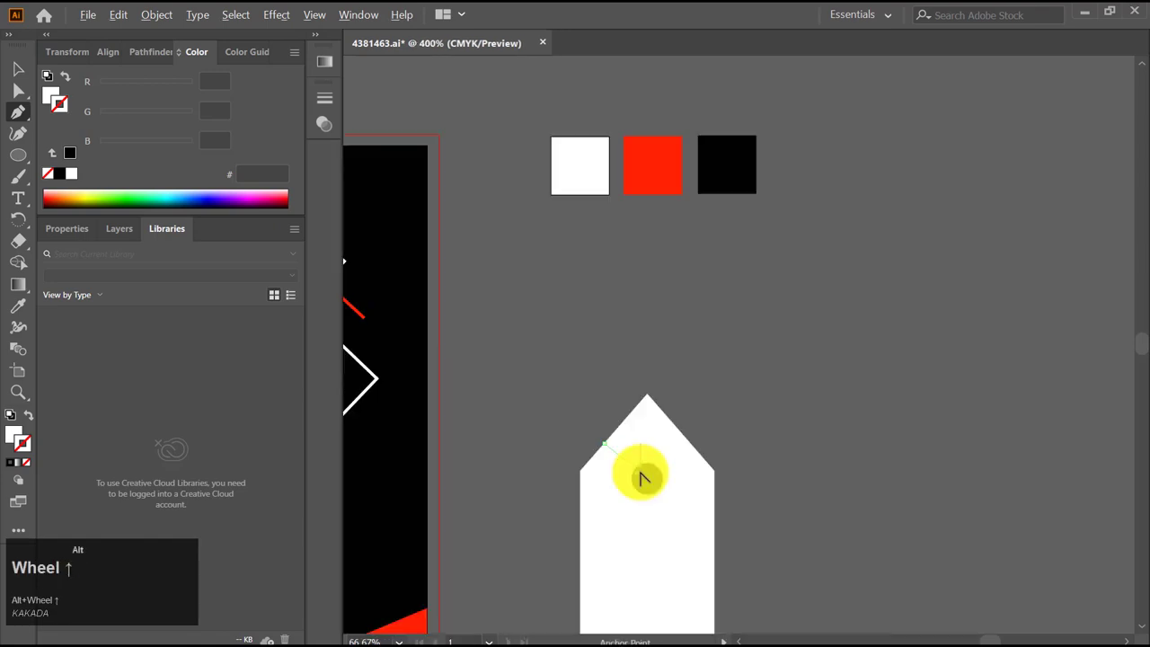
scroll(up, 3)
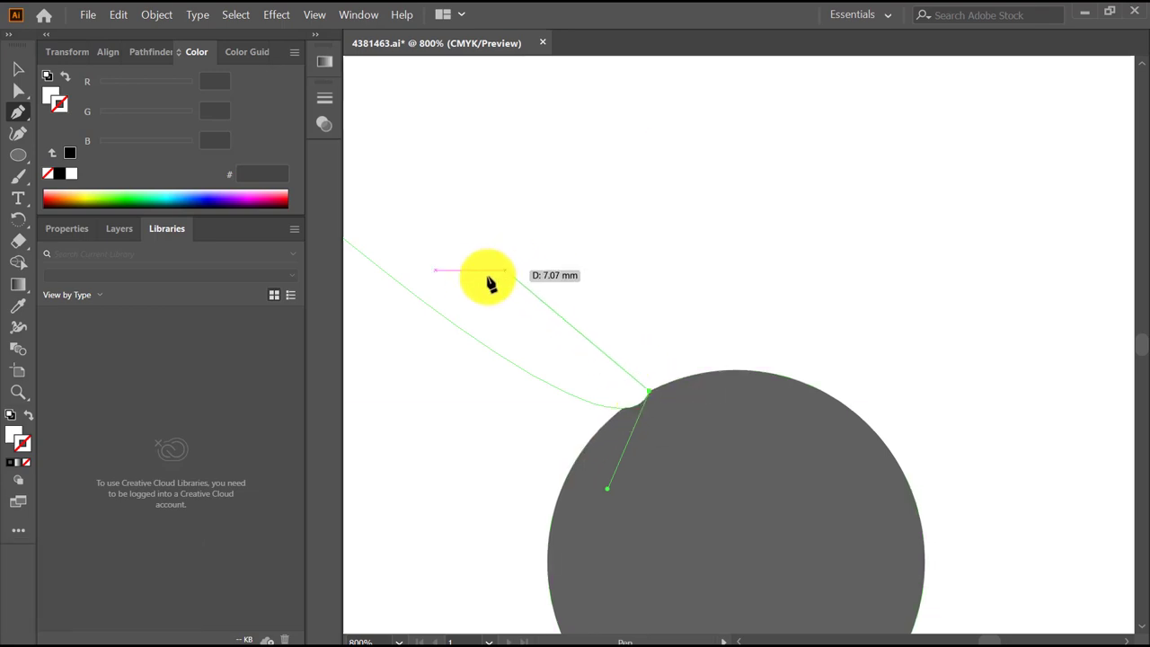
scroll(up, 3)
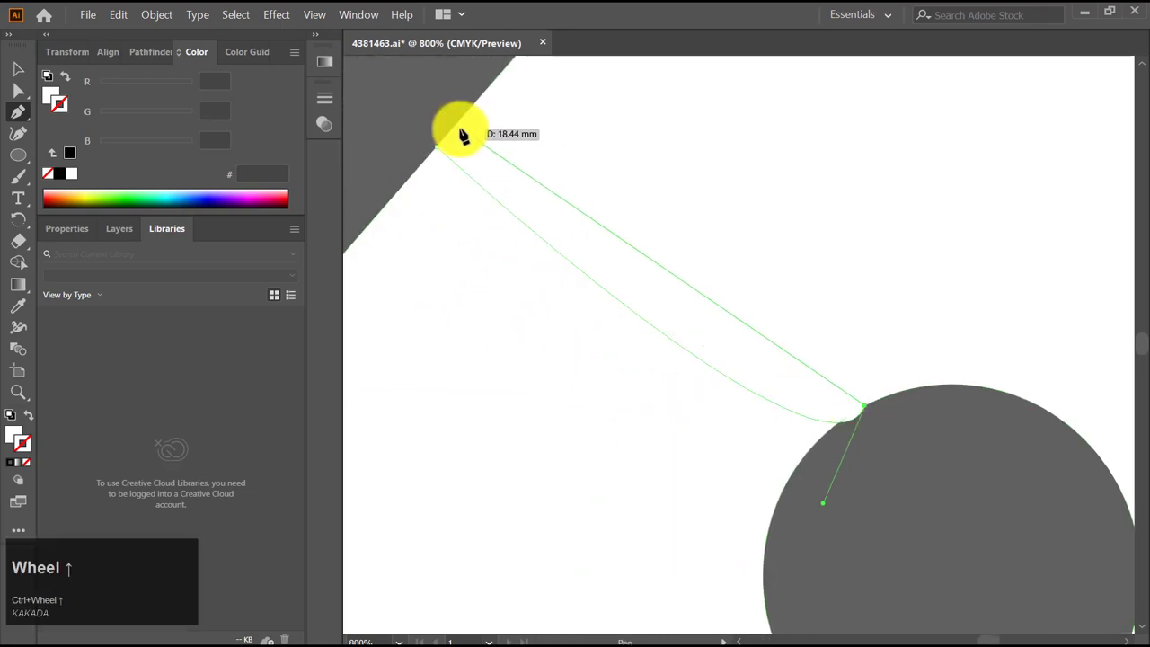
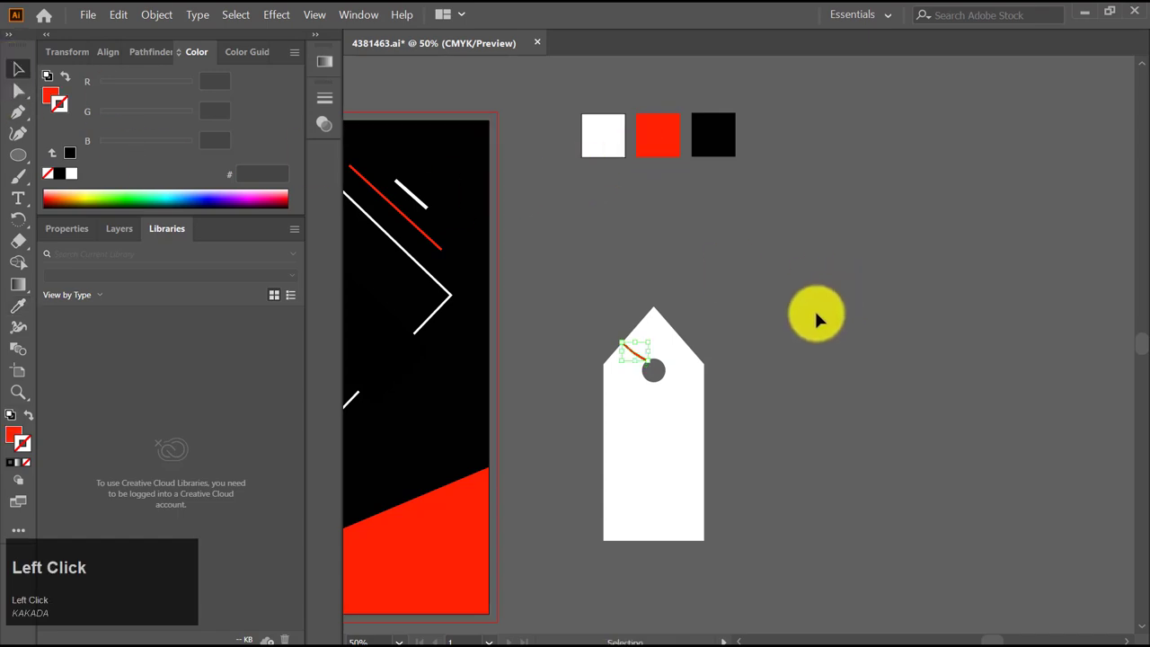
scroll(up, 3)
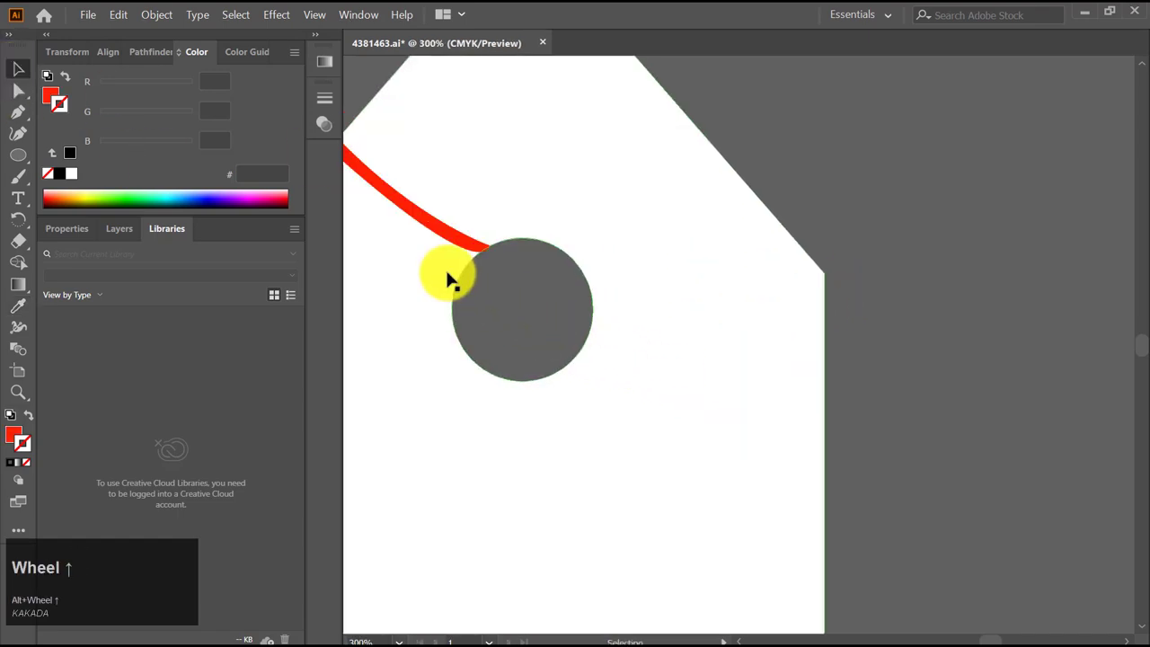
scroll(up, 3)
scroll(up, 3)
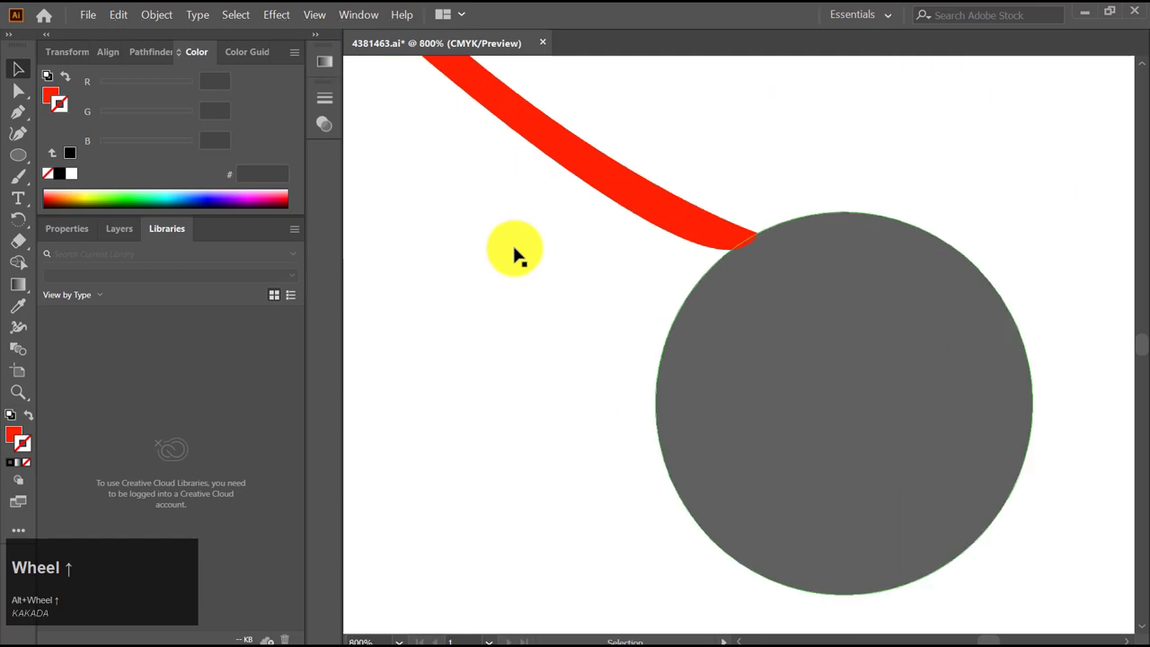
scroll(up, 3)
scroll(down, 3)
key(p)
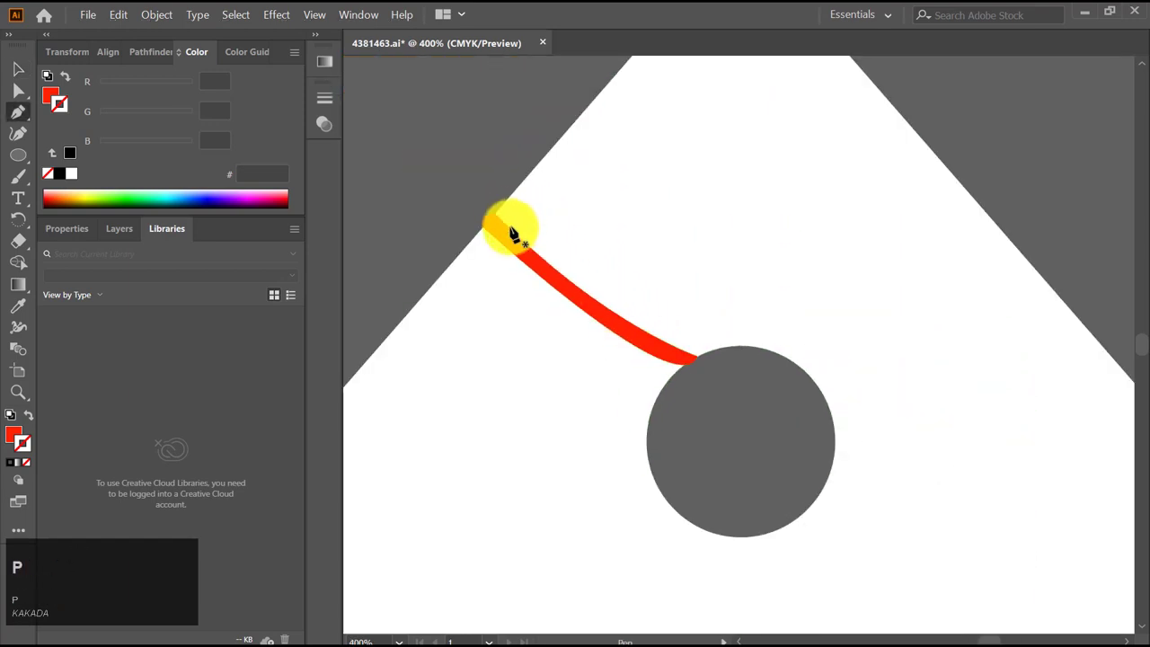
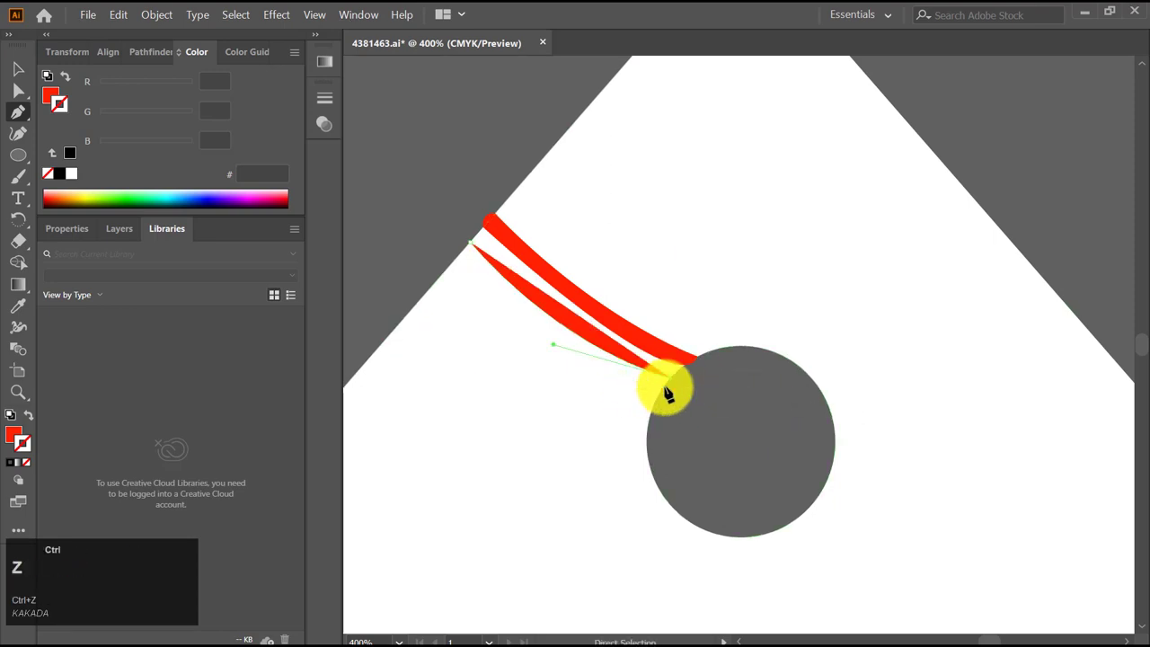
Draw a second parallel red strand curving from the hole over the top edge
drag(667, 387, 457, 126)
drag(457, 124, 493, 256)
scroll(down, 3)
scroll(up, 3)
key(p)
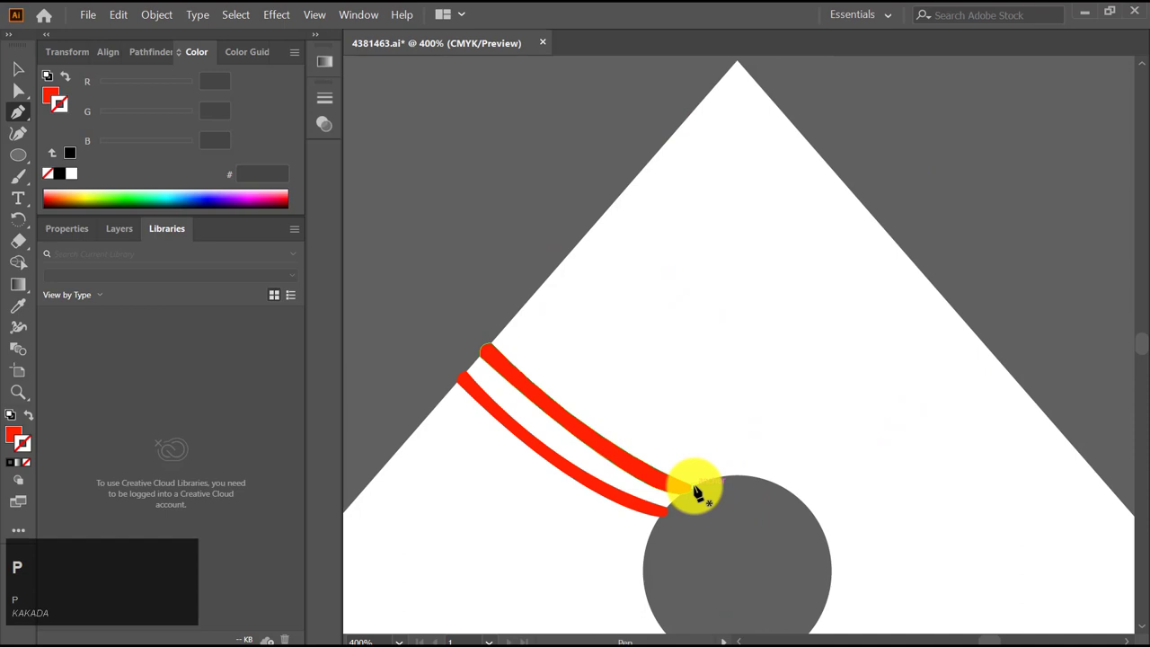
click(713, 483)
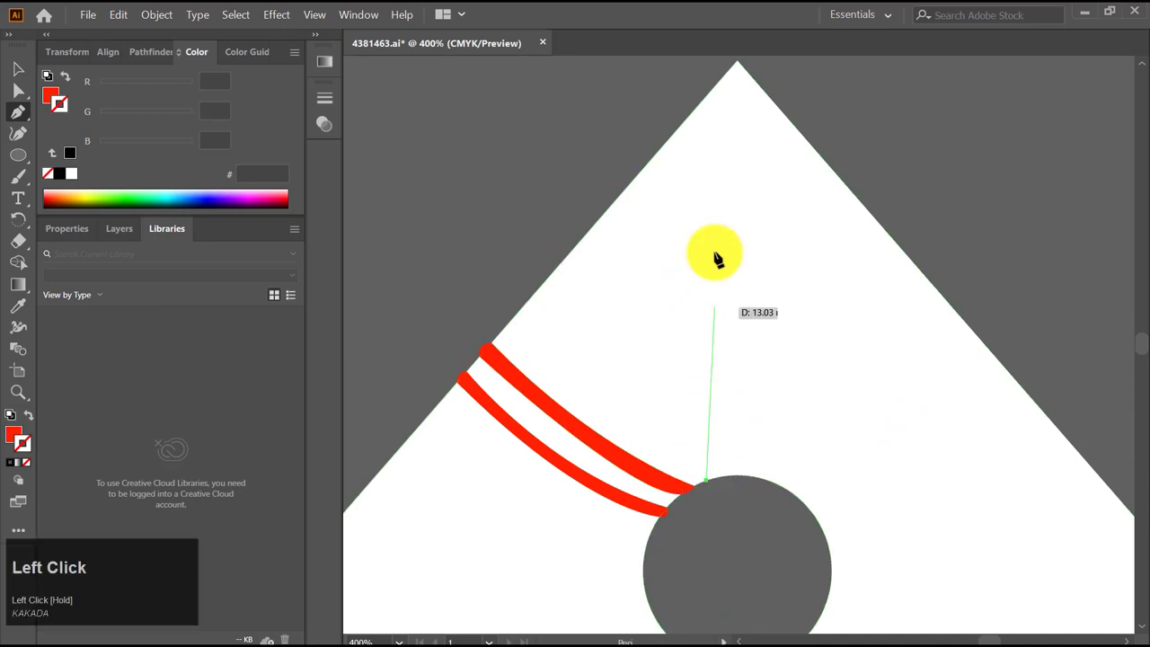
Draw a straight red string rising vertically from the hole high above the tag
scroll(up, 3)
scroll(down, 3)
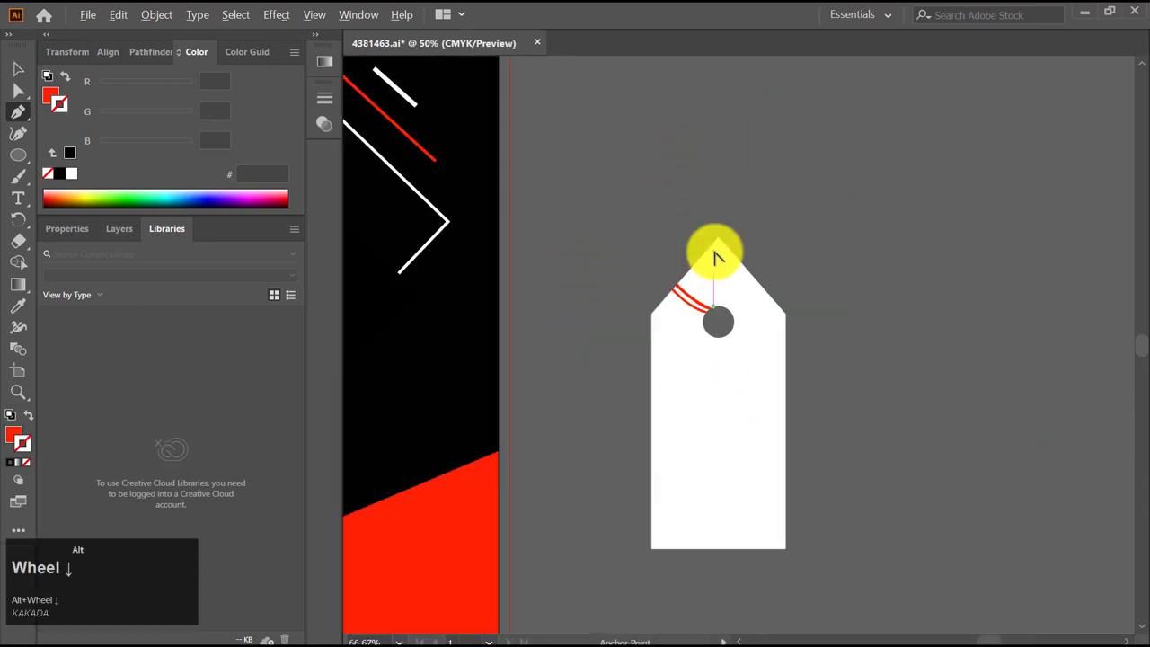
click(720, 195)
scroll(up, 3)
drag(719, 186, 725, 187)
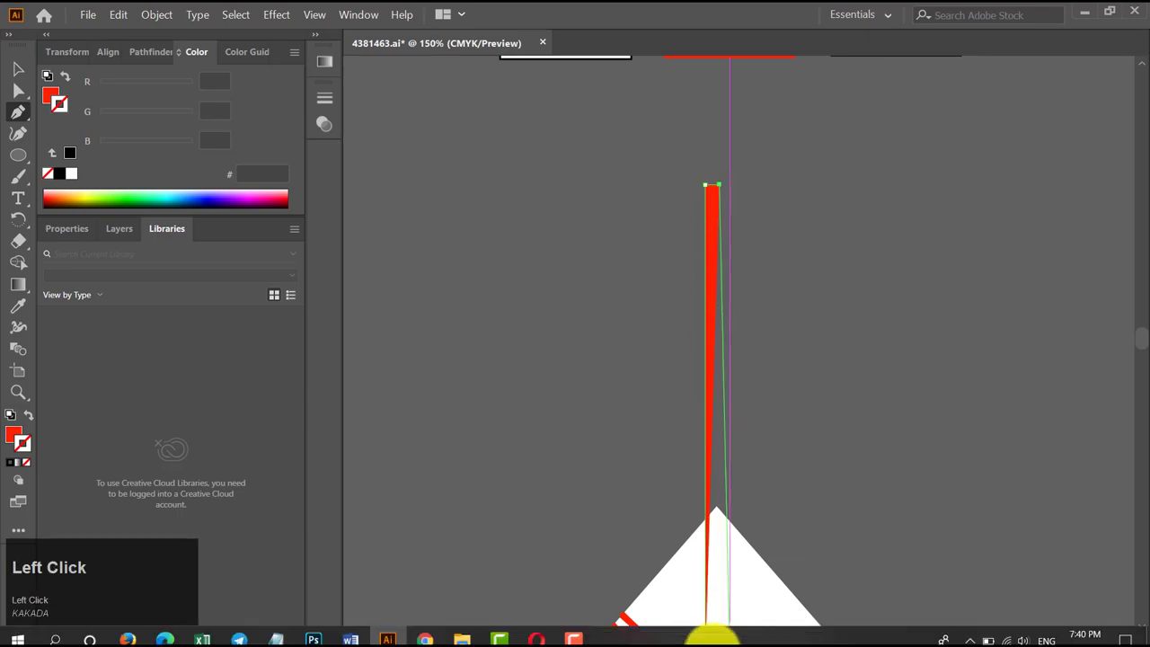
scroll(down, 3)
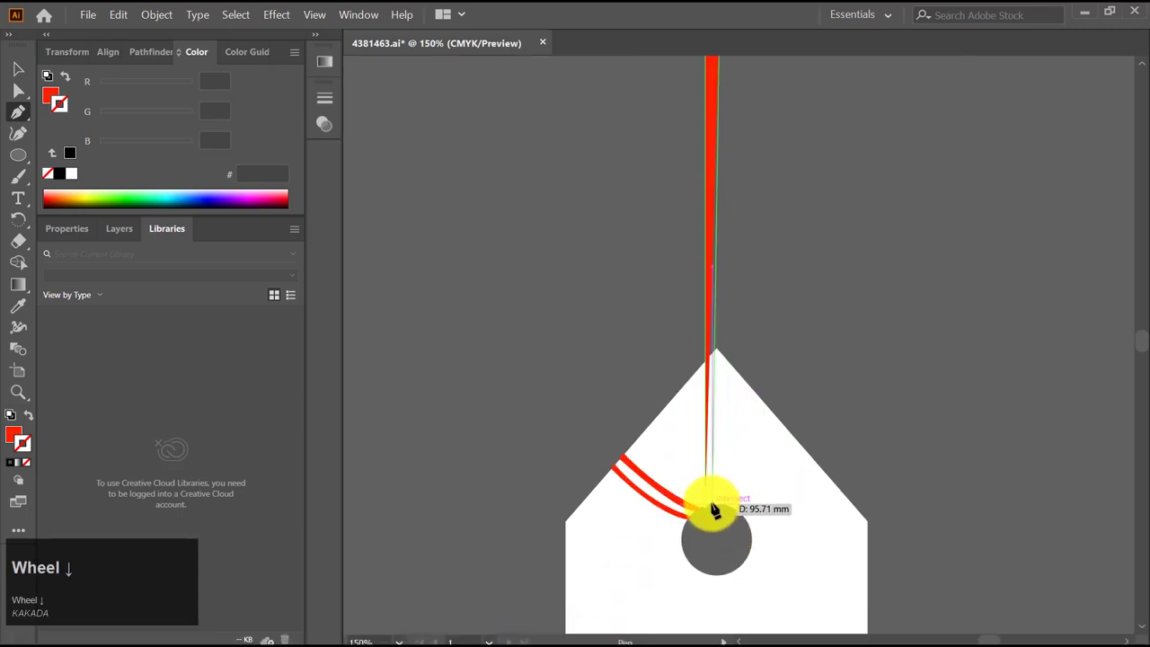
scroll(up, 3)
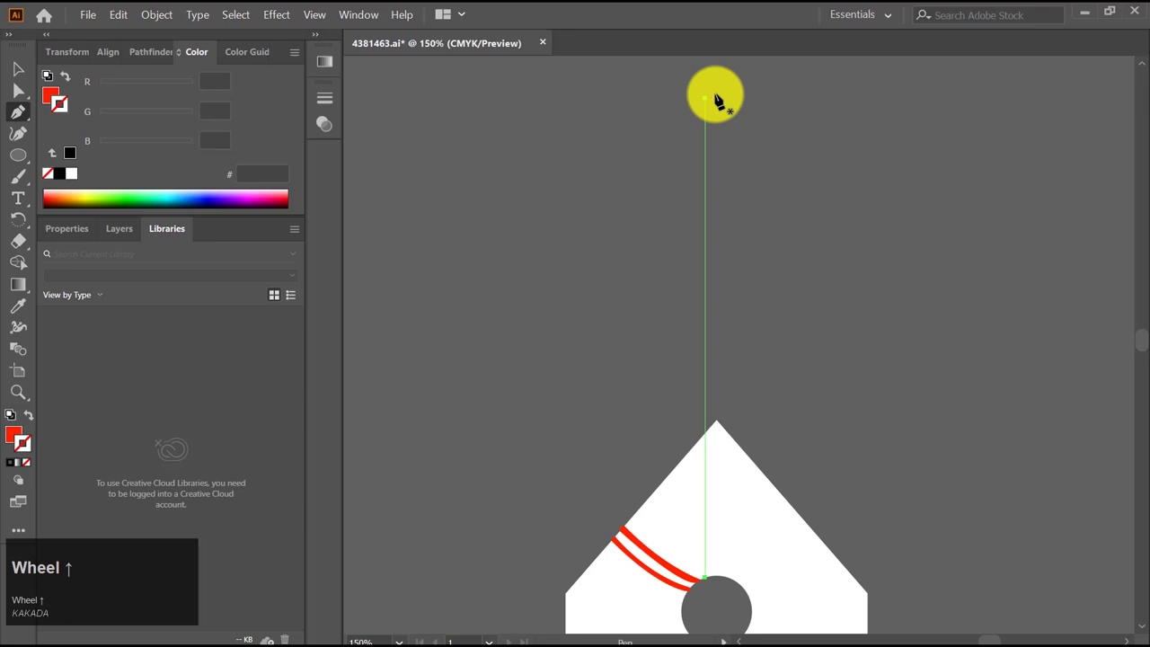
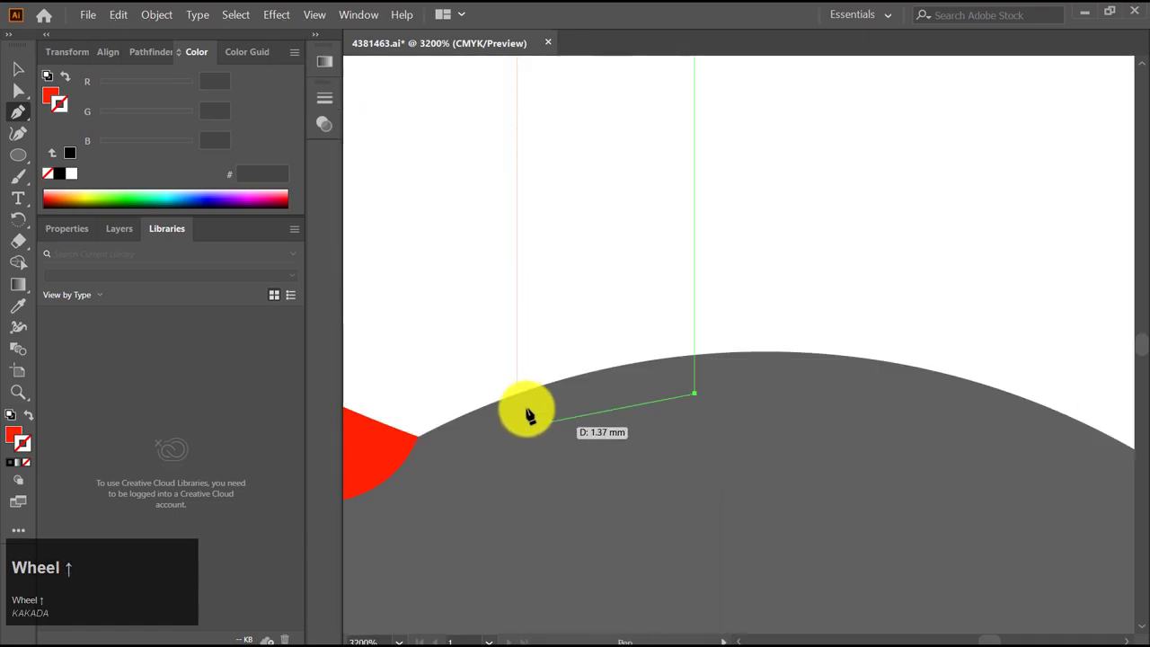
Round the string's base into the hole and zoom back out
drag(517, 398, 695, 396)
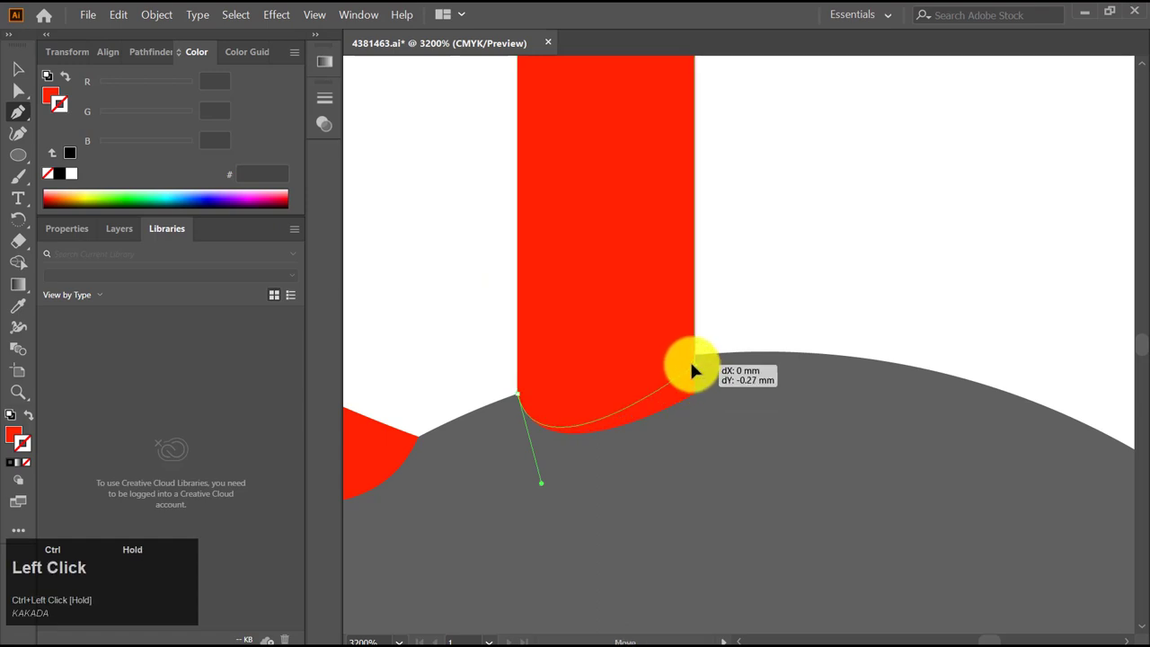
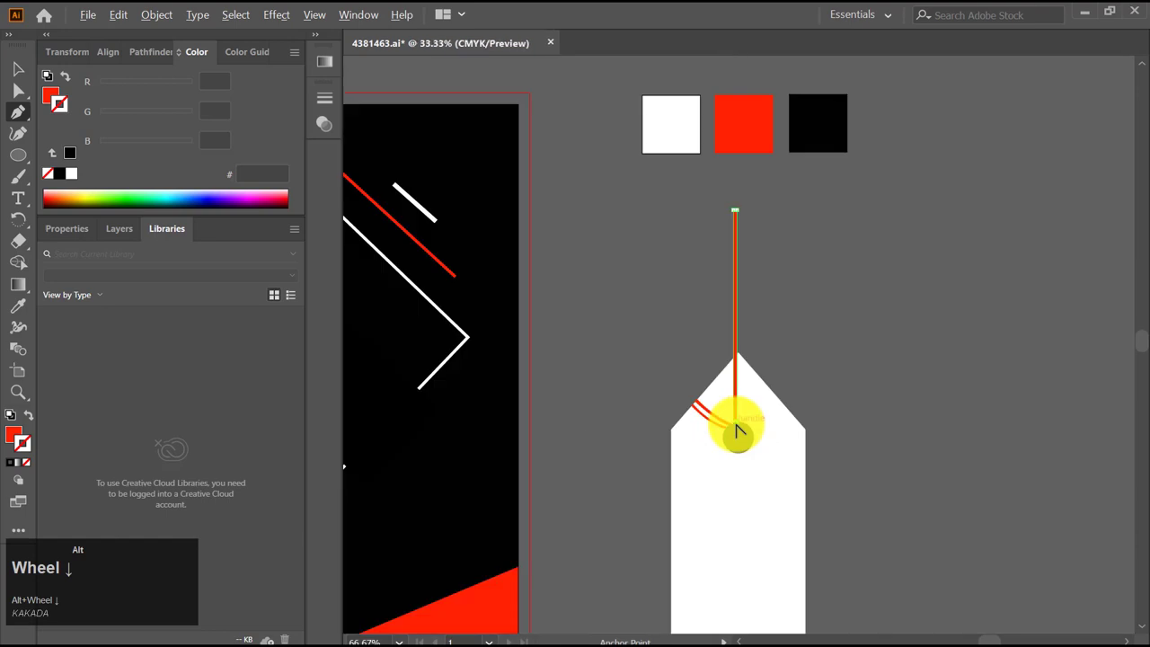
drag(821, 429, 743, 461)
Group the white price tag and hang it near the poster's top right
key(ctrl+g)
click(848, 434)
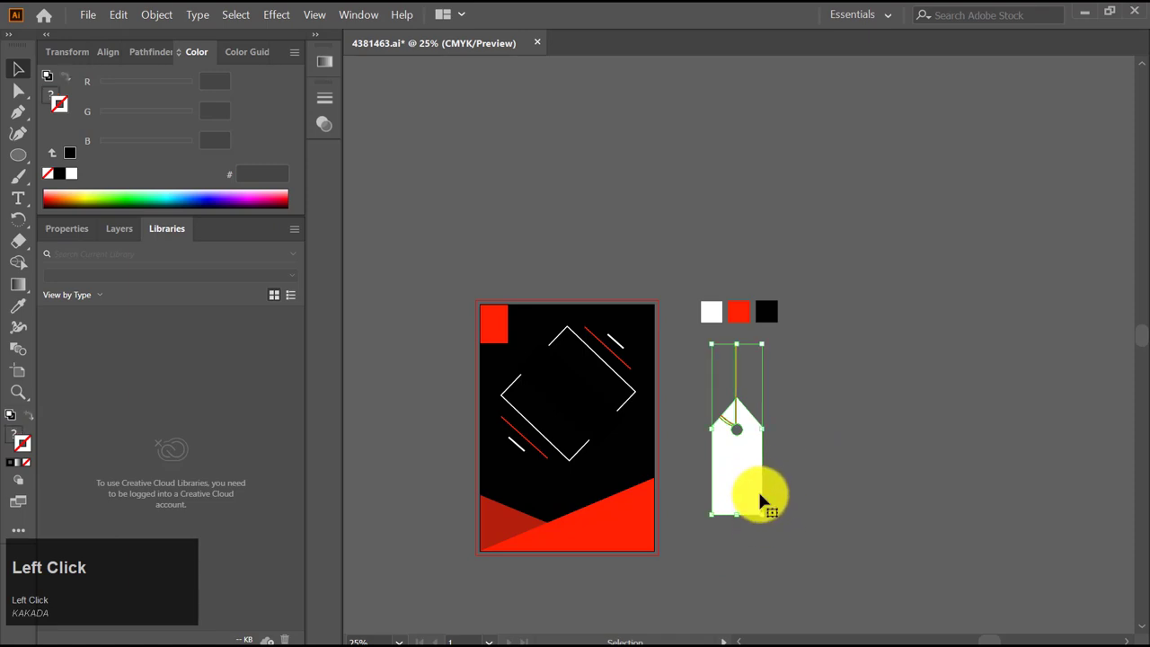
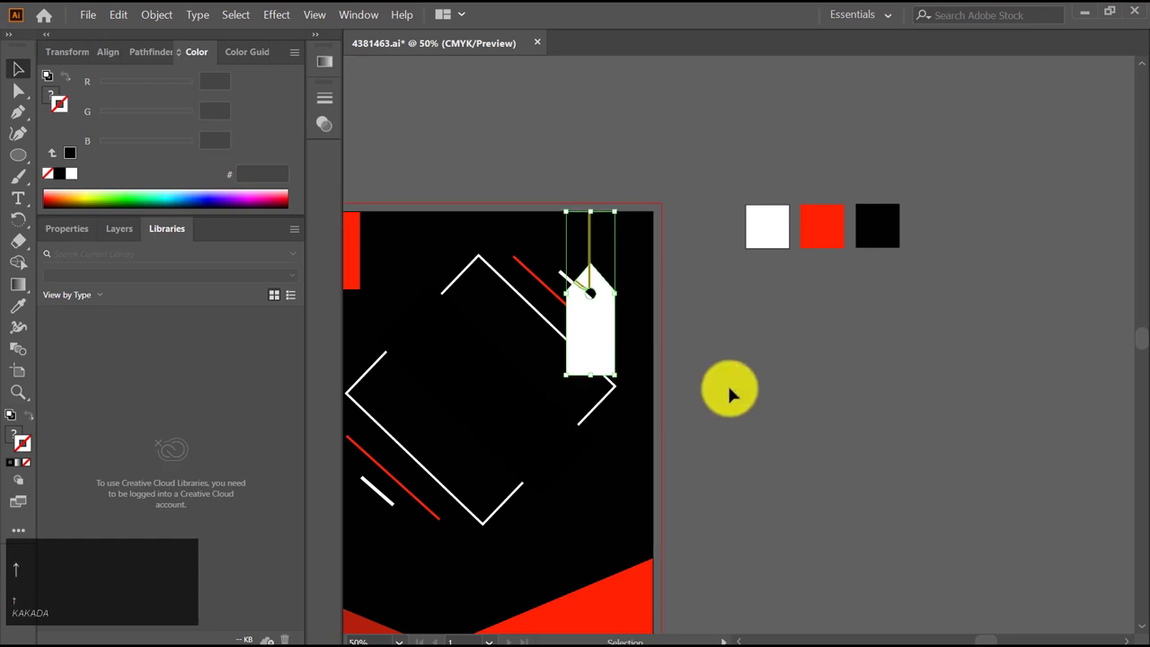
click(729, 393)
scroll(up, 3)
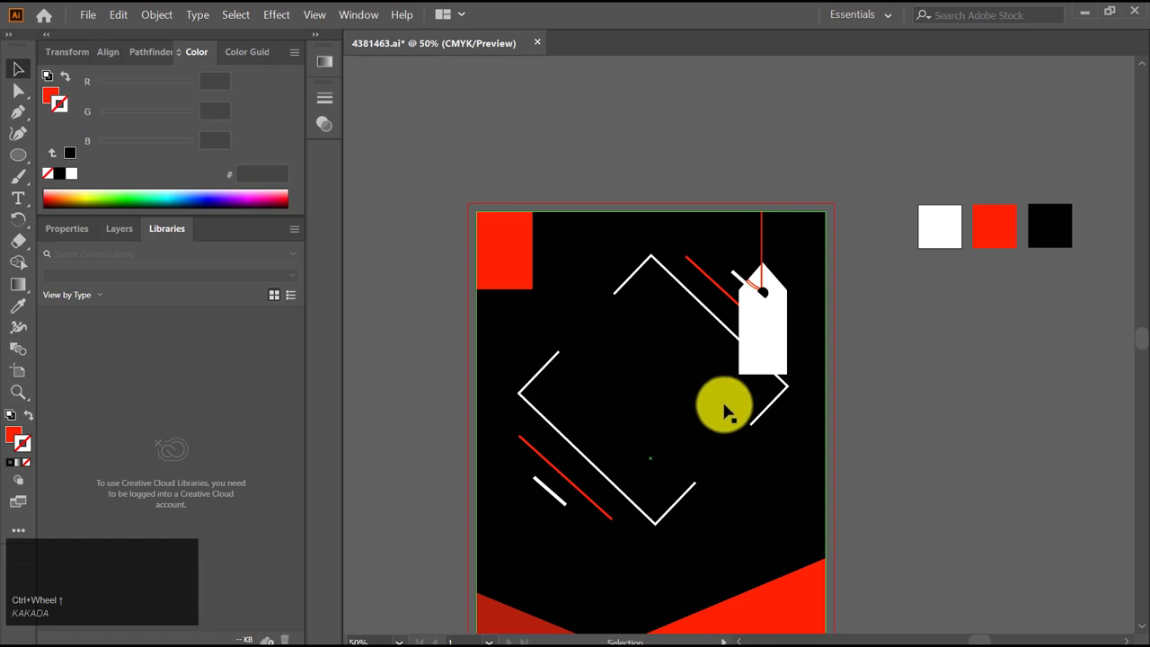
Flip the diamond frame group so its accent lines swap to the opposite corners
click(570, 492)
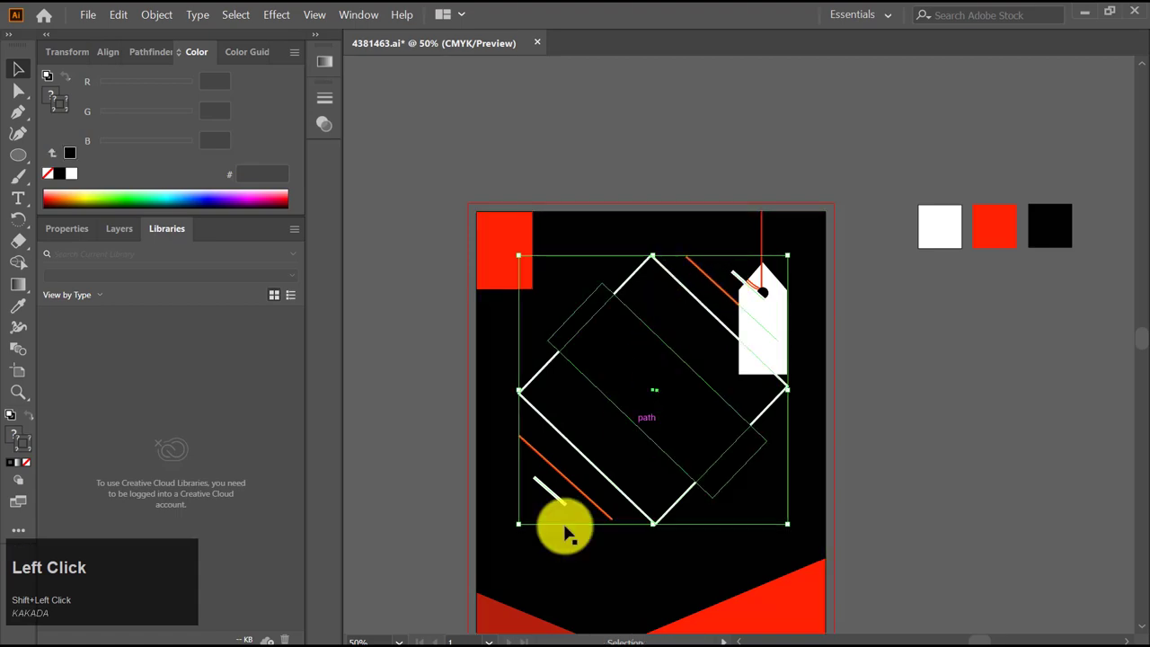
drag(511, 536, 903, 470)
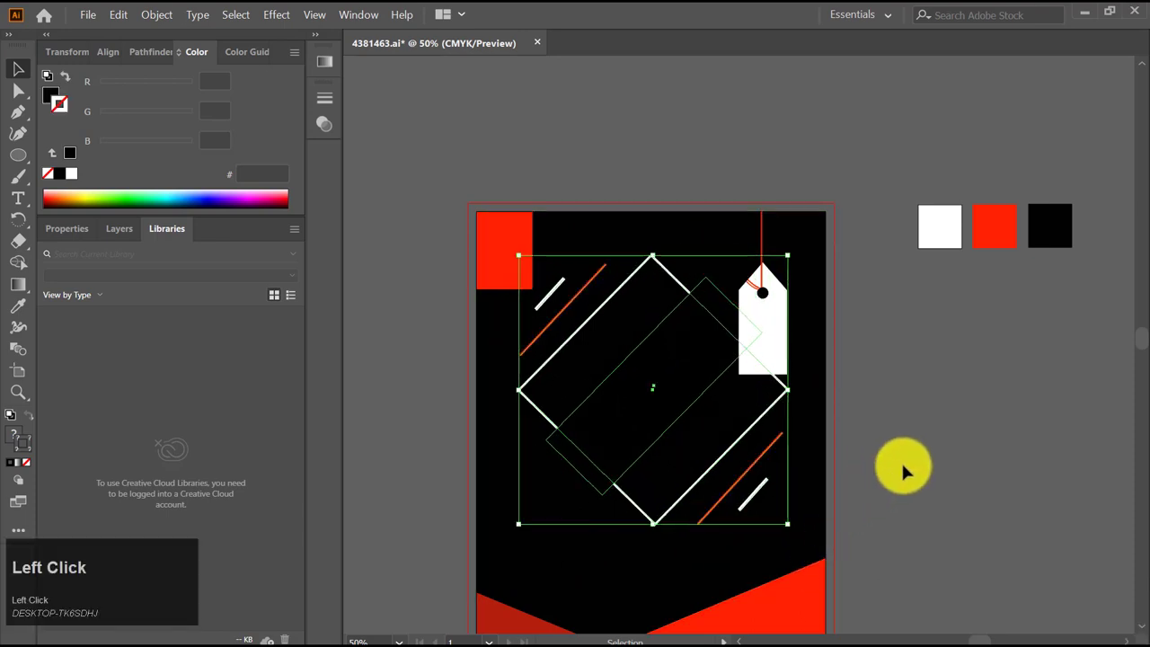
scroll(up, 3)
scroll(down, 3)
scroll(up, 3)
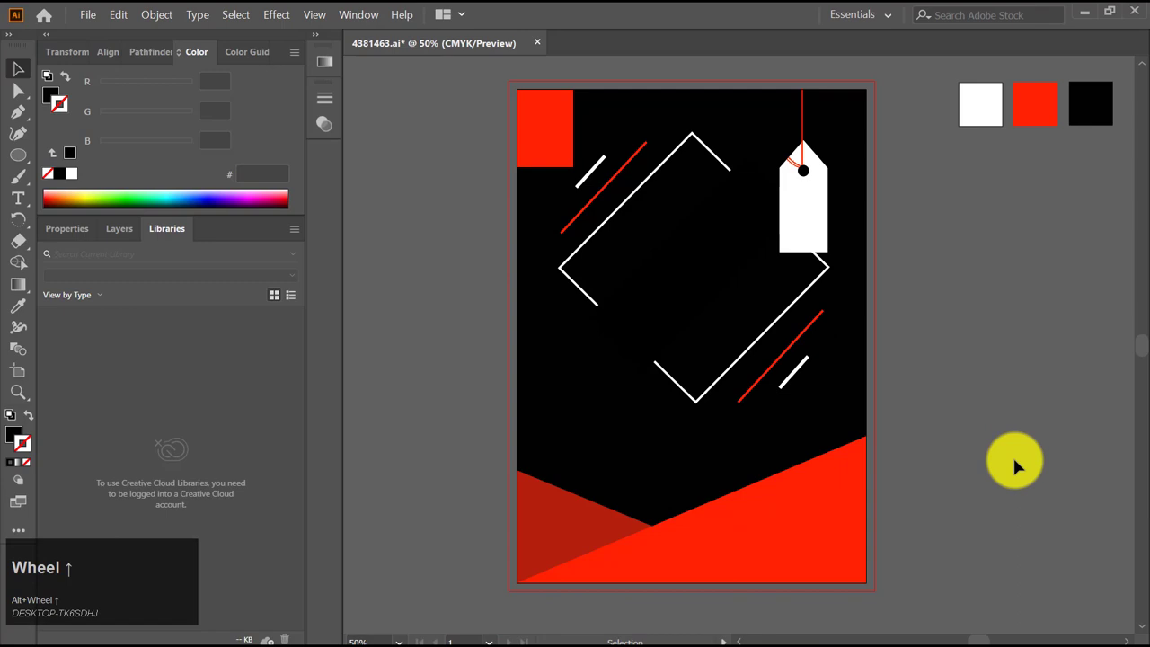
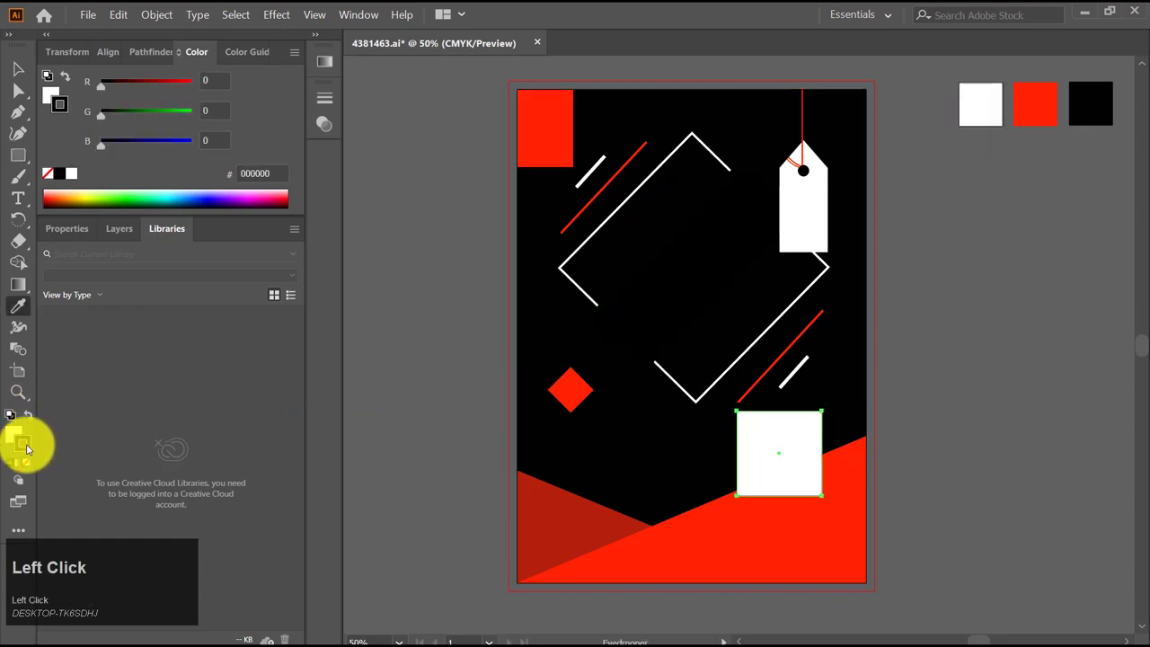
Make the square a white outline and nudge the outlined diamond against the poster's right edge
click(30, 464)
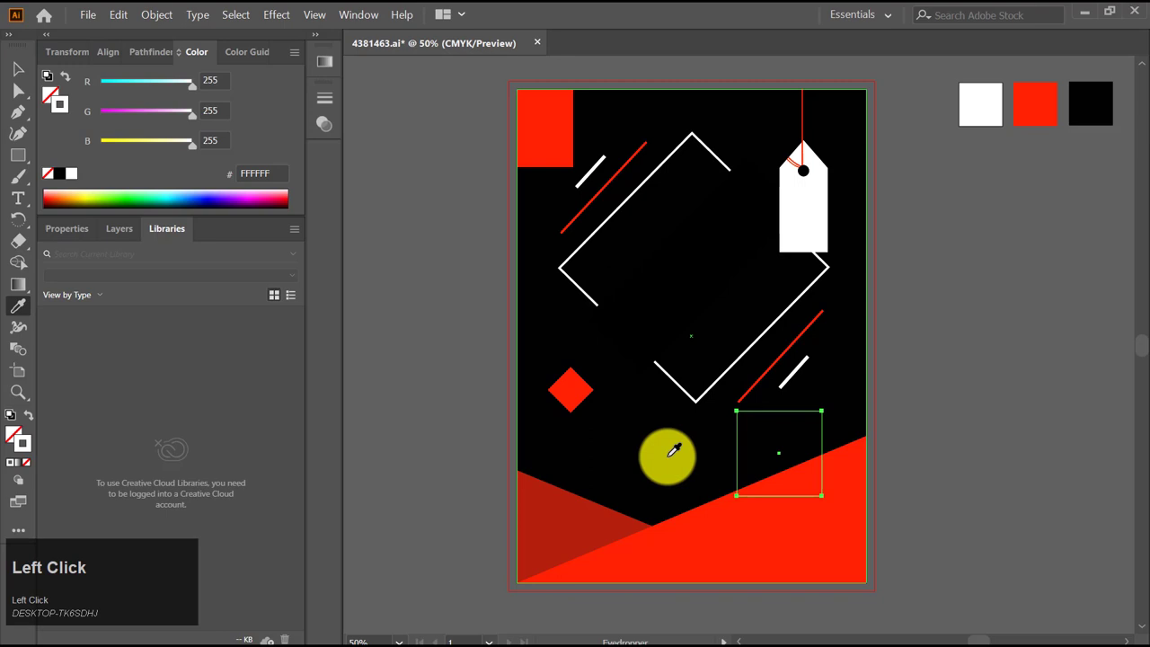
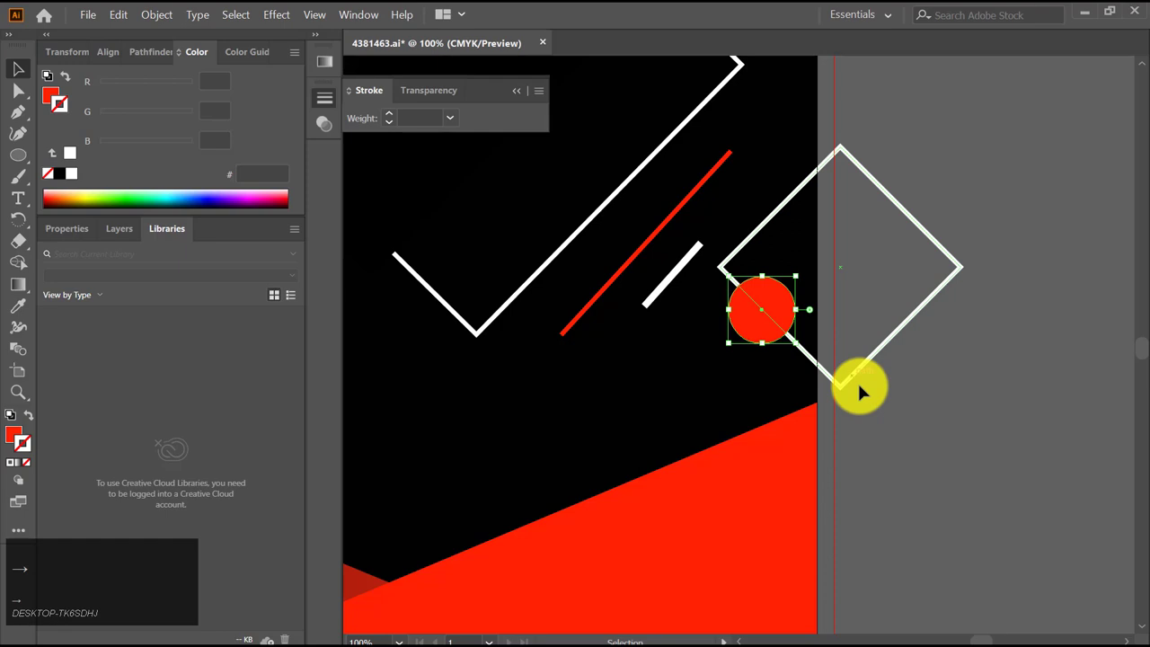
click(878, 412)
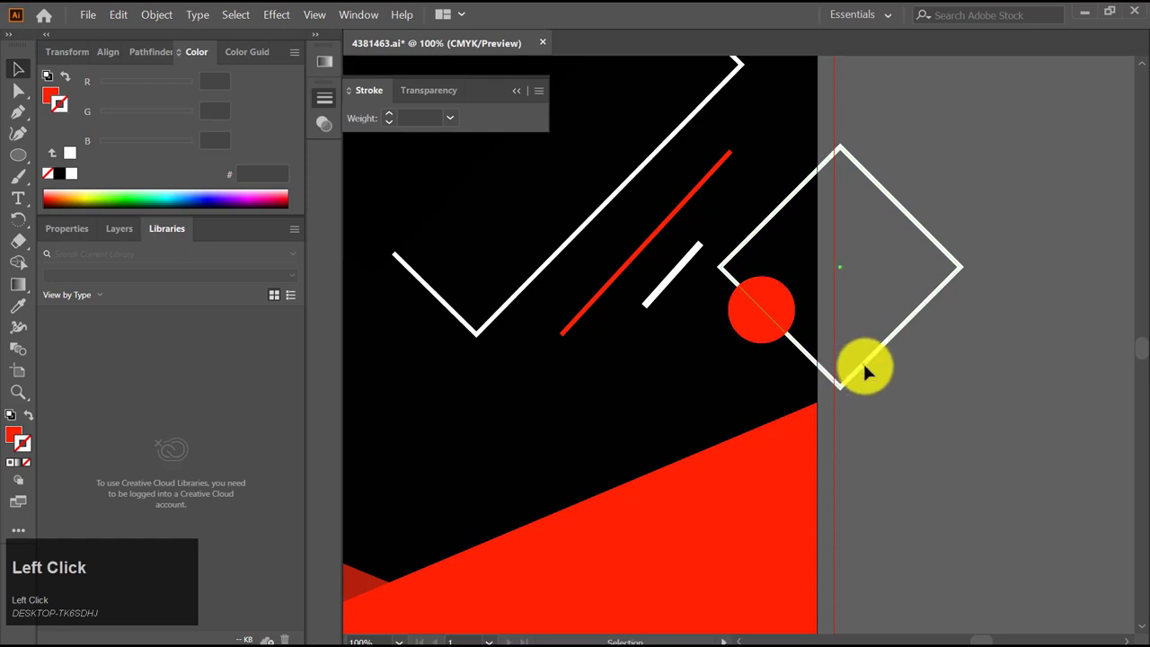
click(772, 386)
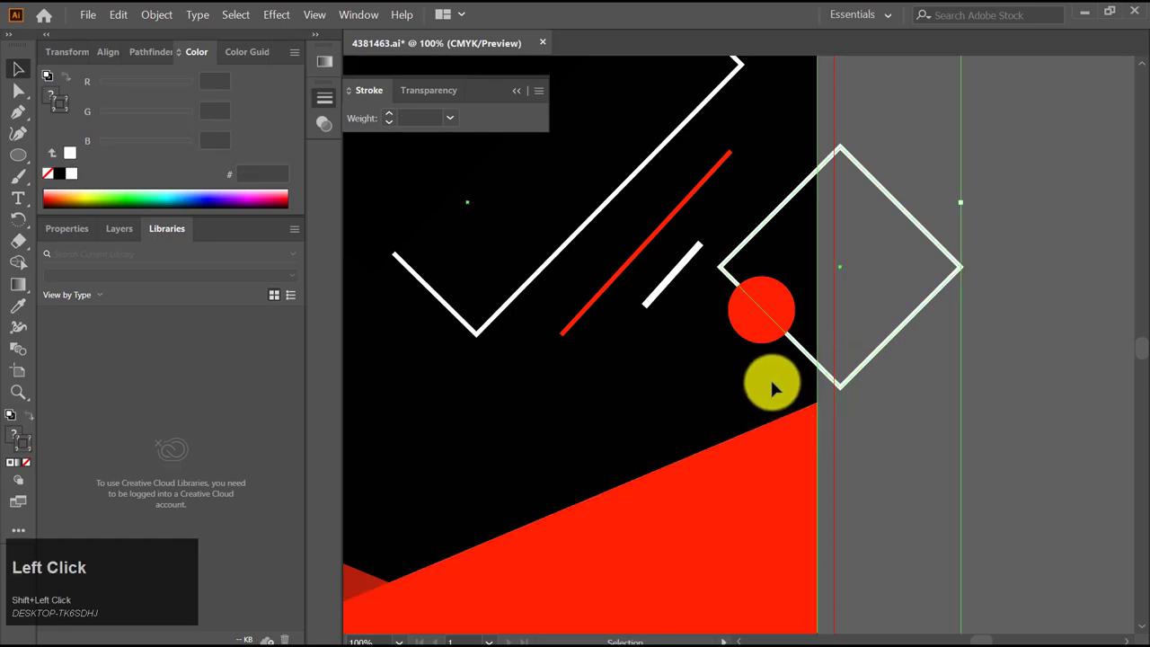
key(shift+m)
drag(906, 186, 21, 75)
Scroll over the poster to review the red diamond, outline diamond and red circle
scroll(down, 3)
scroll(up, 3)
scroll(down, 3)
scroll(up, 3)
scroll(up, 3)
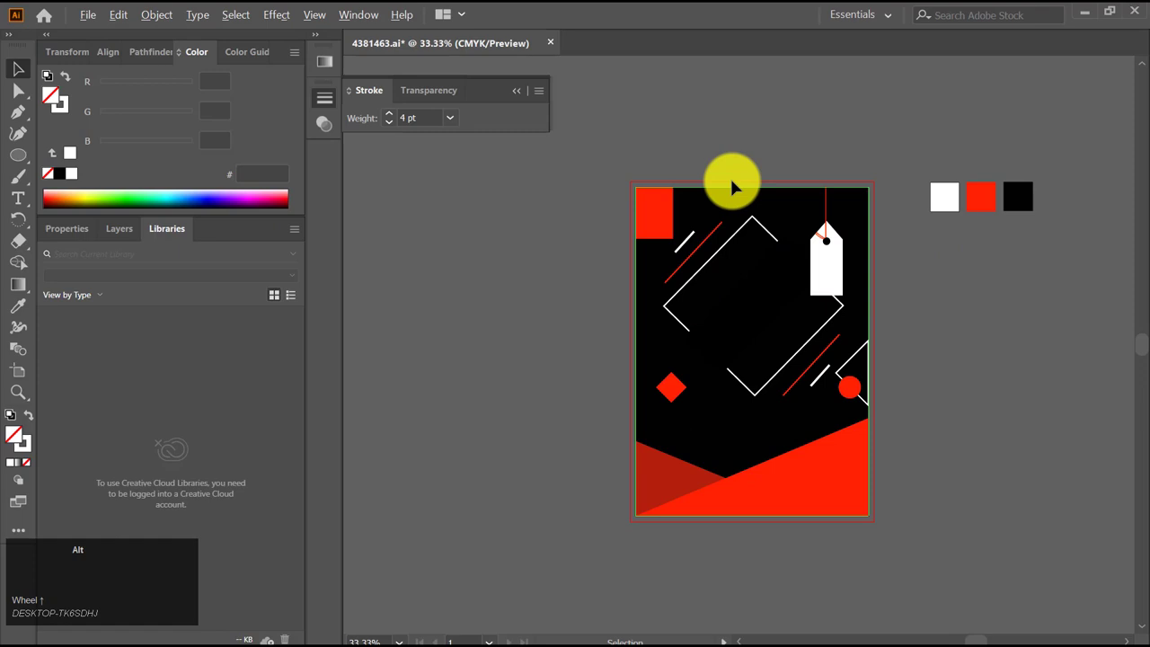
Duplicate the small white dot sideways to form an evenly spaced row of three
scroll(up, 3)
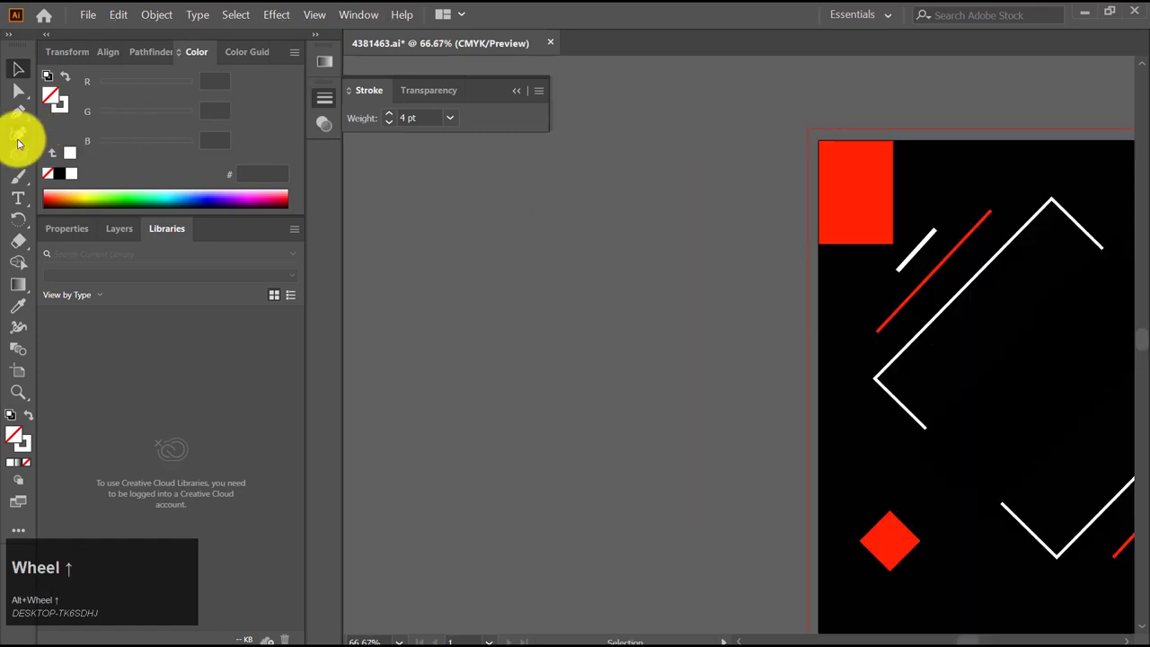
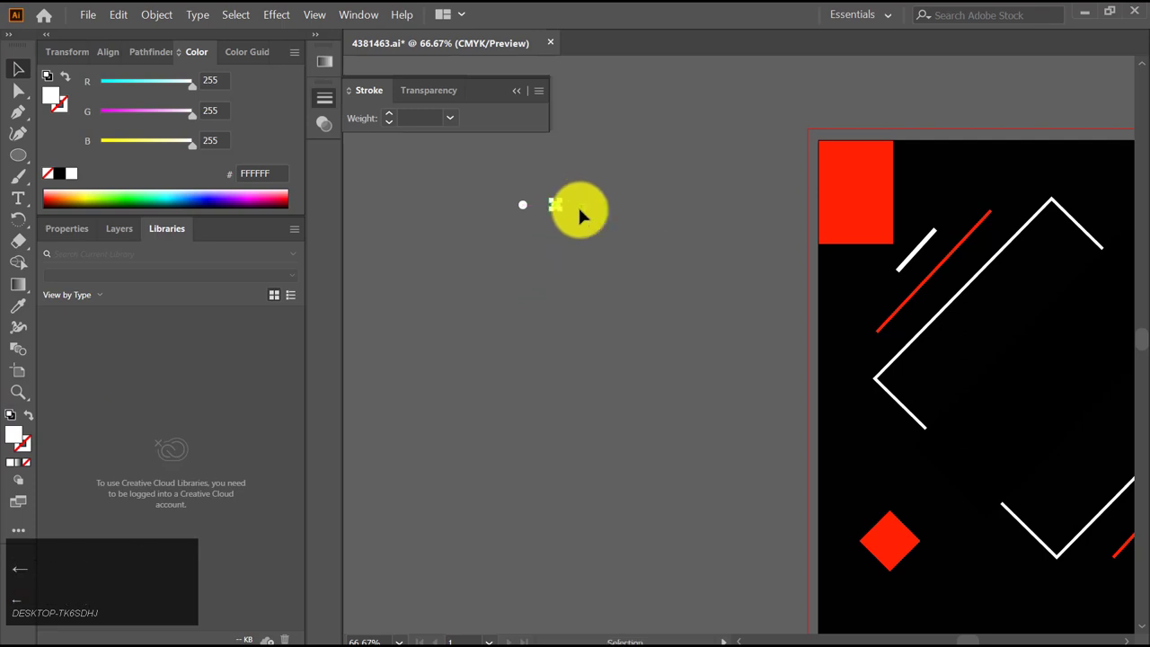
click(581, 214)
drag(557, 213, 629, 246)
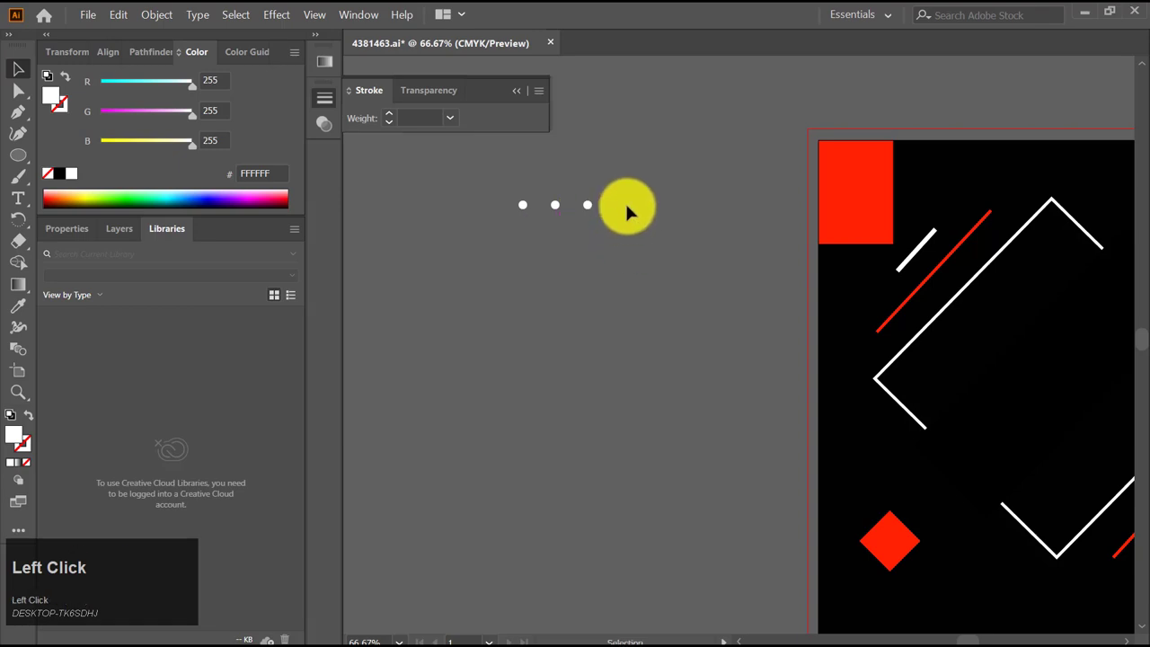
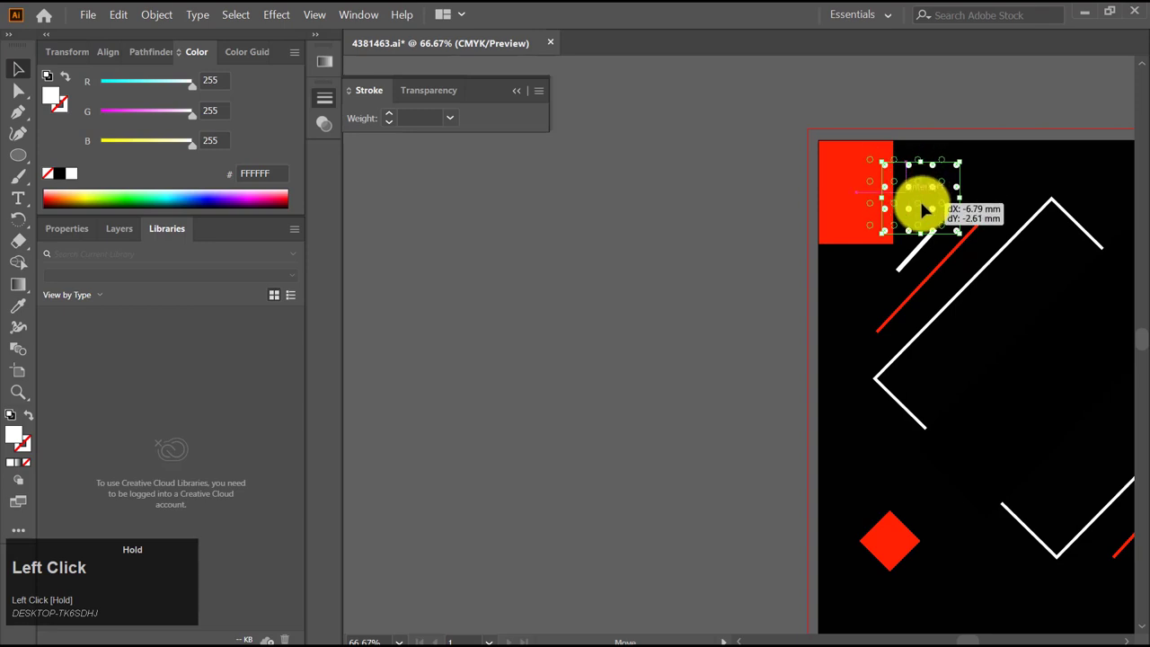
Shuffle the dot grid's stacking order via Arrange—backward, to back, then forward again
right_click(926, 212)
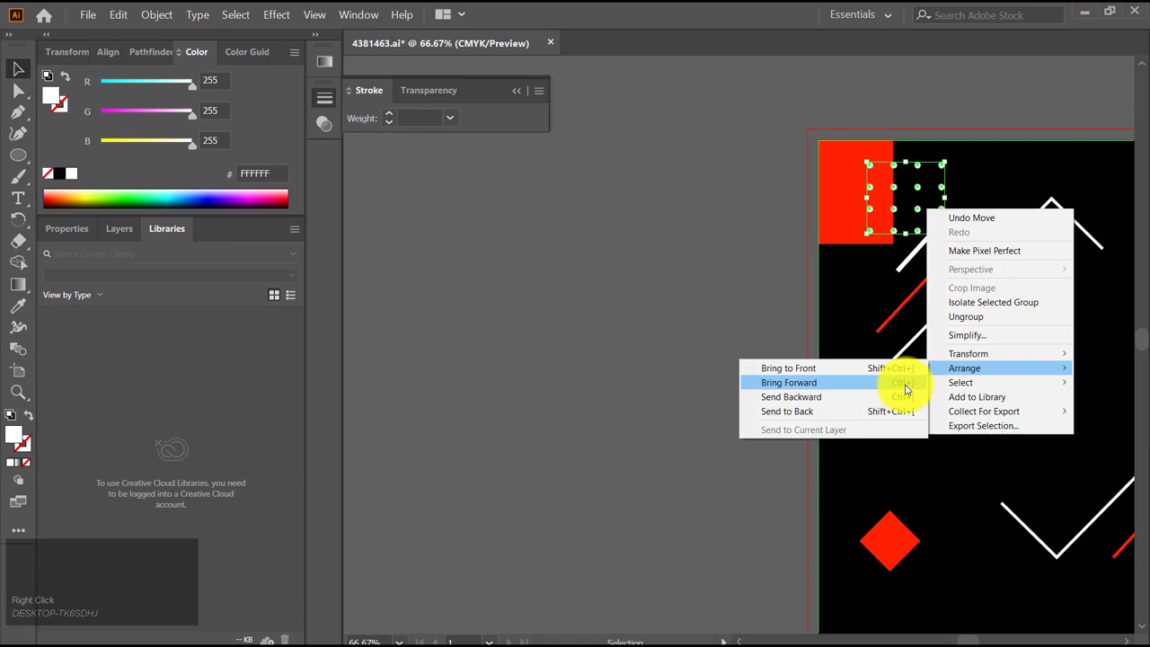
click(904, 396)
right_click(908, 203)
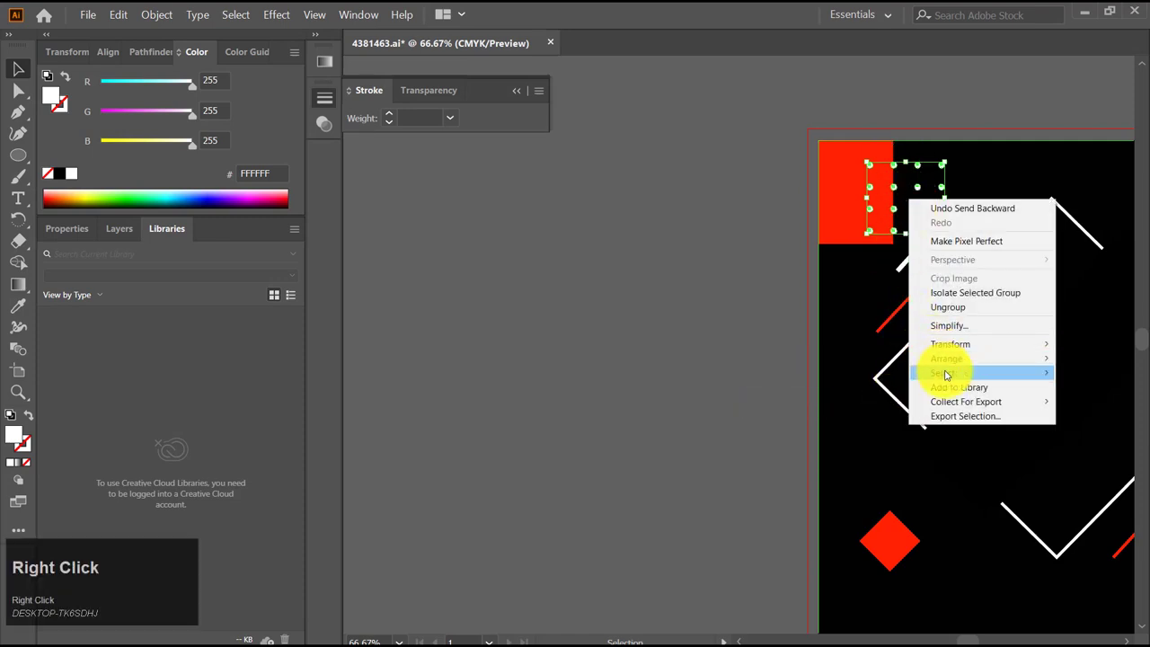
click(876, 401)
right_click(923, 218)
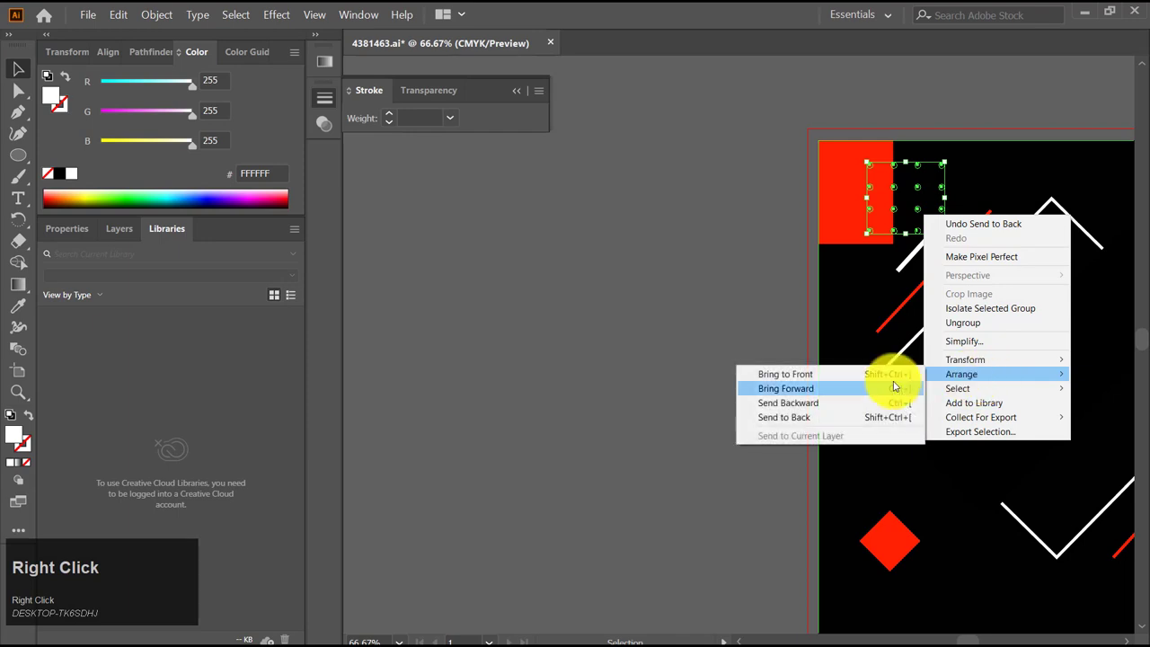
click(888, 390)
right_click(879, 195)
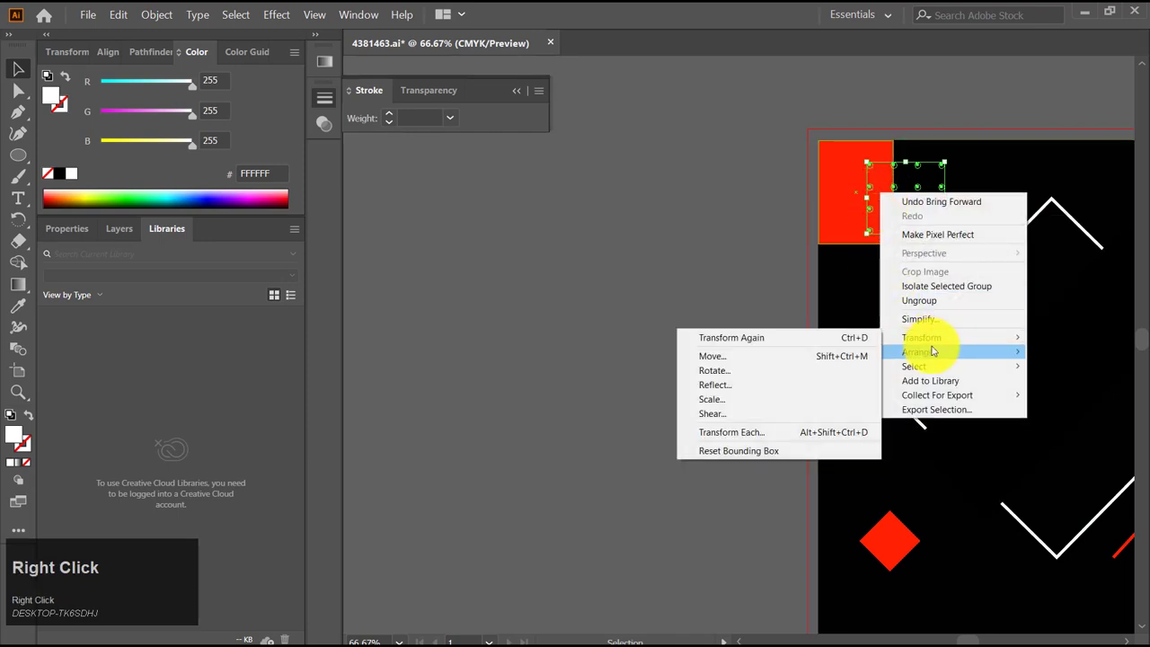
click(828, 364)
right_click(898, 203)
click(929, 364)
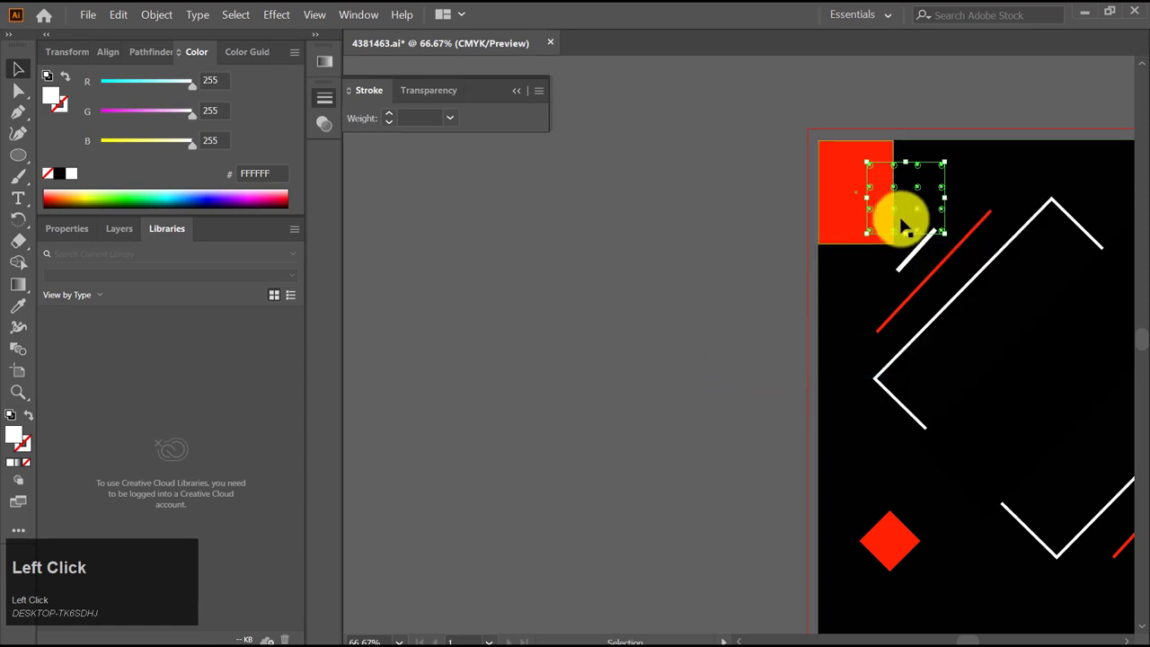
right_click(910, 216)
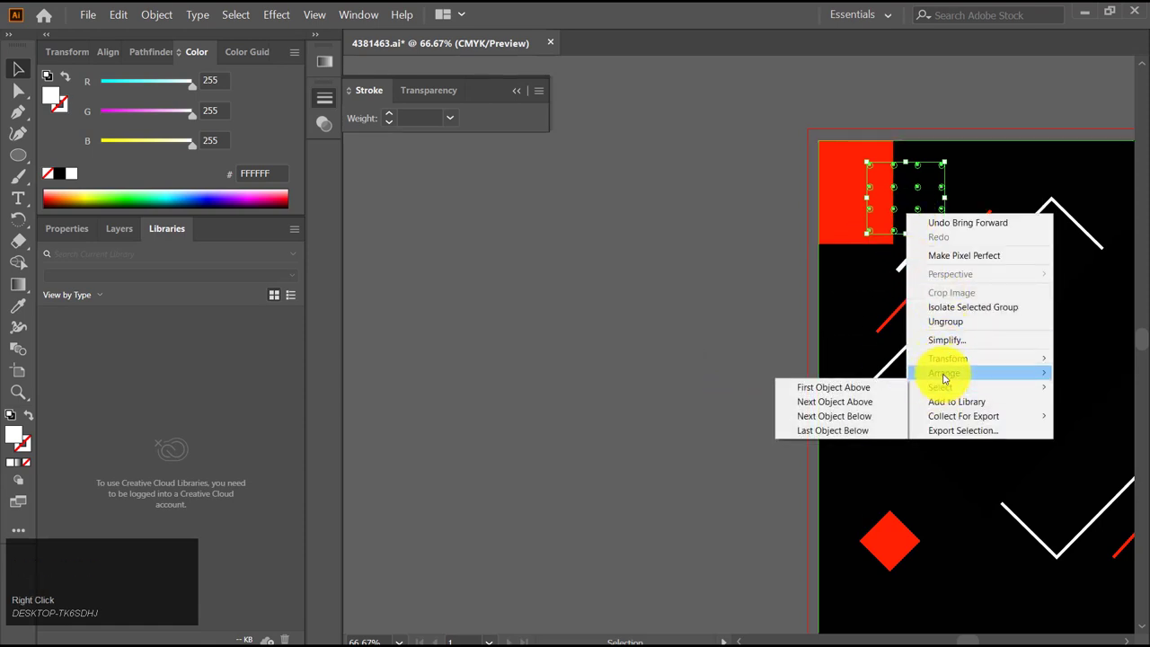
click(901, 376)
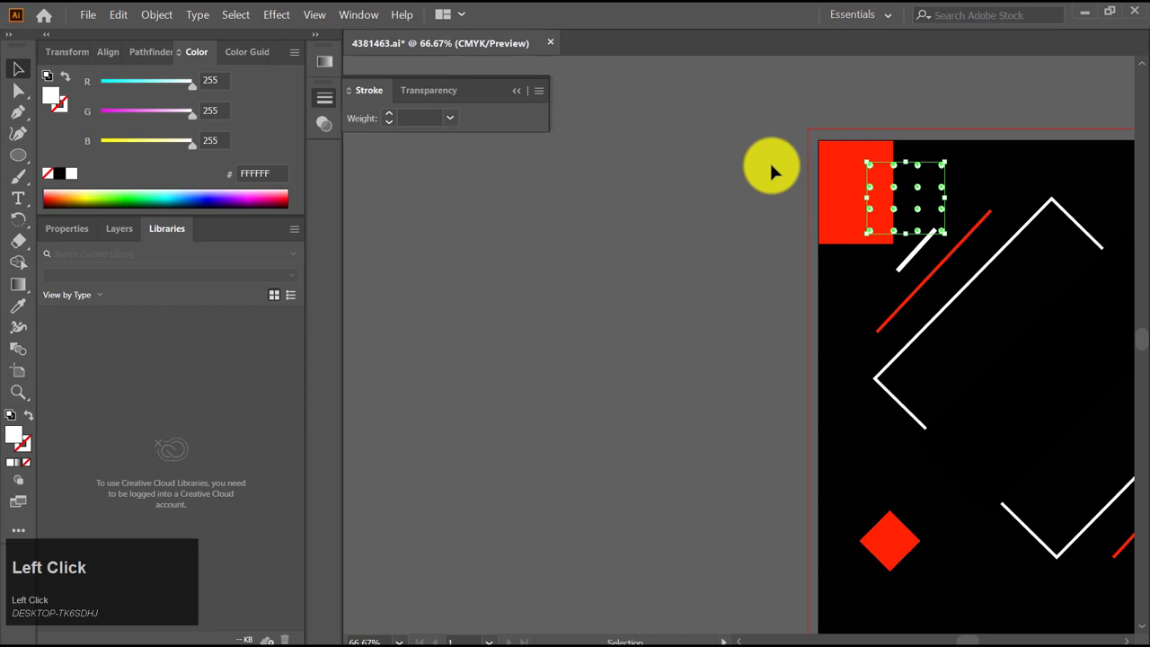
key(v)
Bring the top-left red square to the front so it hides the overlapping dots
click(739, 194)
right_click(847, 196)
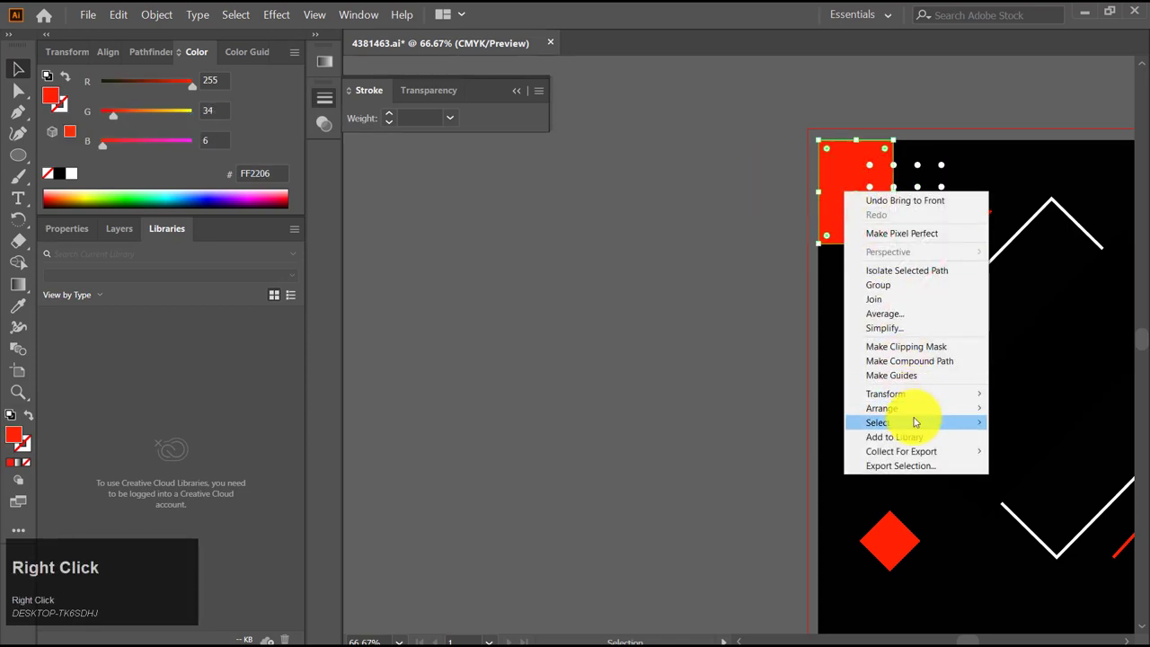
click(832, 415)
scroll(down, 3)
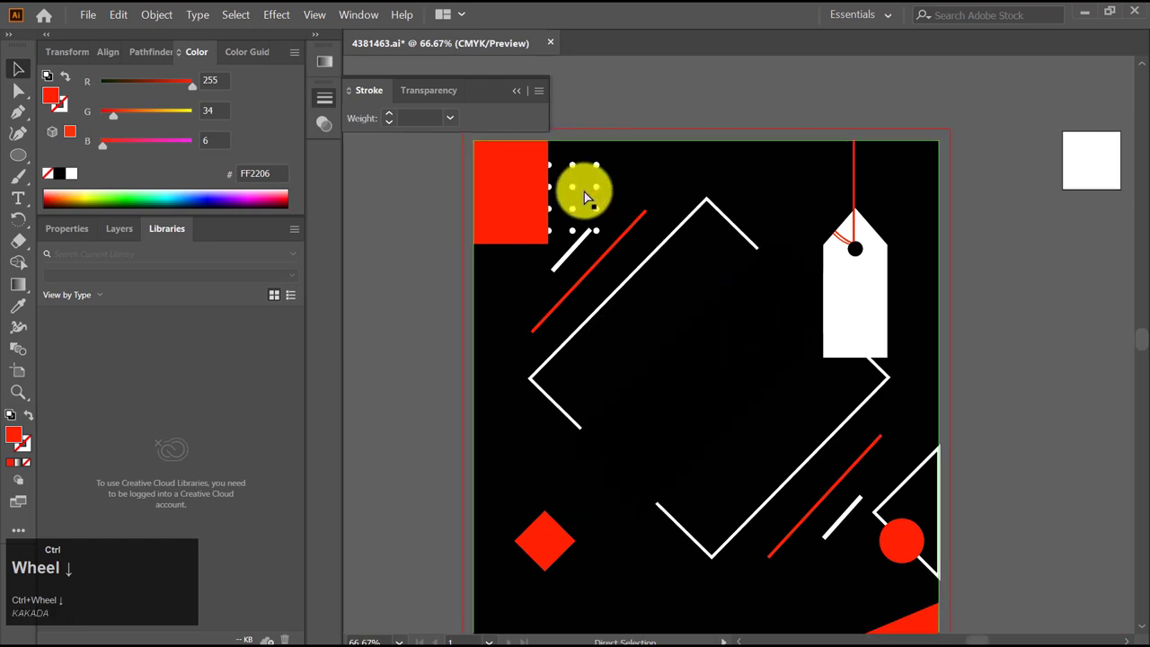
Adjust the dot grid's transparency and select the grey dot column beside the tag
click(596, 194)
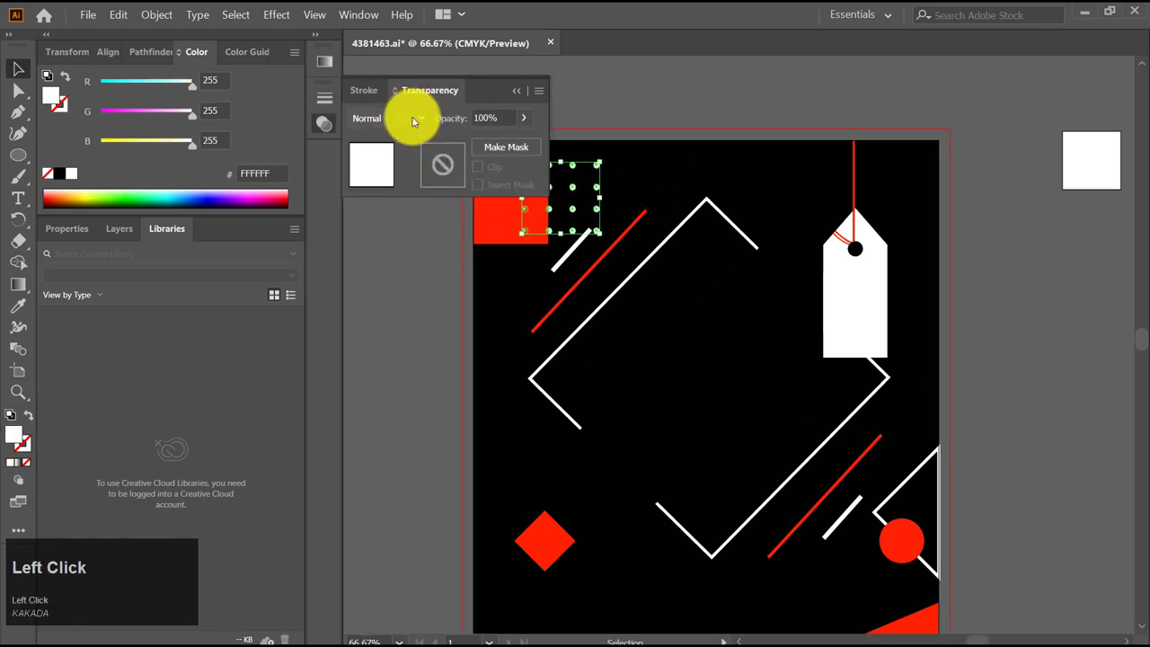
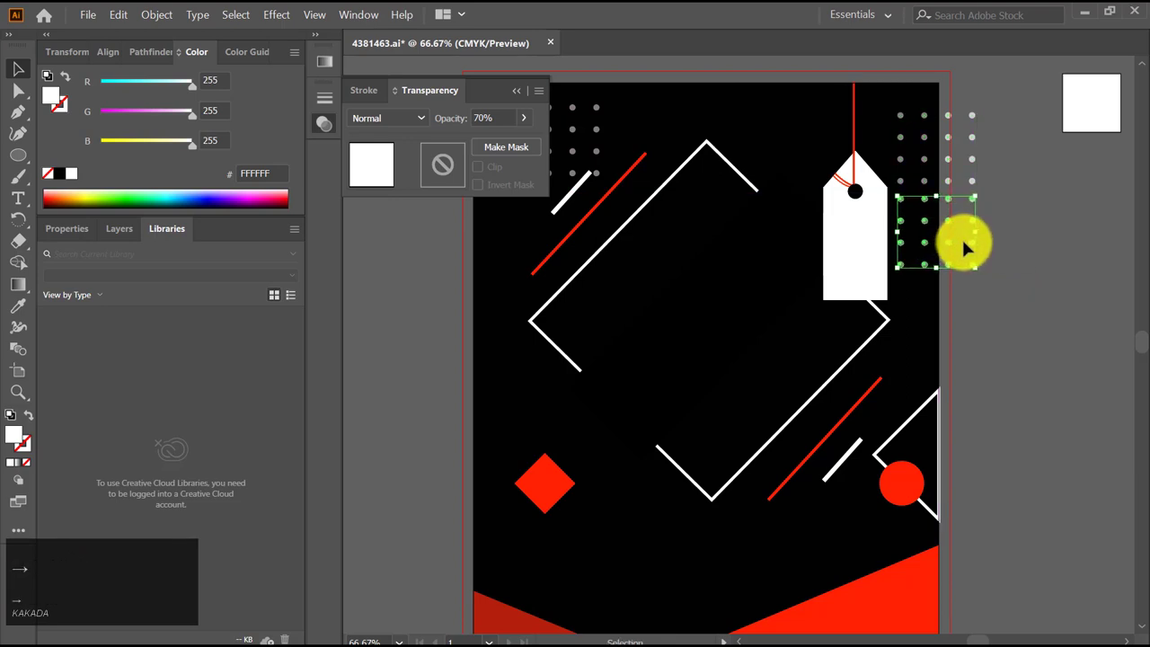
click(1004, 229)
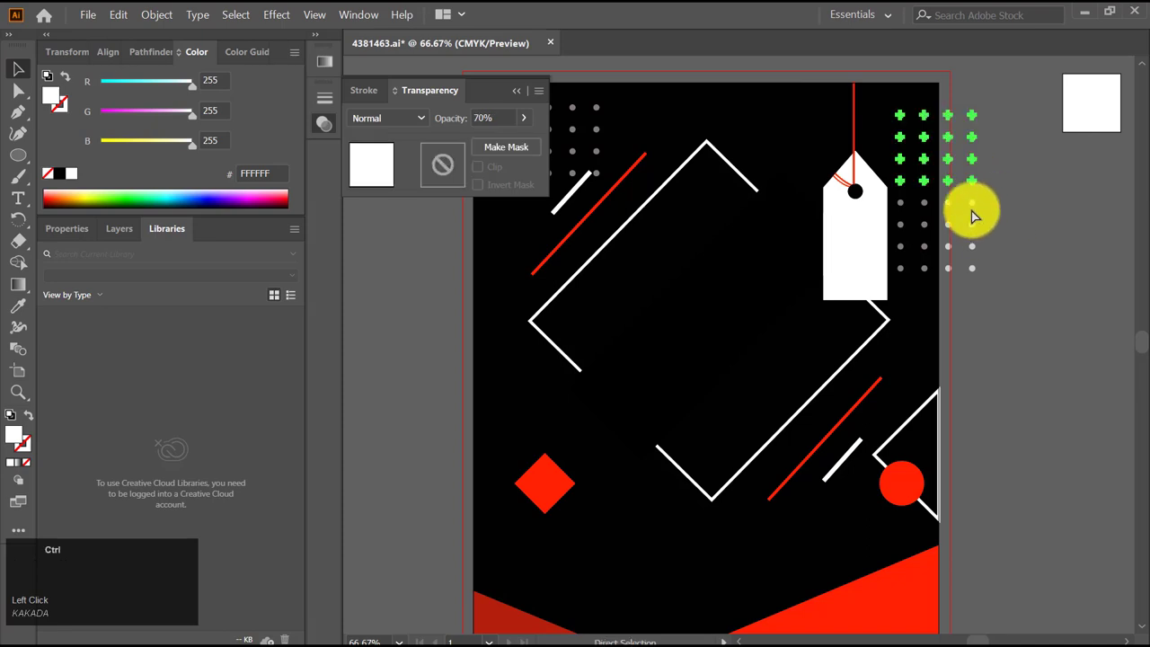
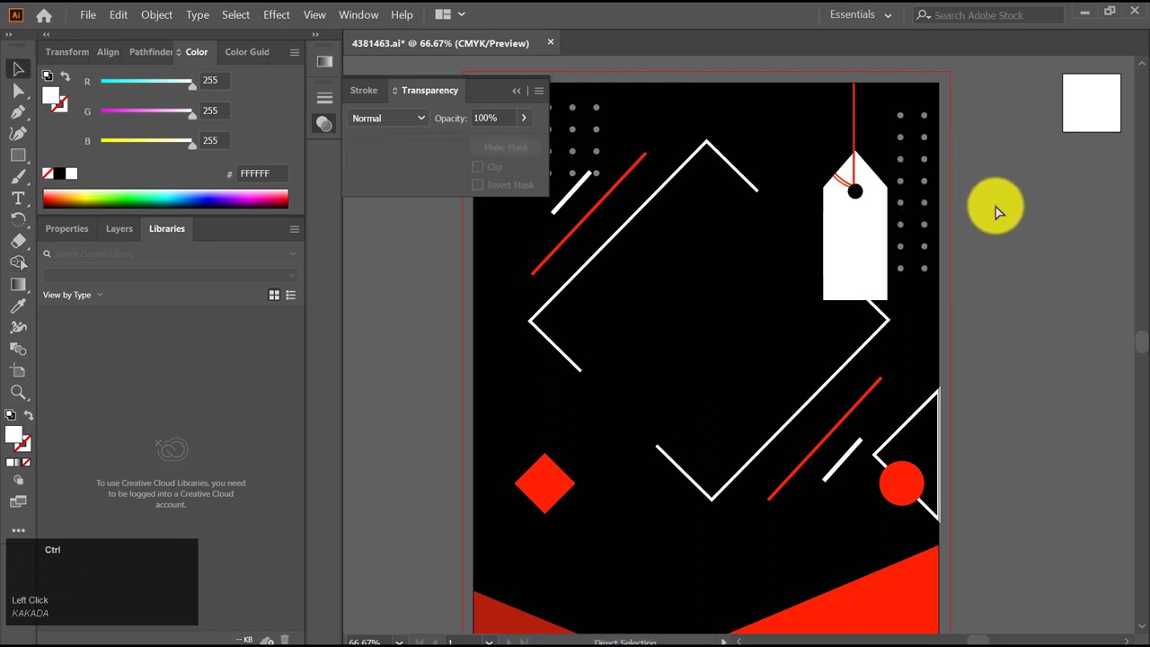
scroll(down, 3)
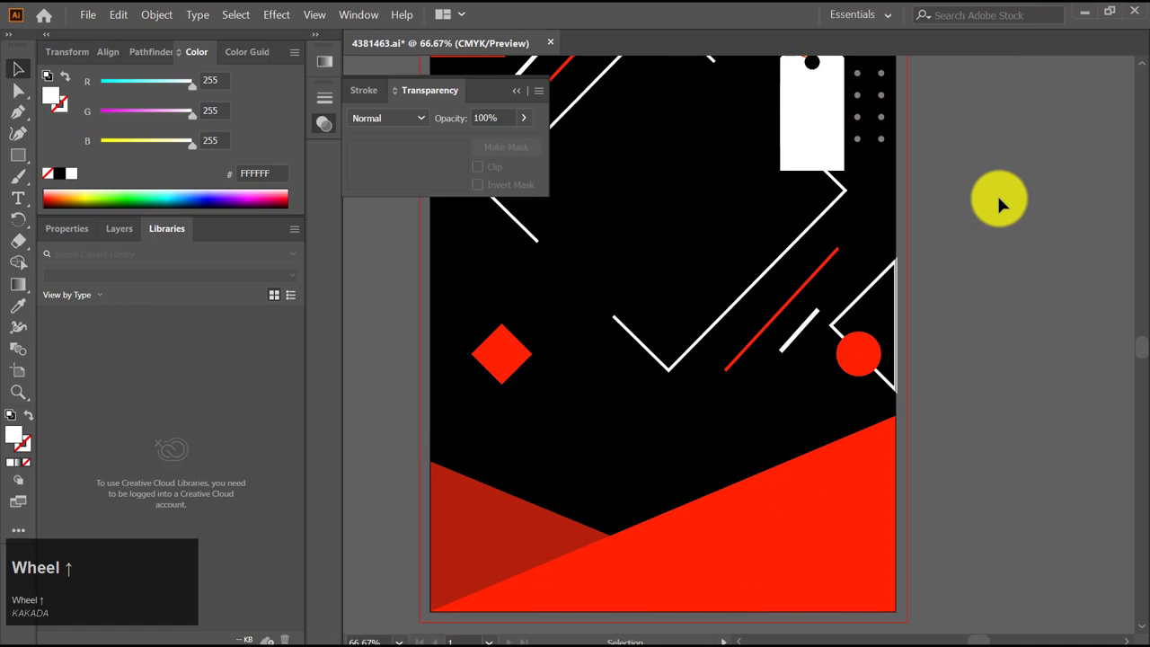
scroll(up, 3)
click(878, 147)
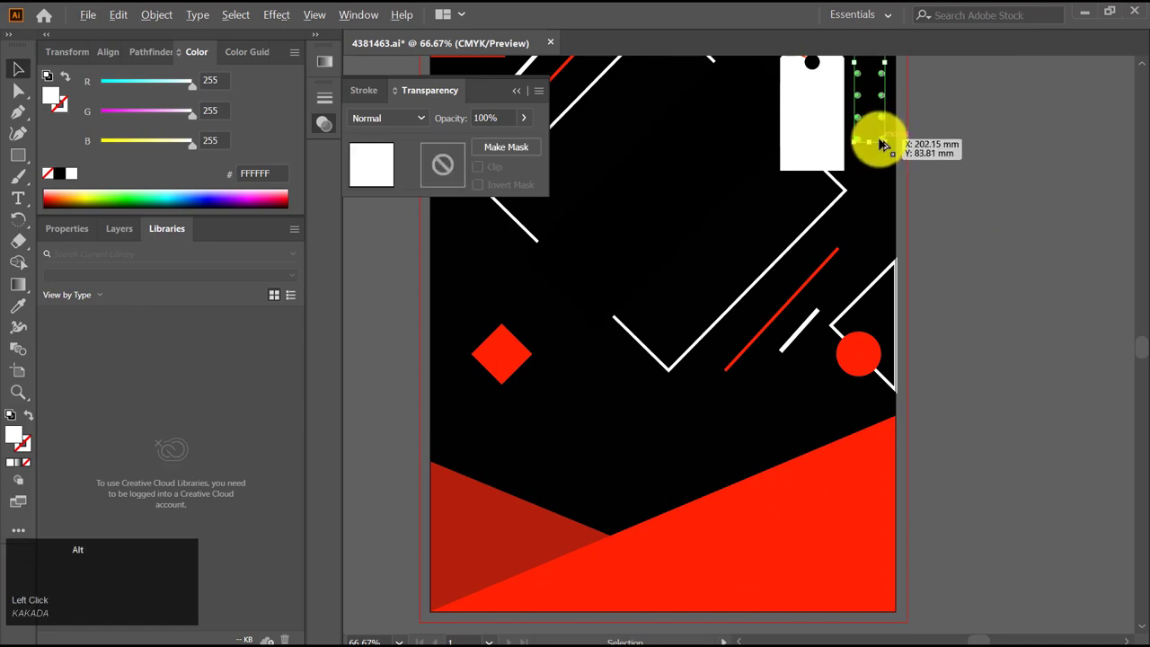
scroll(down, 3)
click(904, 155)
key(ctrl+z)
scroll(up, 3)
click(882, 166)
click(886, 162)
scroll(down, 3)
key(Down)
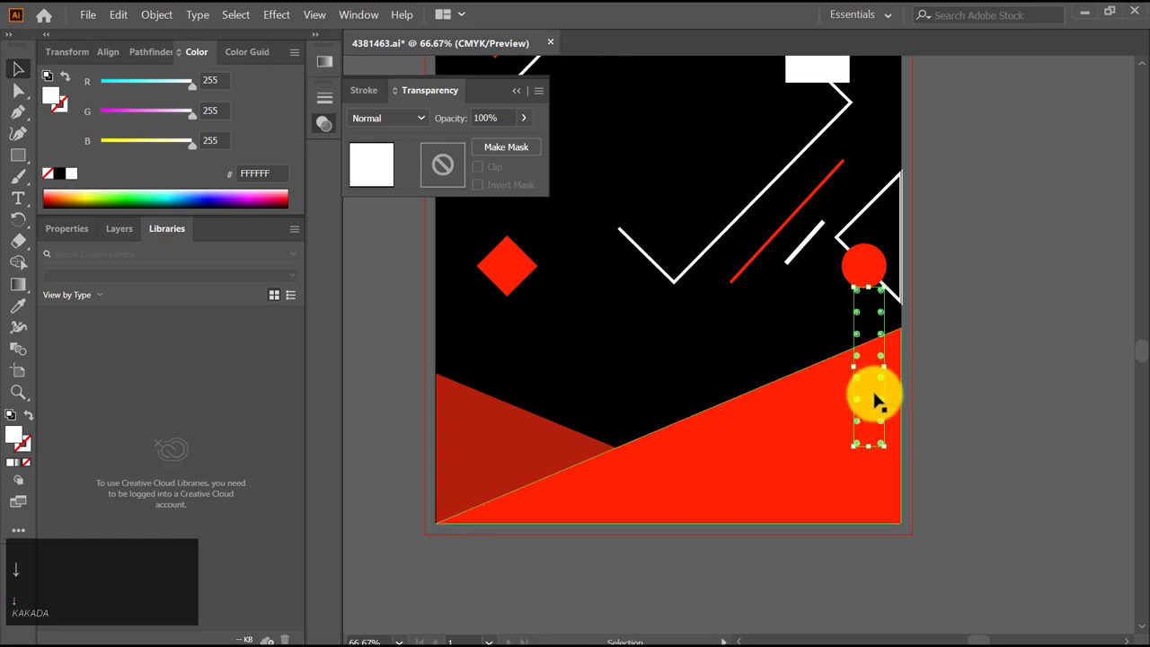
Move a copy of the dot column into the bottom-right red corner and nudge it into place
click(880, 468)
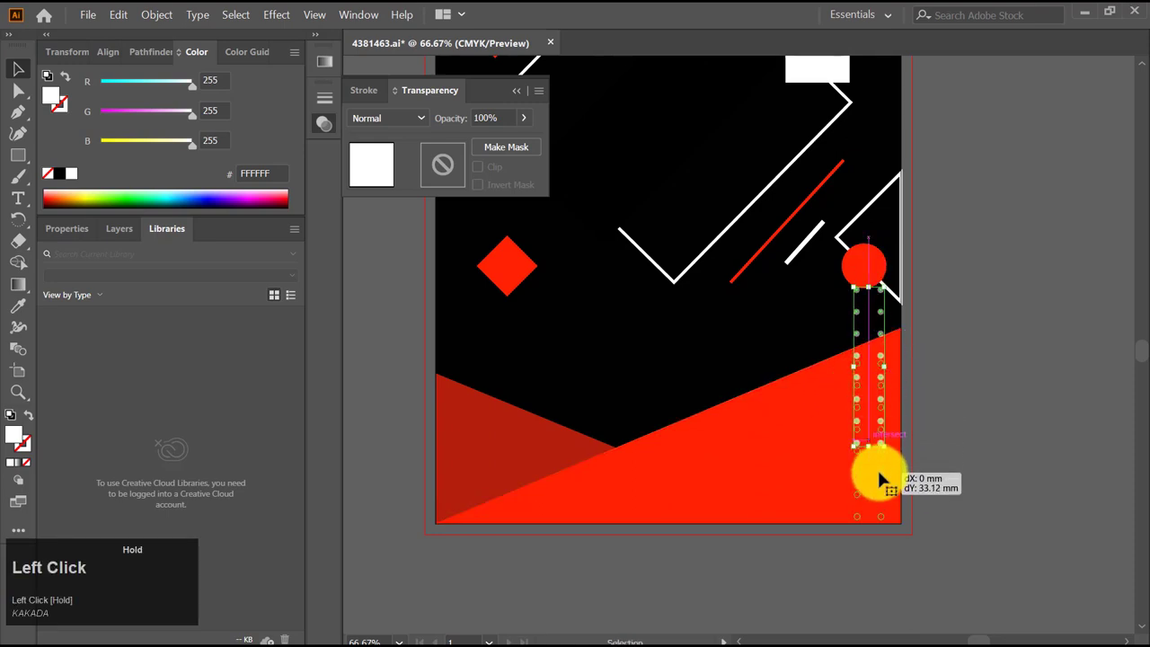
key(Up)
key(Right)
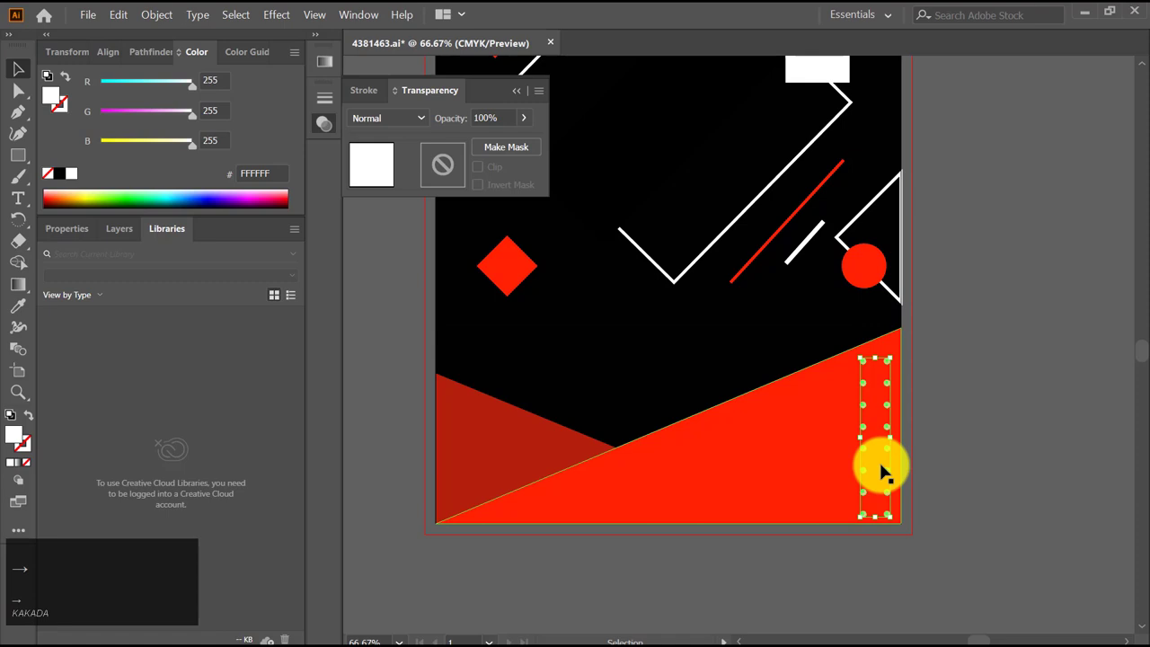
key(Up)
key(Right)
key(Down)
click(978, 440)
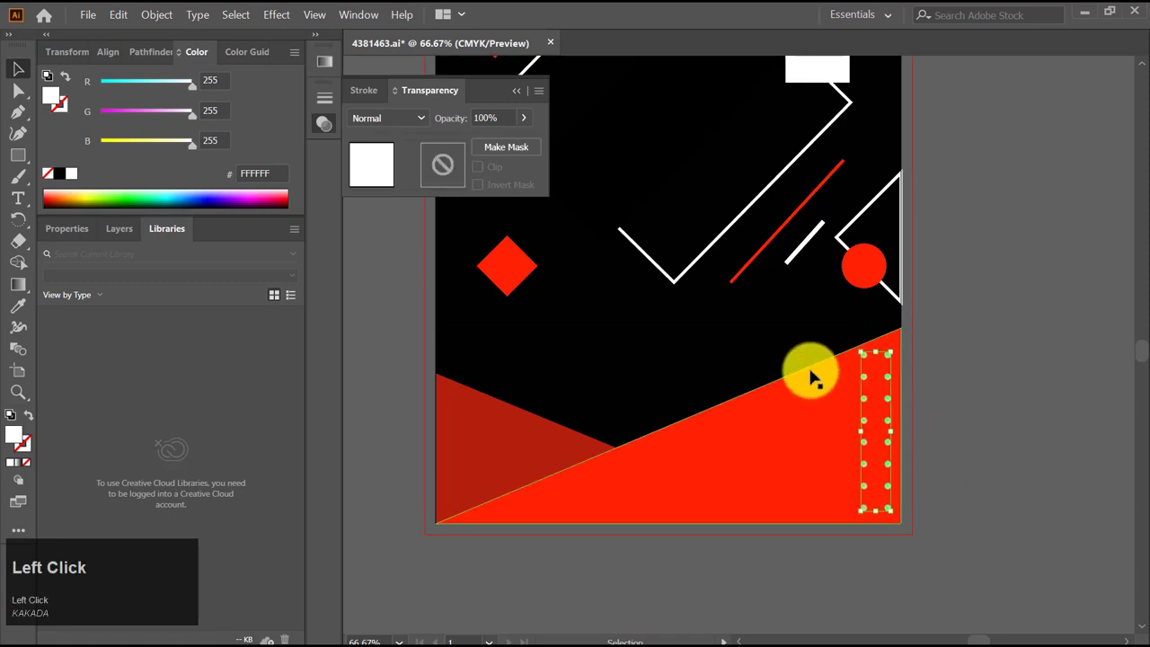
scroll(up, 3)
scroll(down, 3)
click(521, 98)
scroll(up, 3)
scroll(down, 3)
scroll(up, 3)
scroll(down, 3)
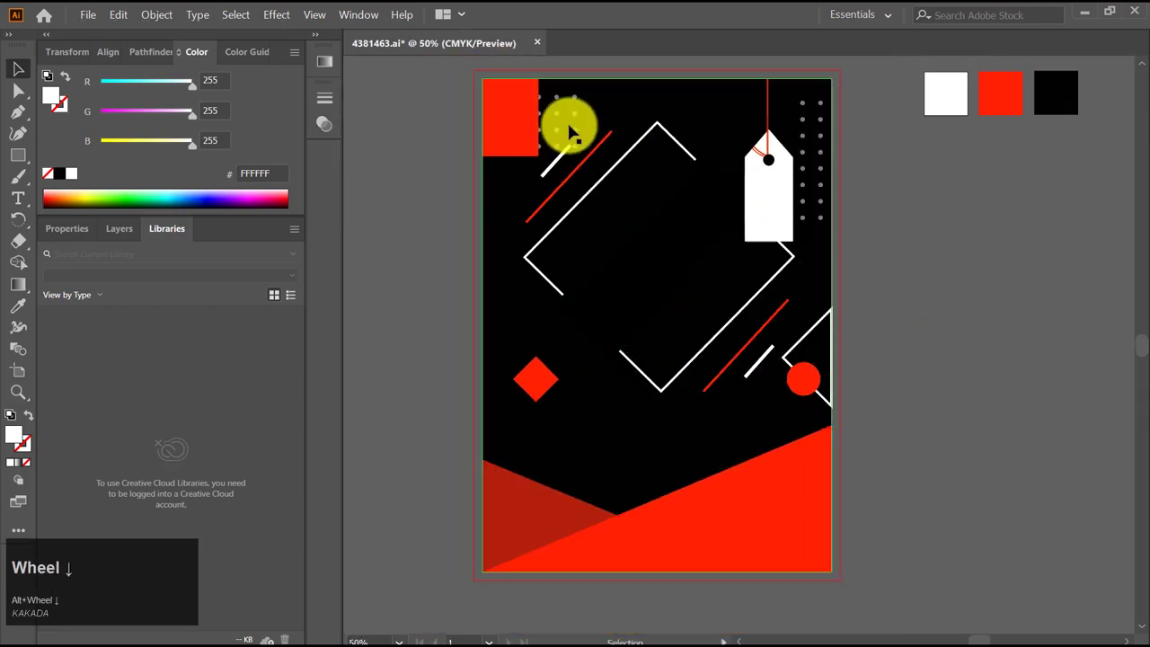
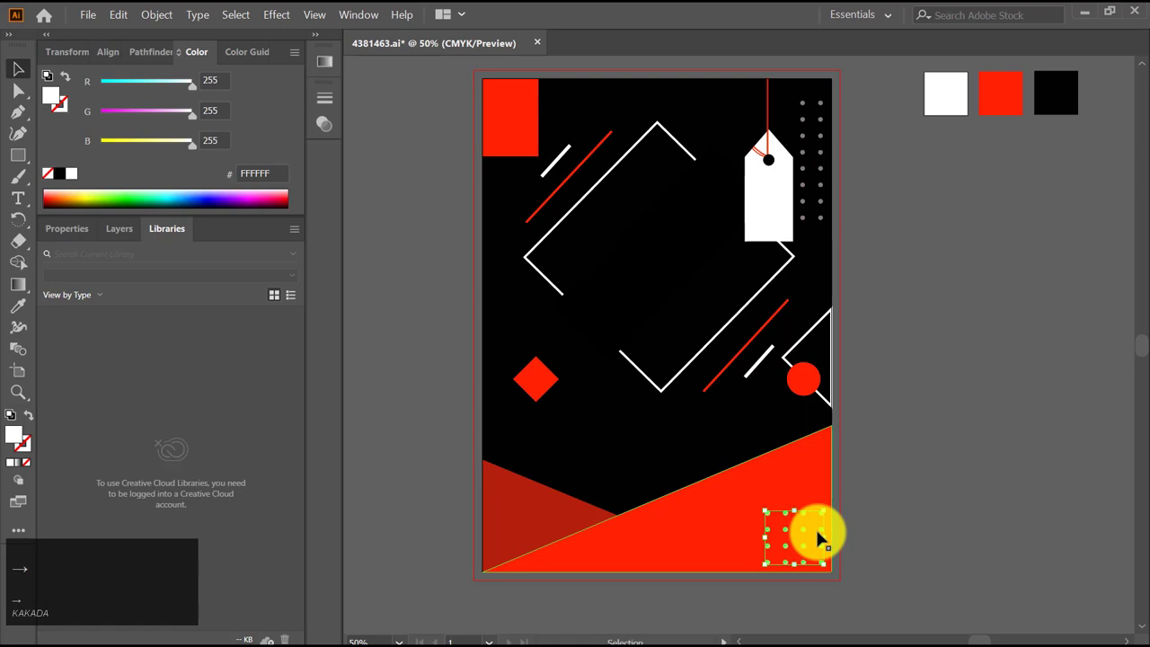
Set the bottom-right dot grid's value to 100 so the dots read as white
click(313, 97)
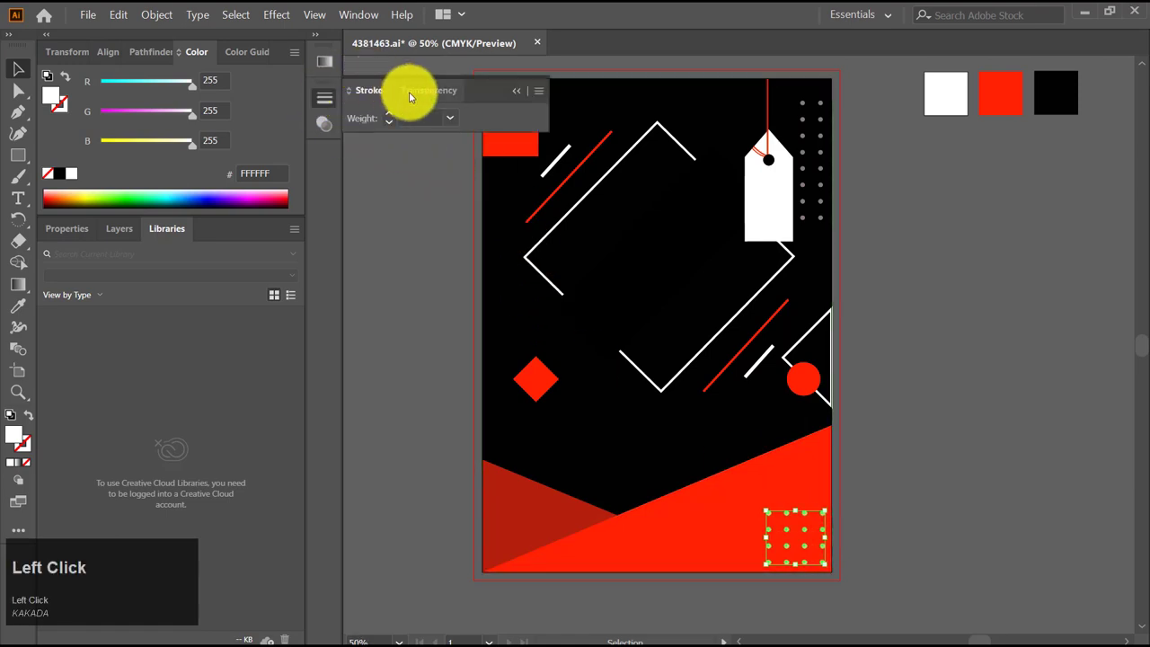
text(100)
key(Return)
click(887, 465)
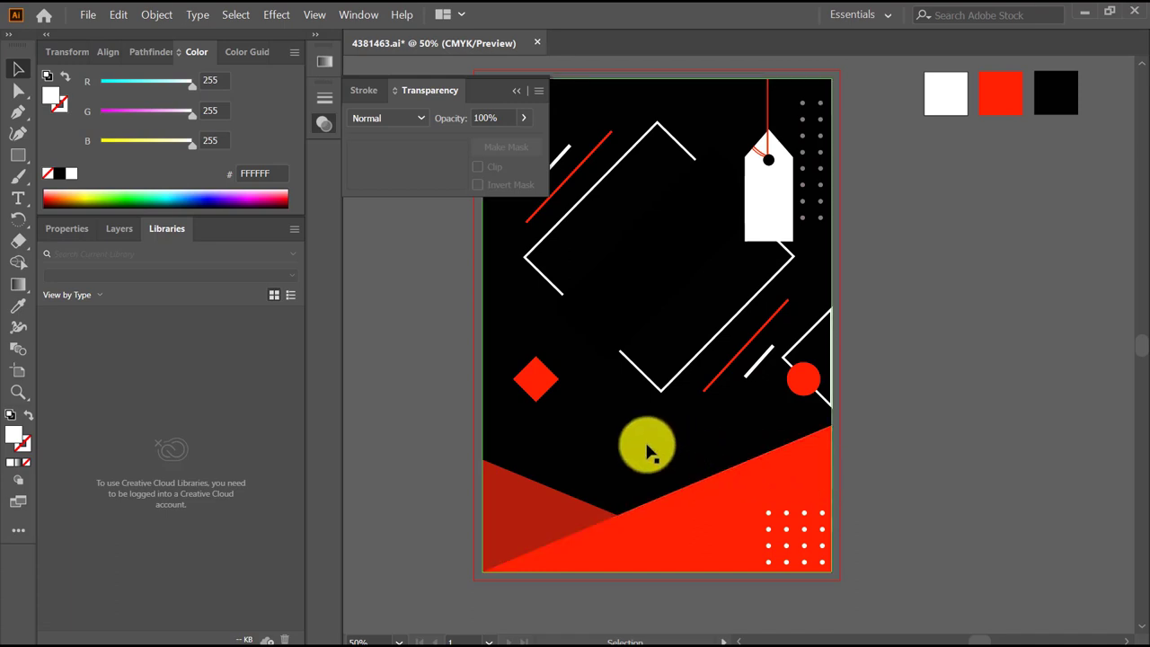
click(516, 92)
key(t)
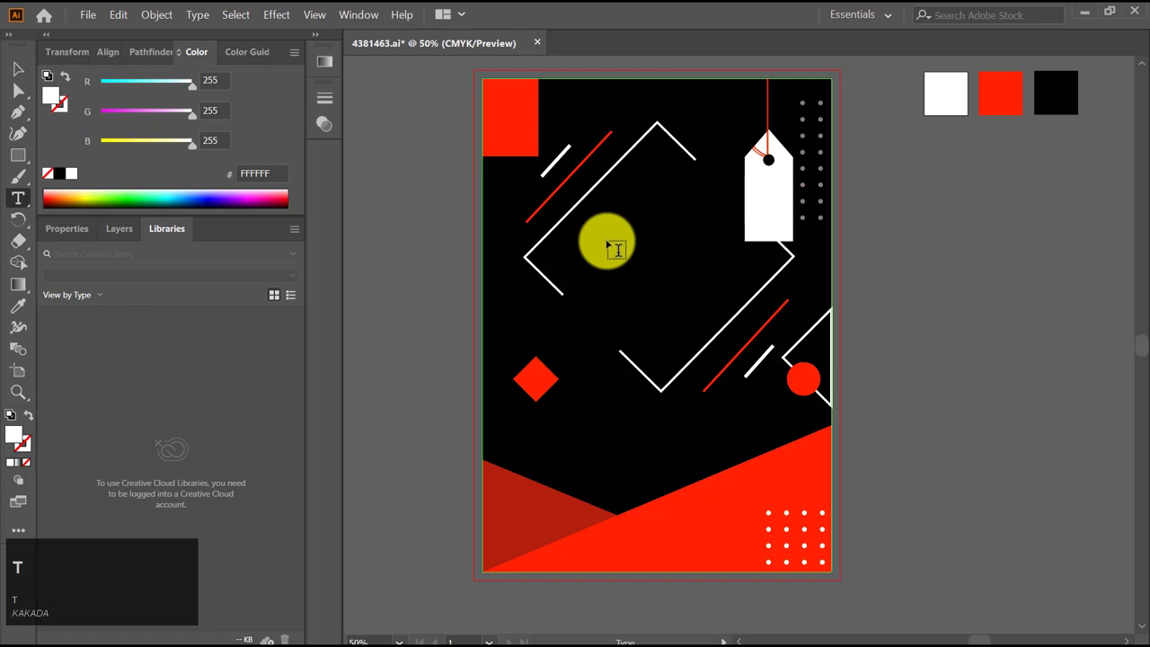
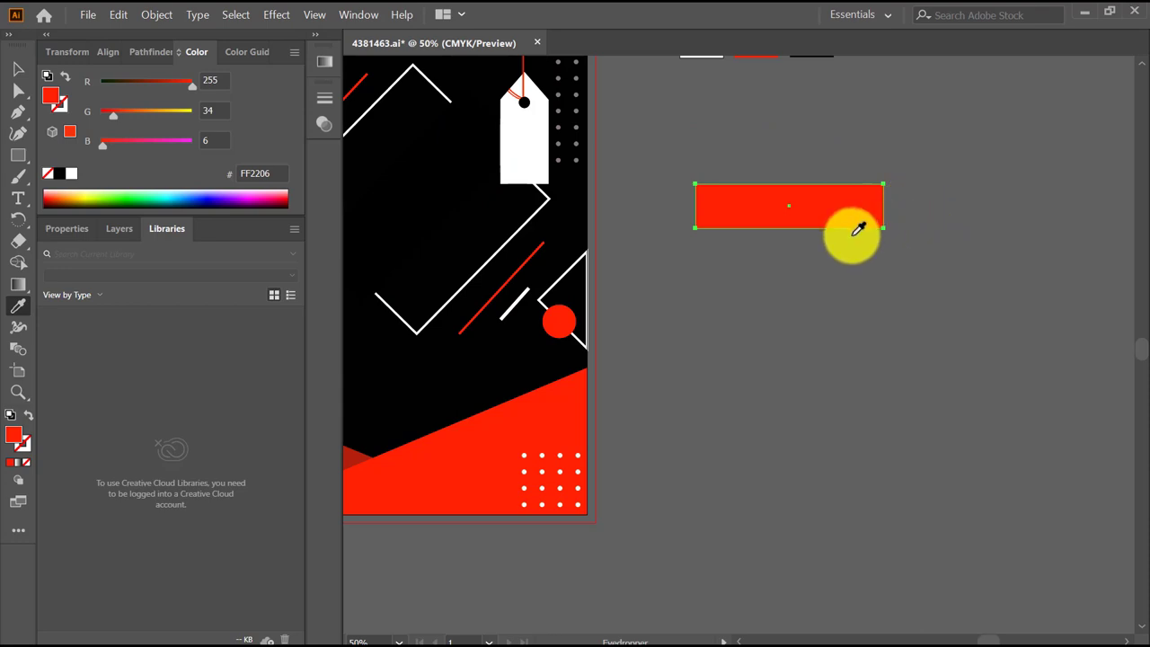
Draw the notched ribbon tail with the Pen tool and try averaging its anchor points
key(p)
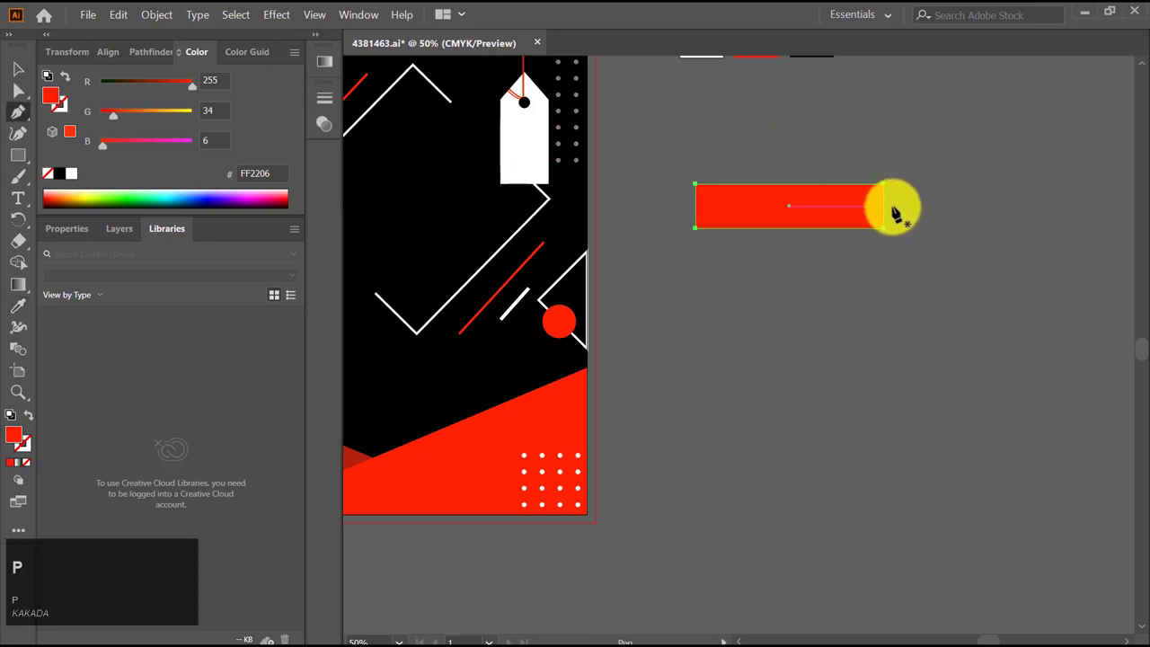
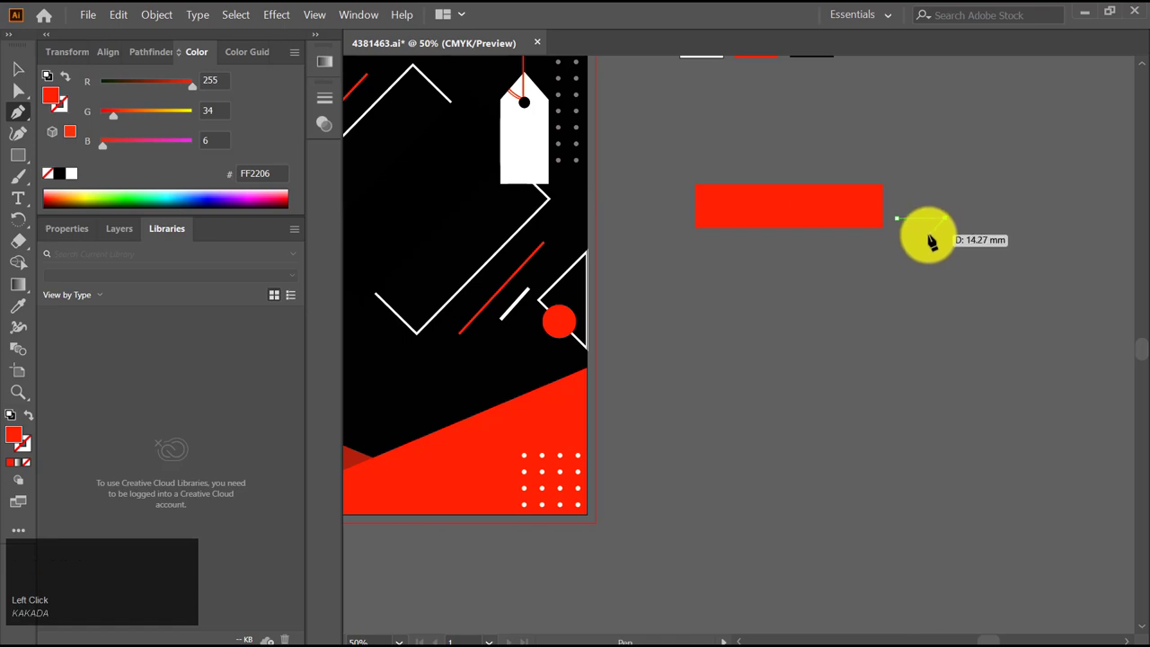
click(933, 236)
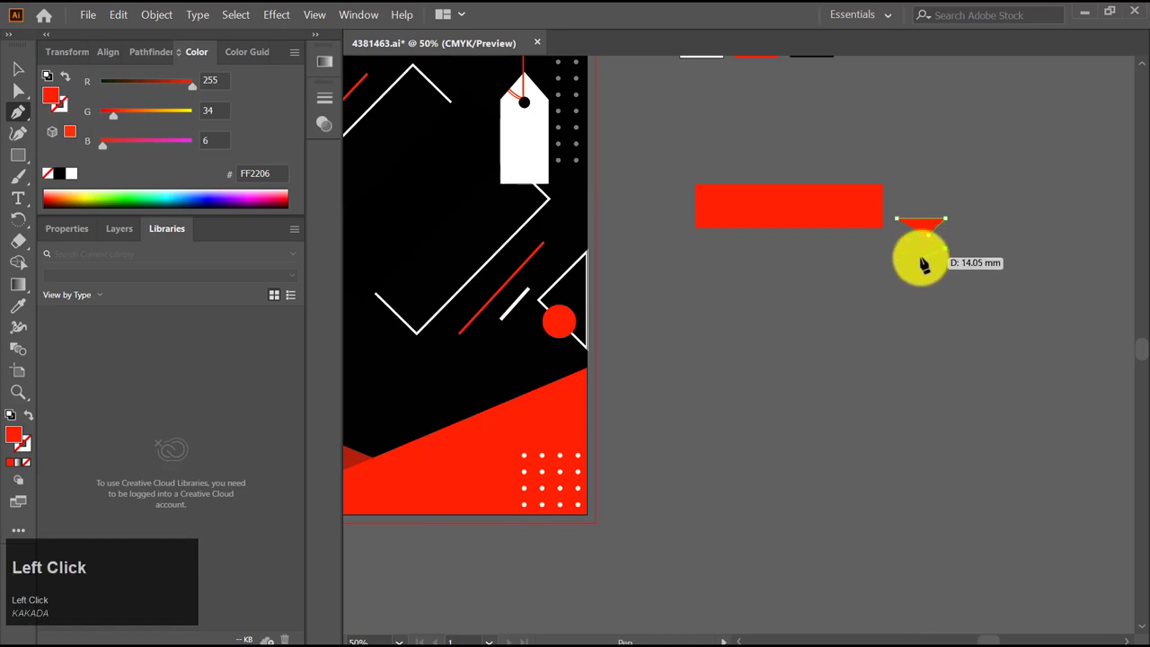
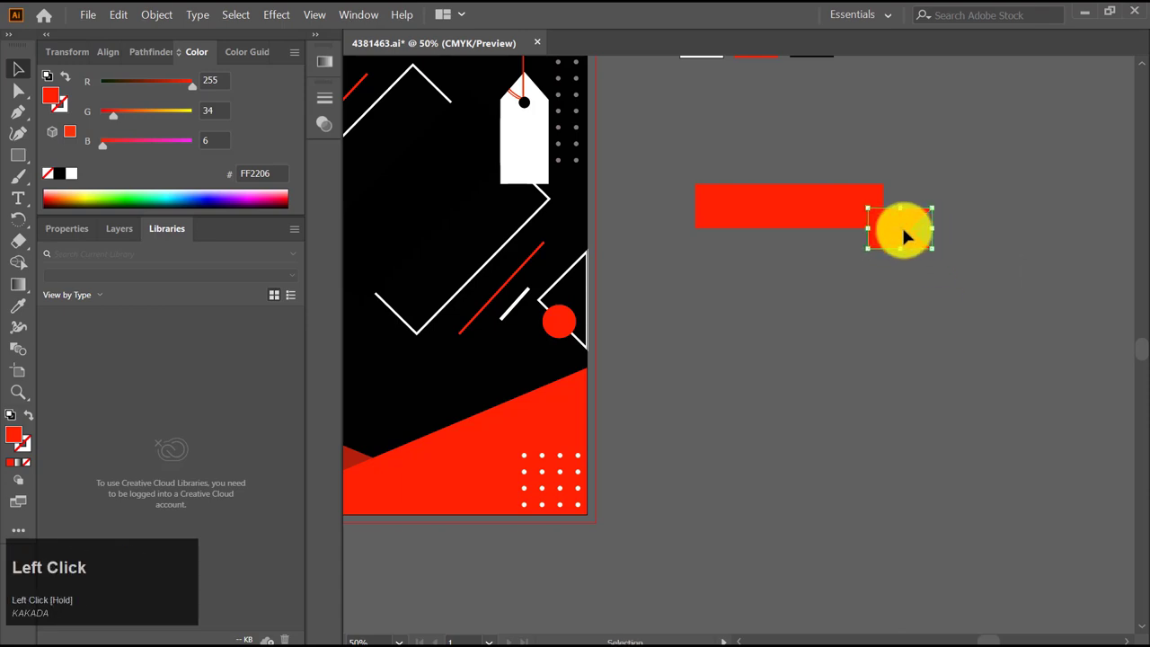
key(Up)
right_click(909, 224)
click(977, 344)
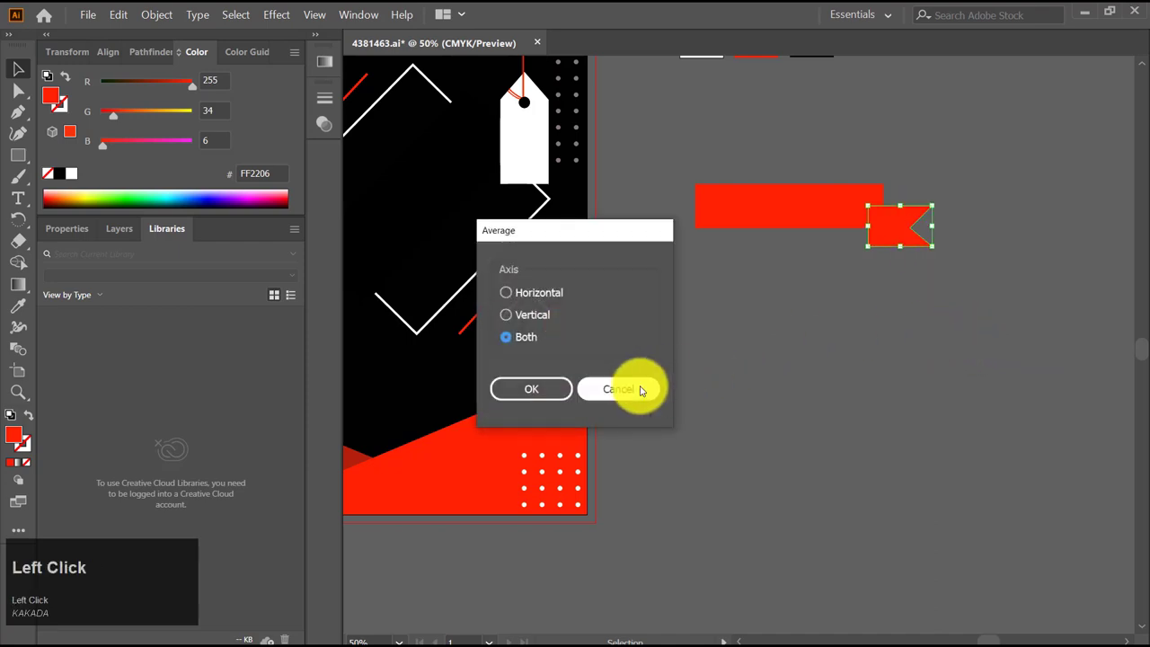
right_click(907, 227)
click(993, 437)
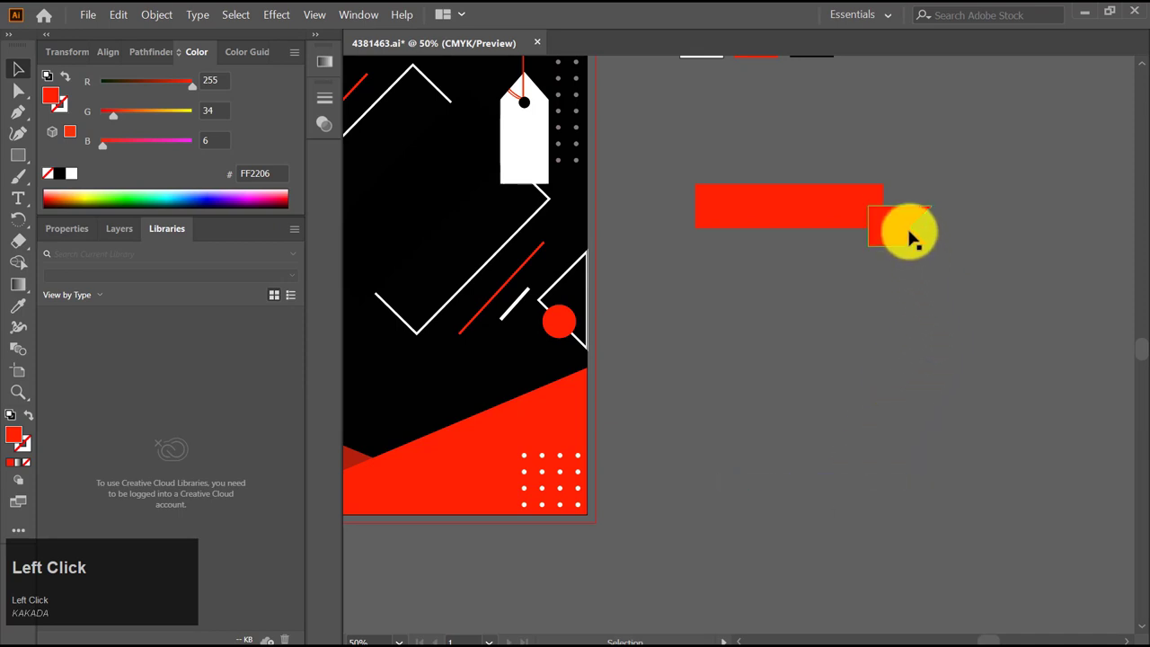
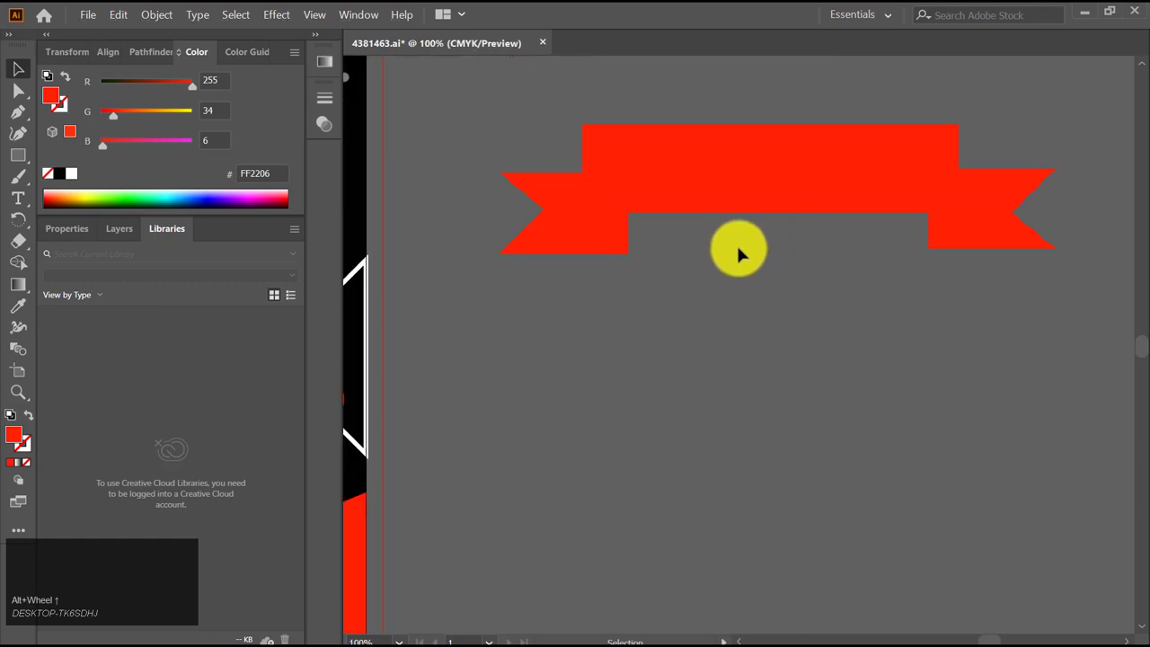
Draw the left fold triangle at the band corner and fill it darker red A3210C
key(p)
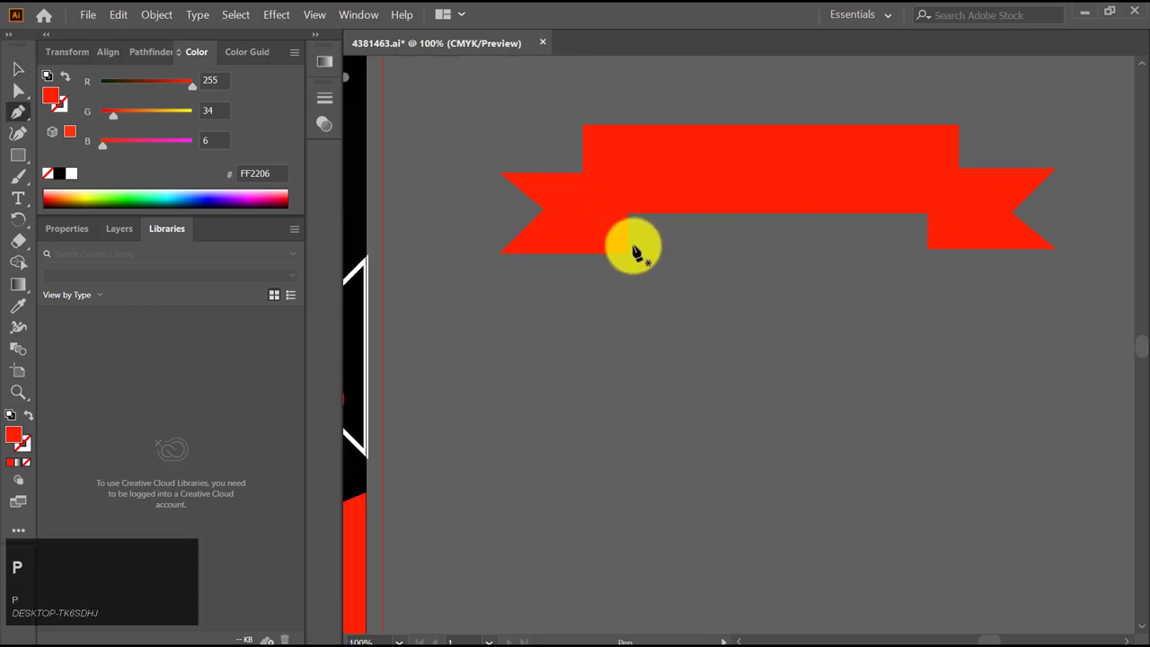
click(633, 257)
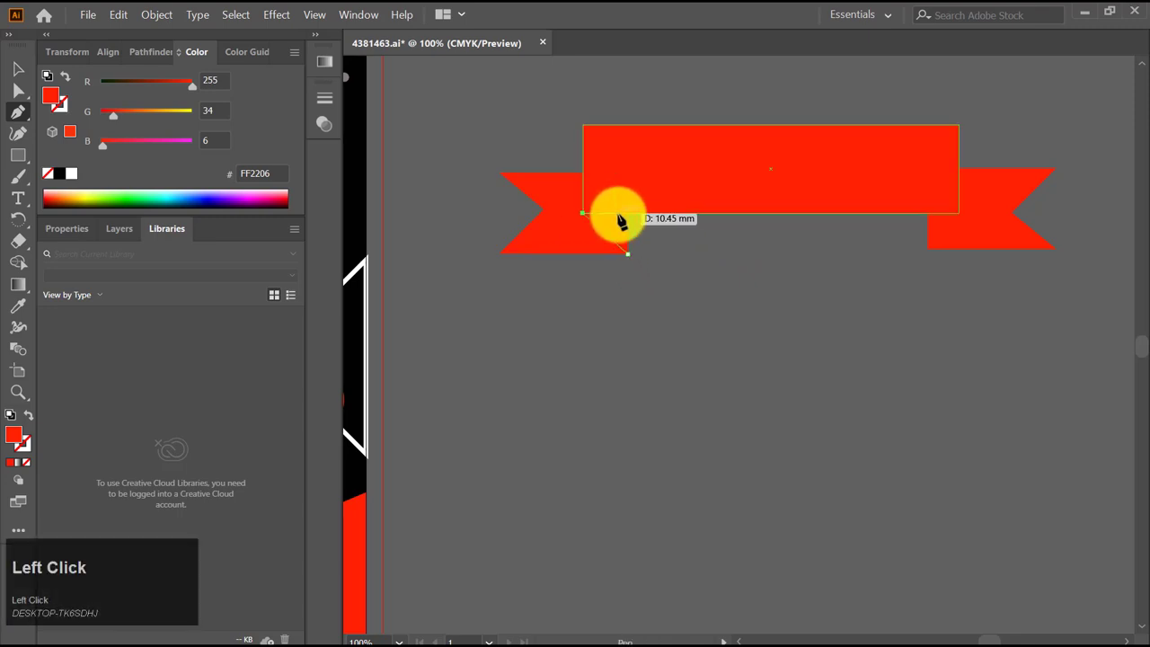
double_click(632, 214)
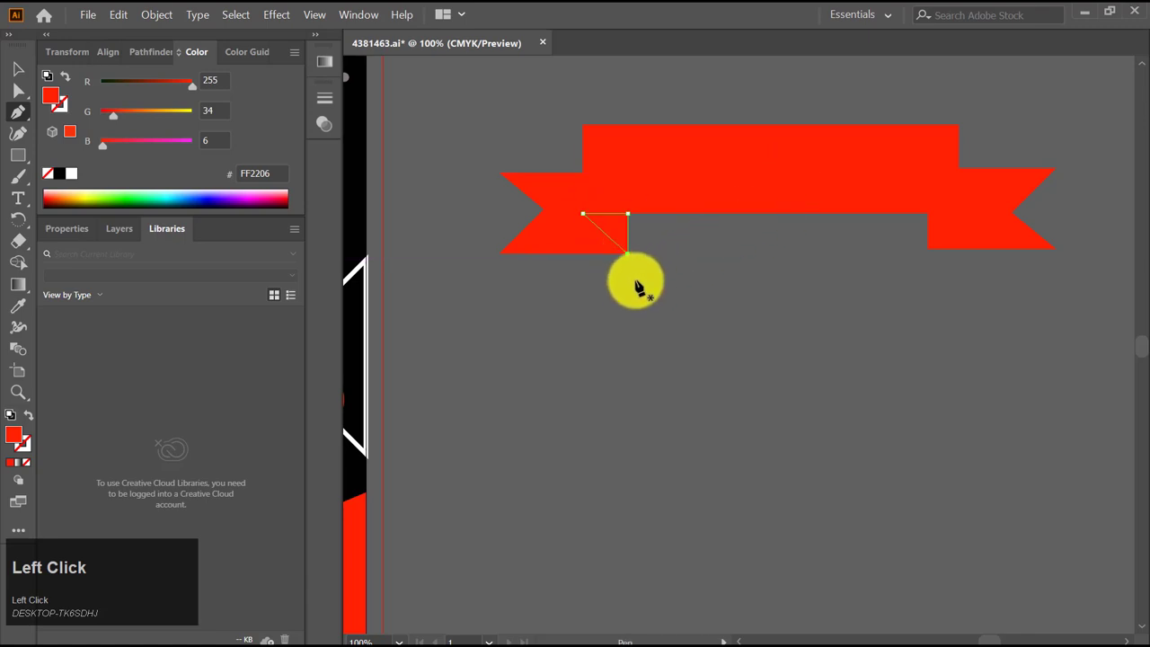
drag(189, 88, 619, 230)
drag(628, 232, 900, 258)
right_click(899, 259)
drag(893, 262, 901, 270)
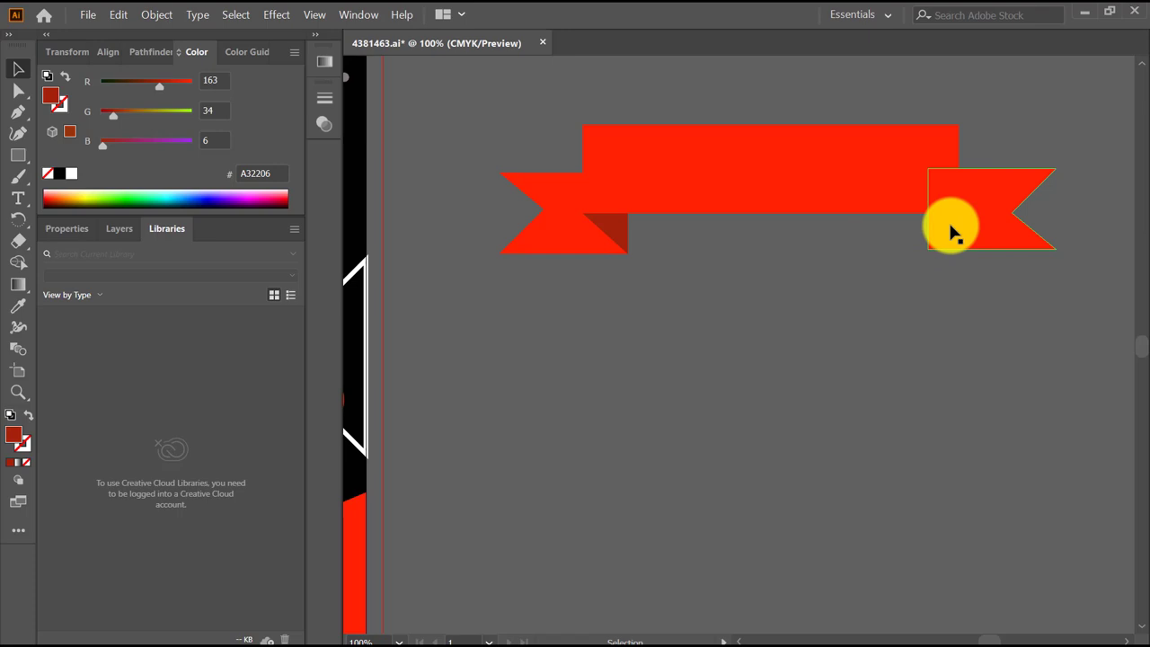
Start the right fold triangle and nudge the right ribbon tail into alignment
key(p)
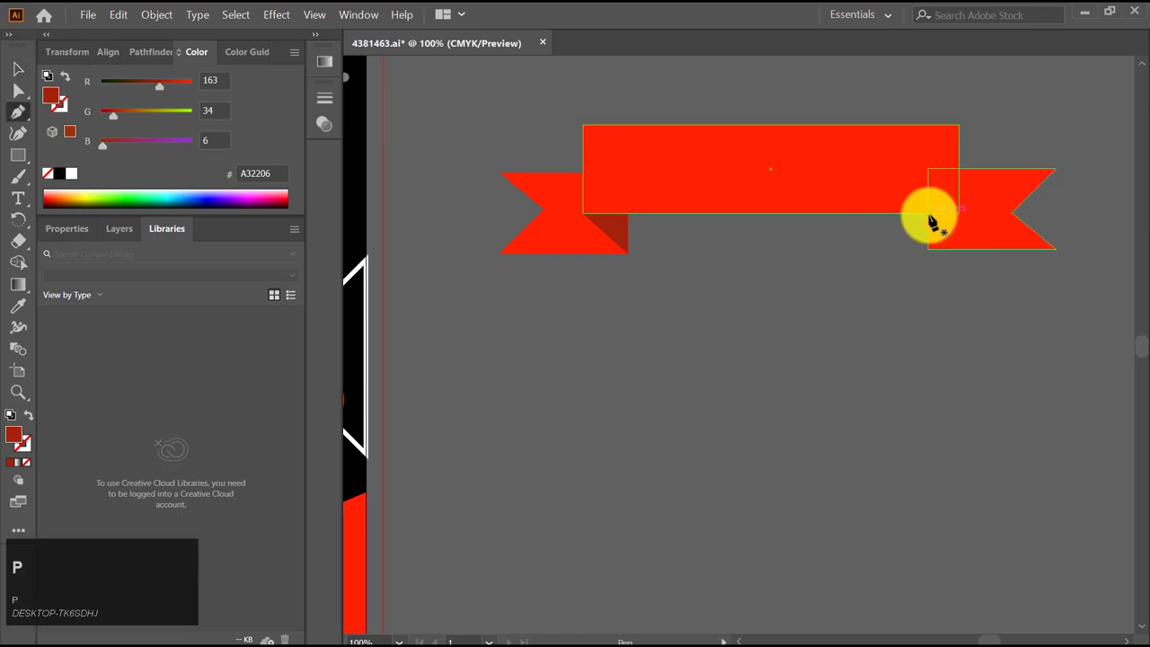
click(933, 216)
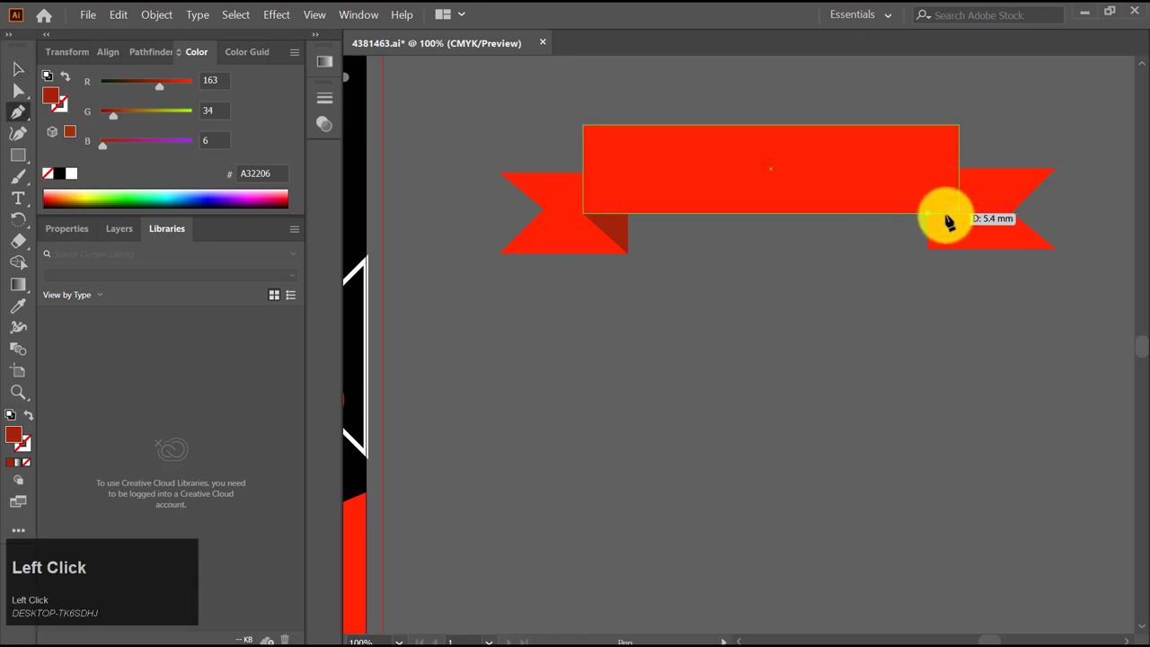
key(v)
click(962, 236)
key(Left)
key(Down)
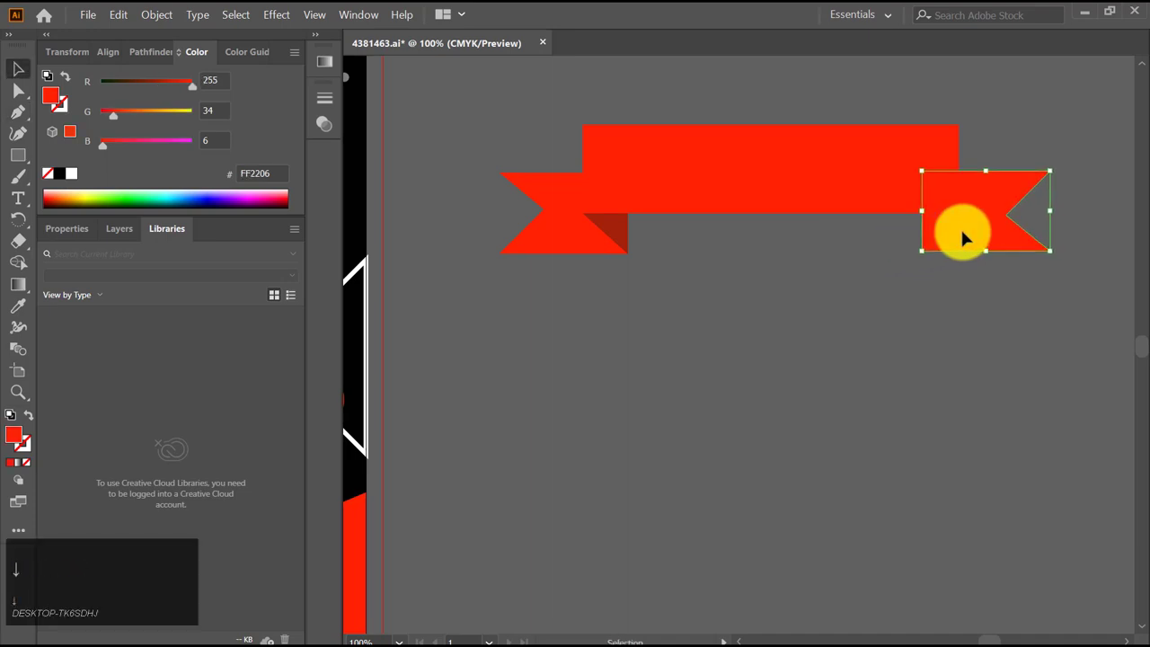
click(865, 270)
Draw the right fold triangle at the band corner and match its dark red fill
key(p)
click(926, 211)
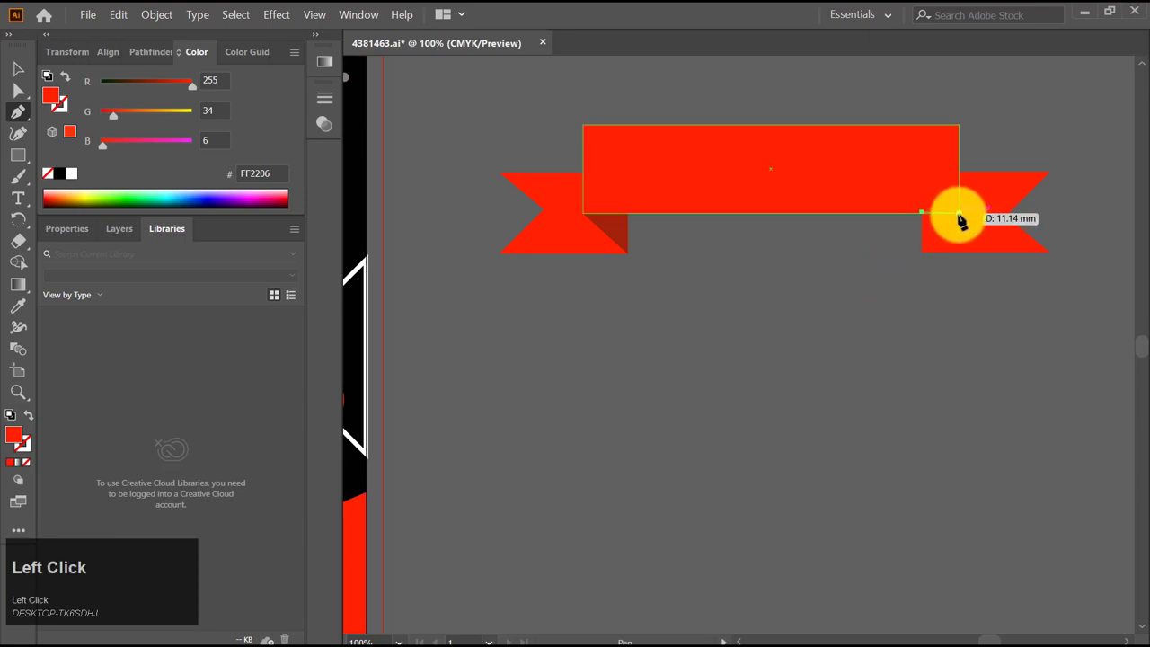
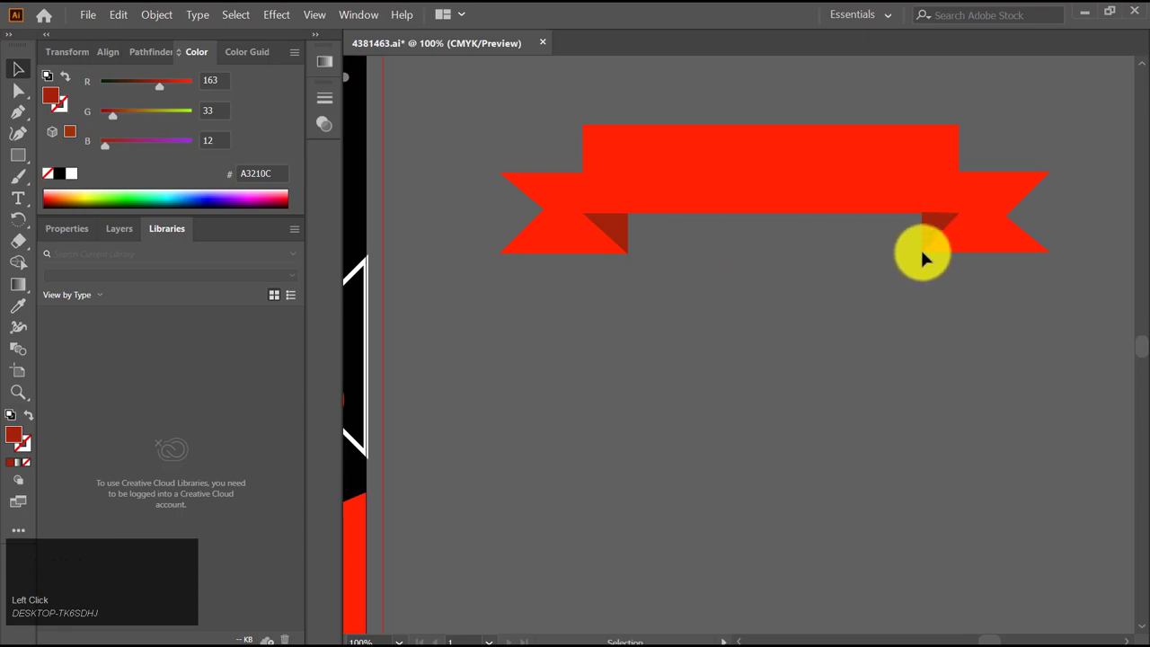
click(934, 232)
key(Down)
click(976, 318)
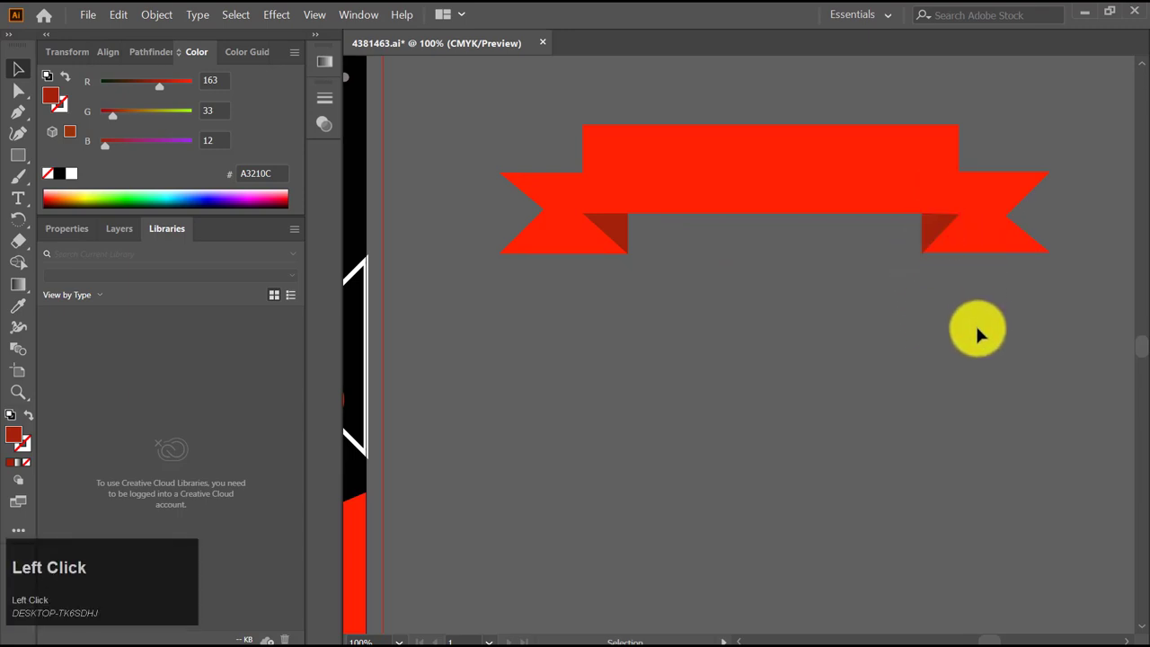
click(936, 233)
key(Up)
click(959, 317)
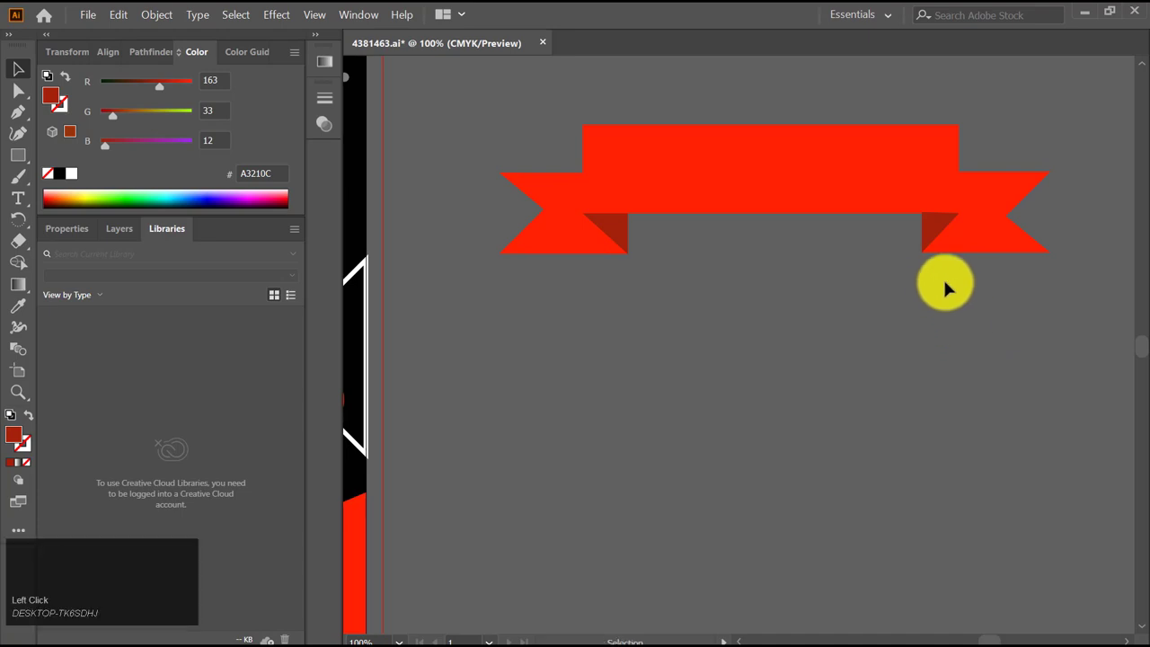
Group the ribbon, drag it onto the poster, shrink it and centre it in the diamond outline
scroll(down, 3)
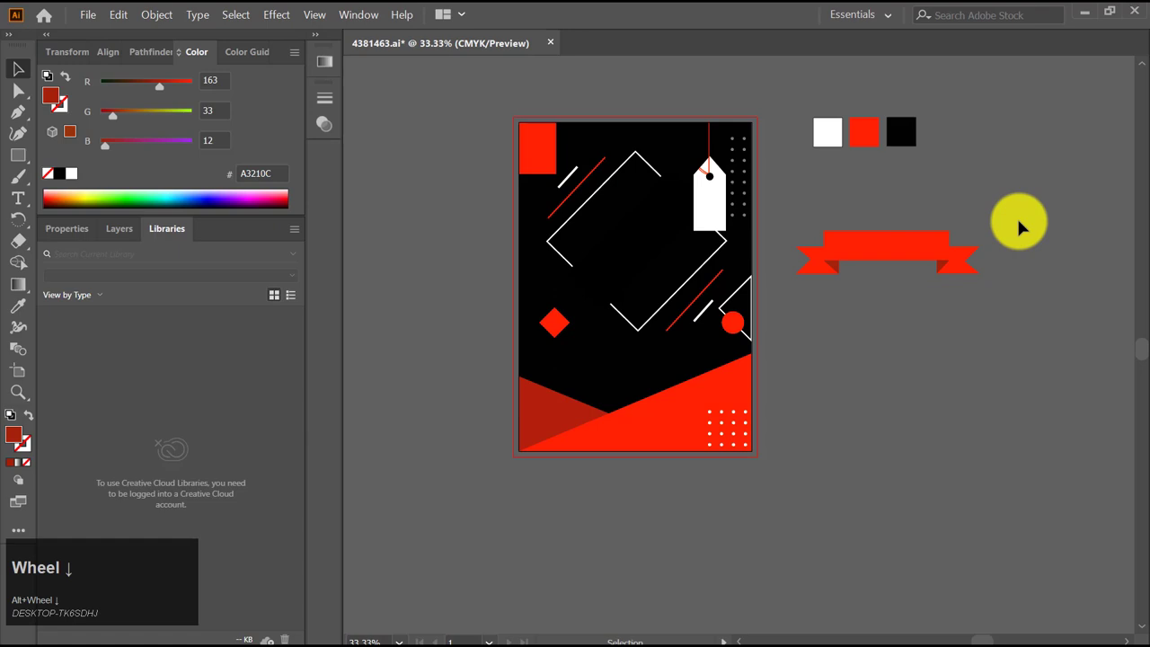
drag(1018, 224, 826, 288)
key(ctrl+g)
click(848, 323)
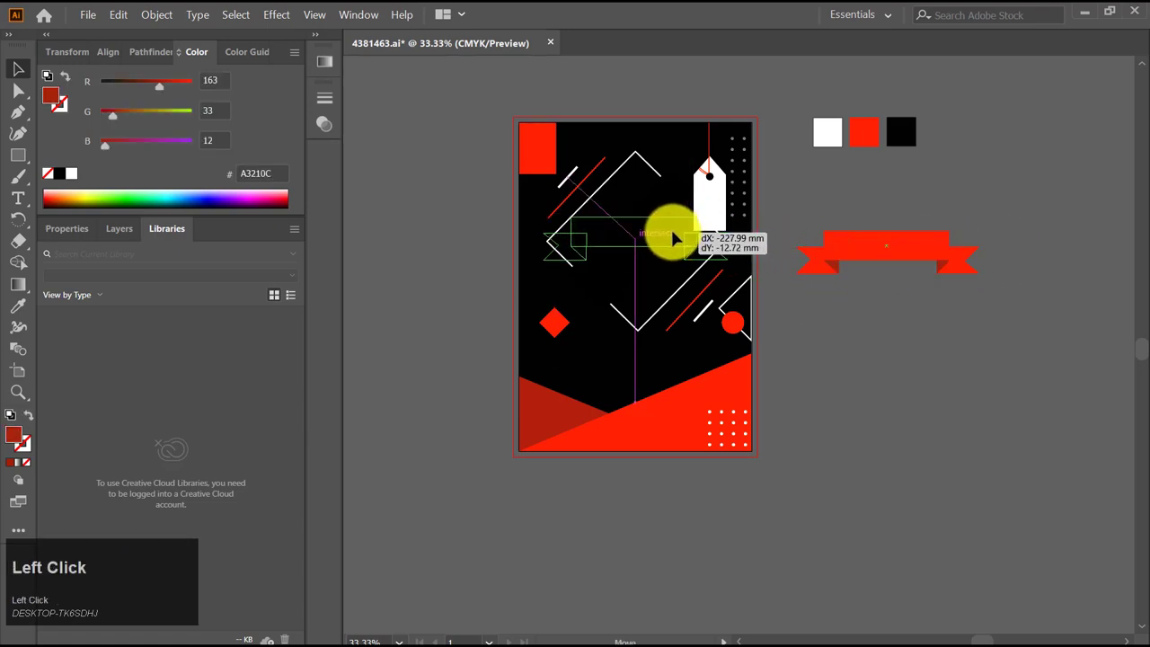
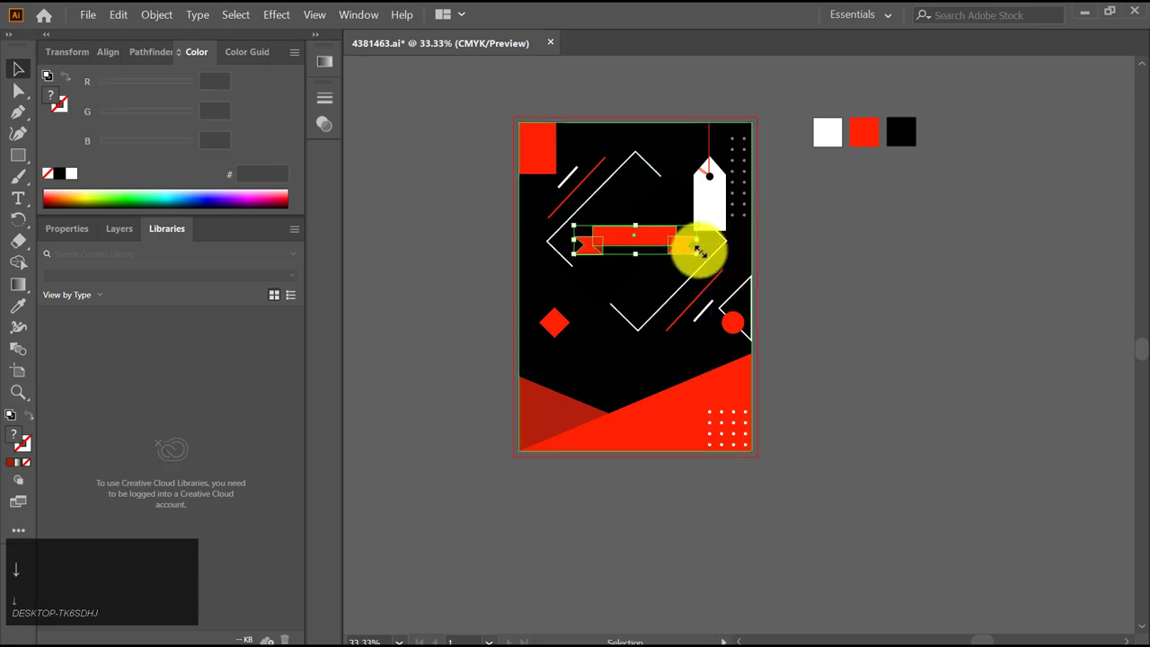
key(Left)
click(859, 275)
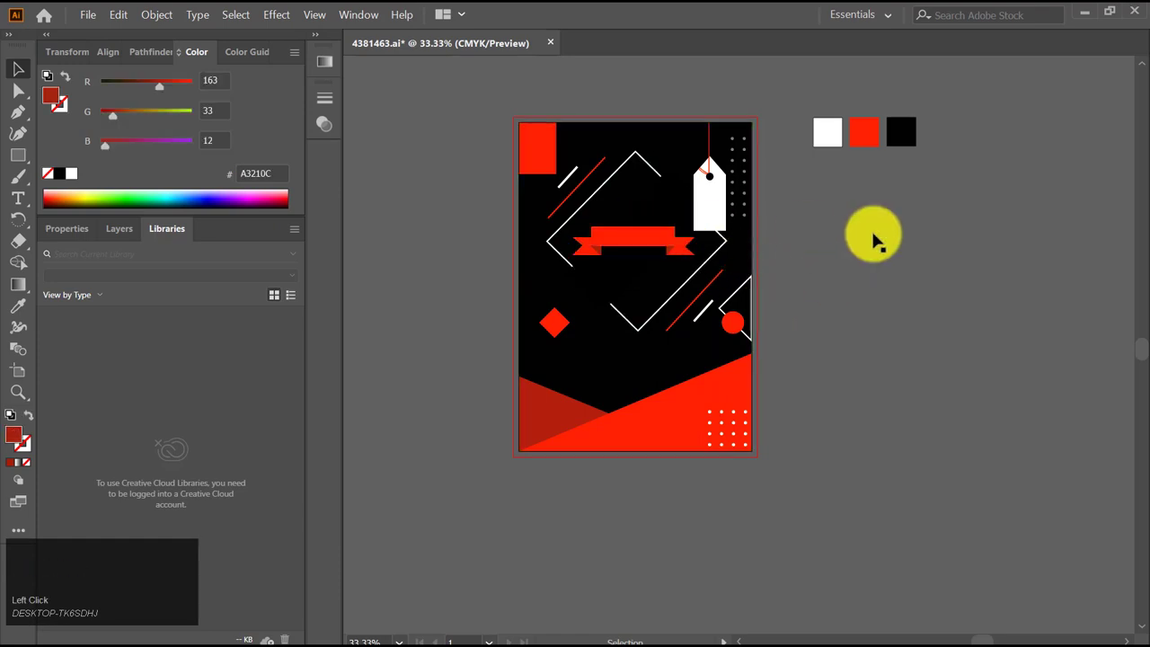
scroll(up, 3)
scroll(up, 3)
Create the title text with the Type tool, adjust type settings and start typing BLACK
key(t)
scroll(up, 3)
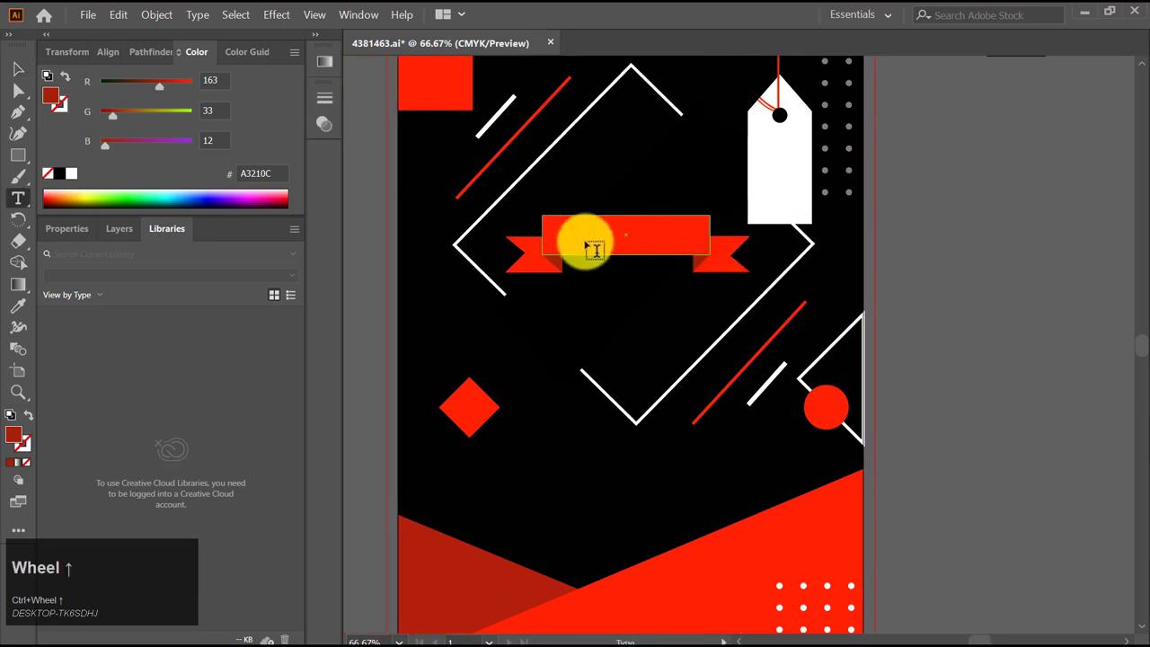
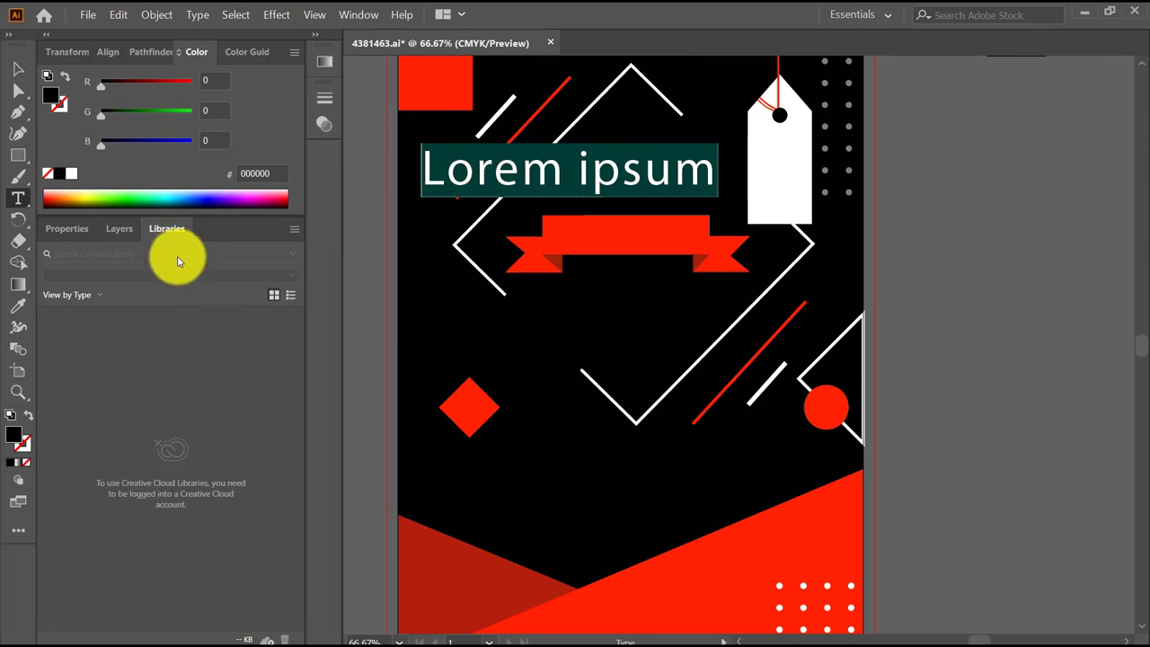
click(278, 18)
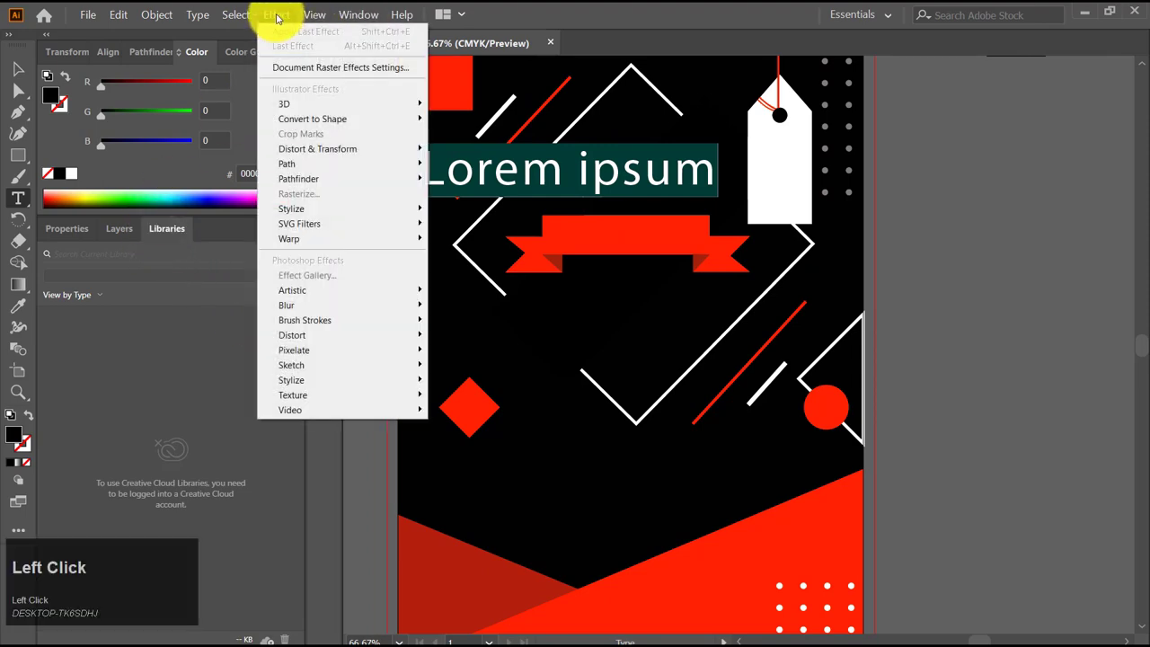
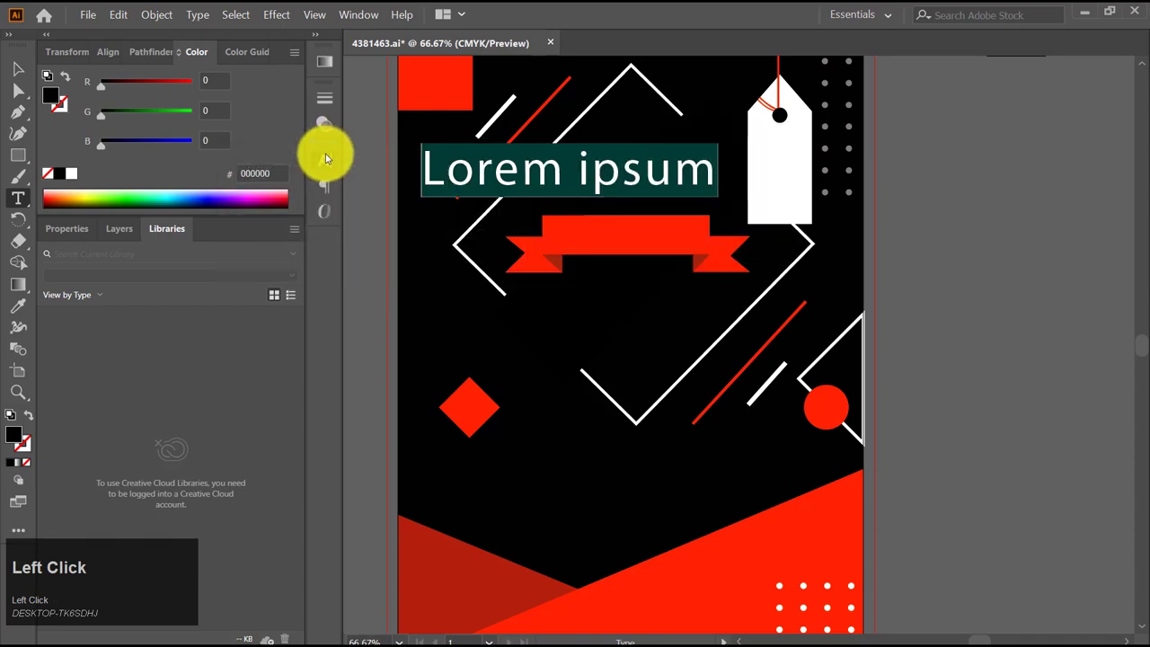
click(329, 157)
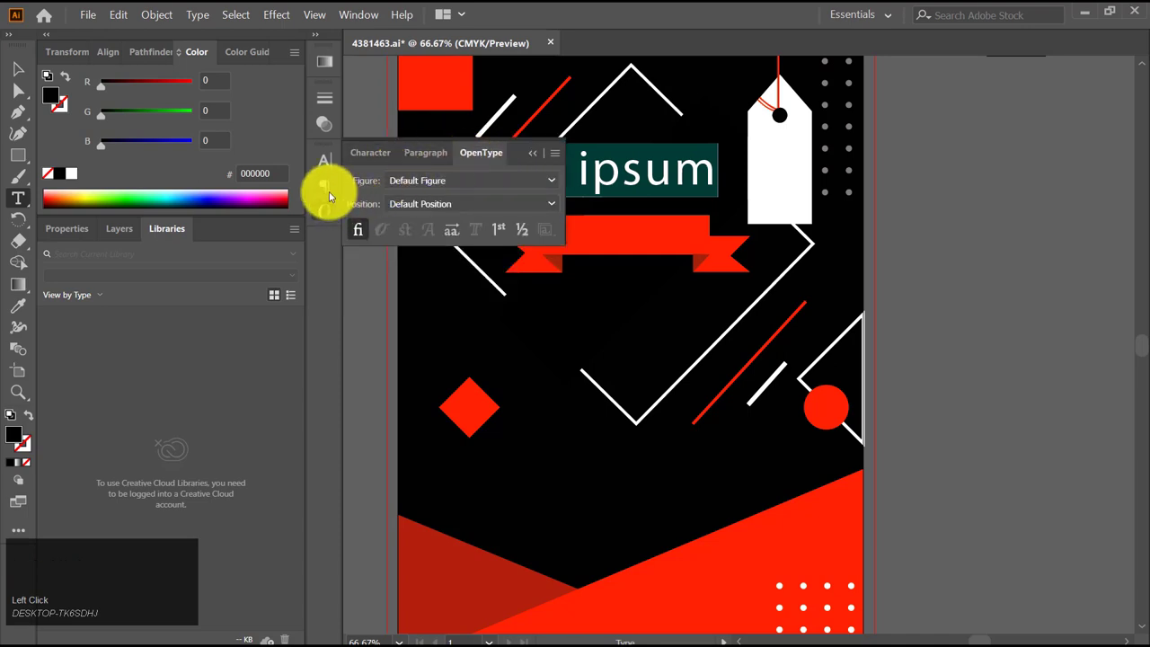
click(540, 159)
text(b)
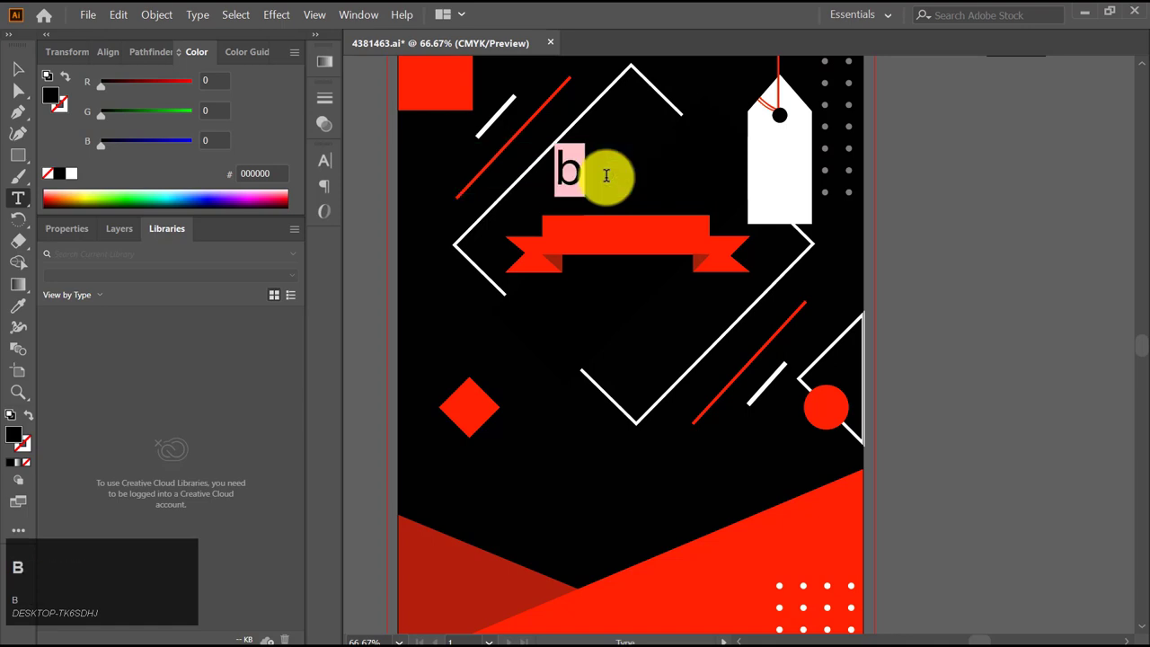
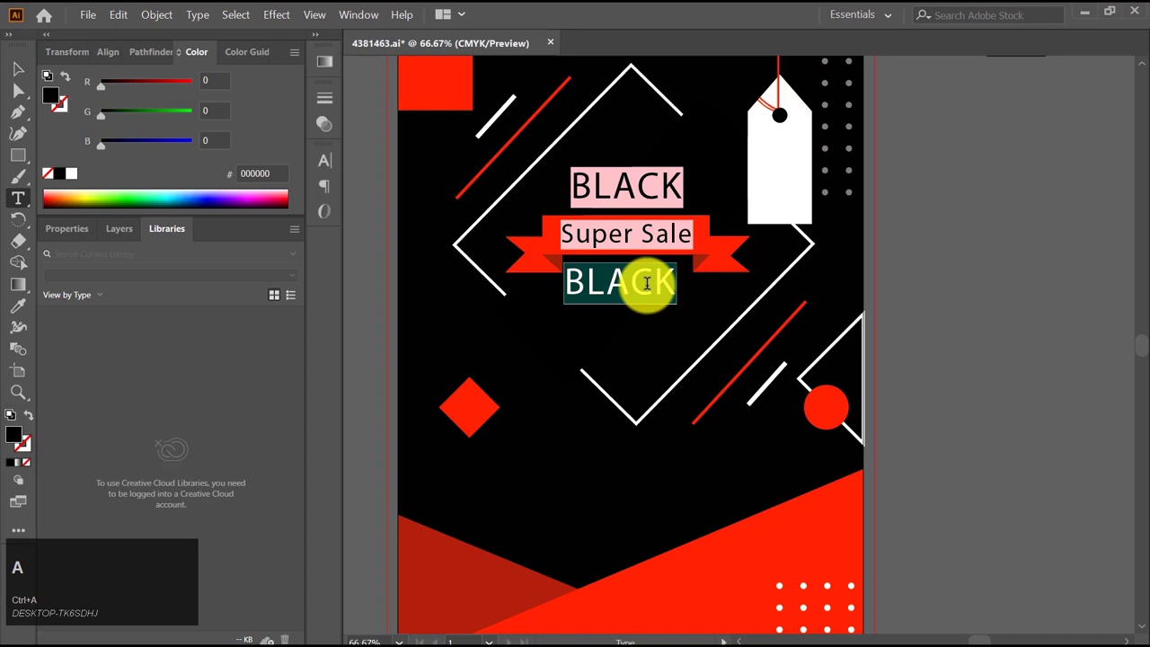
Retype the copied word below the ribbon as FRIDAY
key(f)
key(f)
key(r)
key(r)
text(rideray)
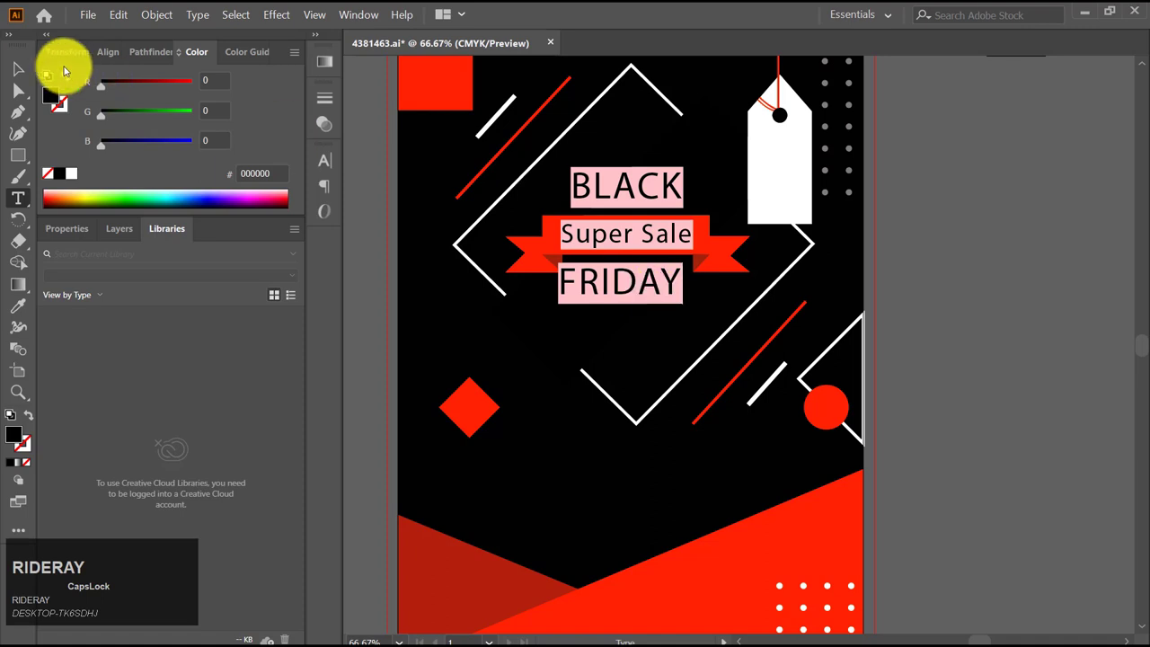
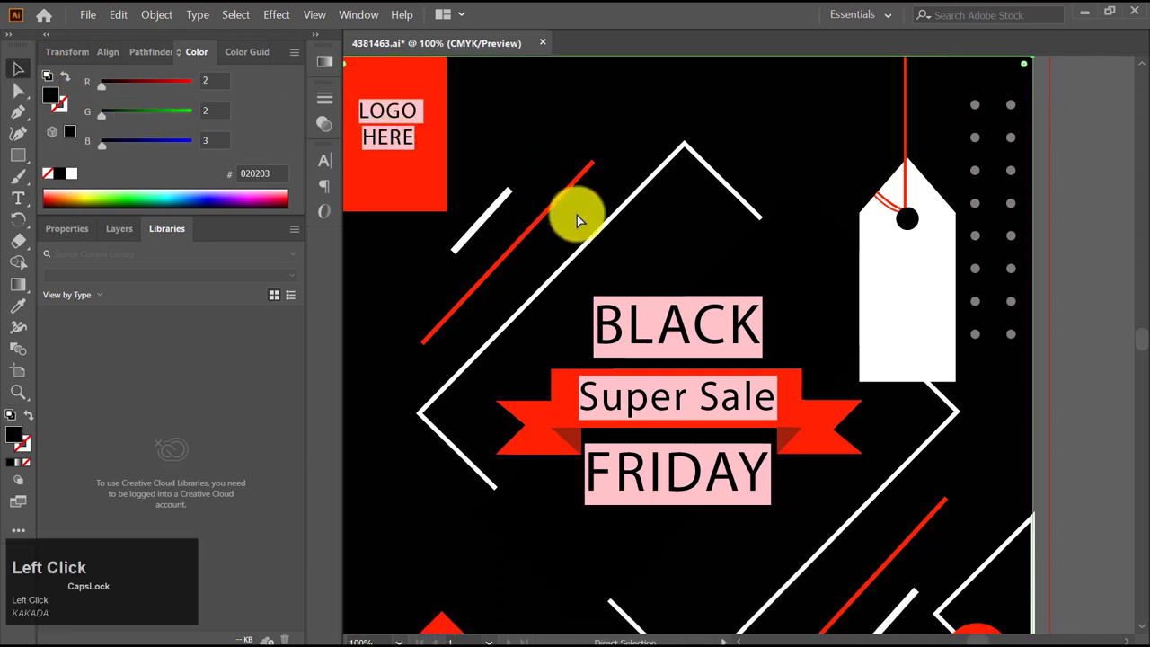
Alt-drag a copy of the Super Sale text down below the diamond
click(782, 199)
scroll(down, 3)
scroll(down, 3)
scroll(up, 3)
drag(723, 104, 708, 335)
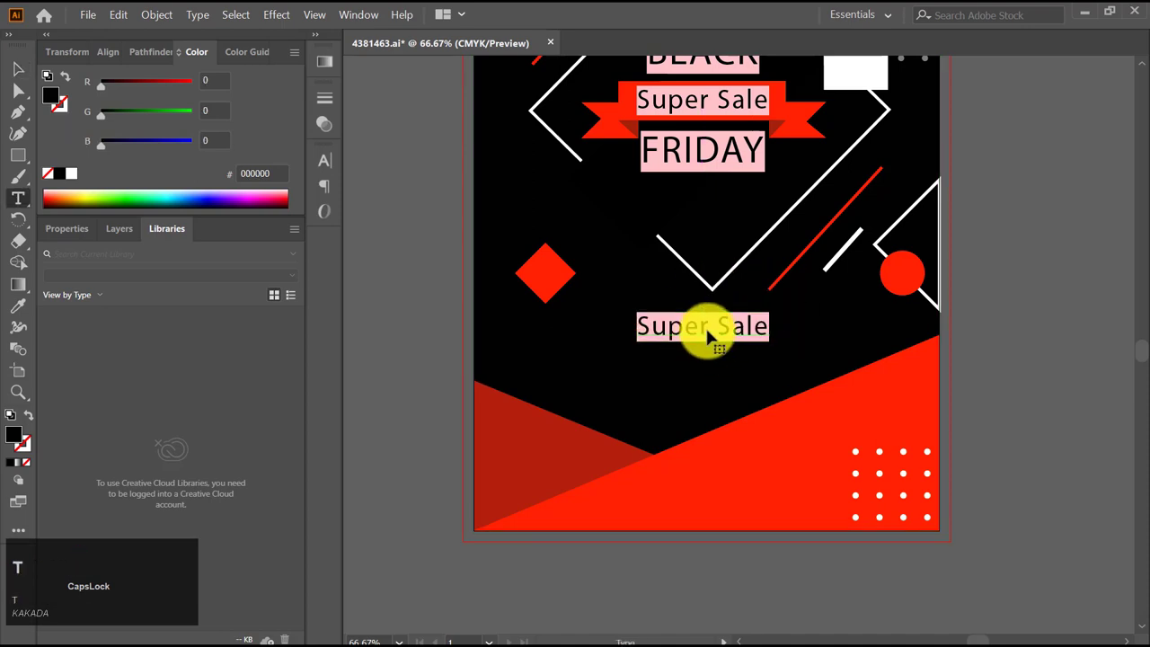
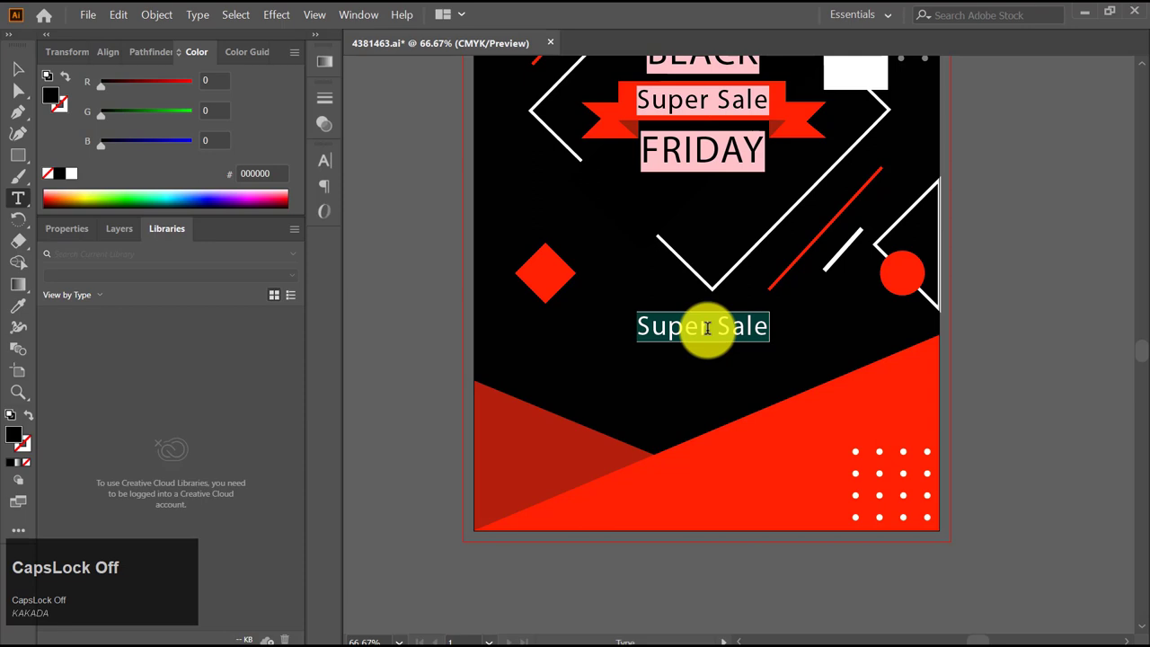
Retype the copied text as 25 NOVEMBER
text(25)
key(space)
text(novnovembe)
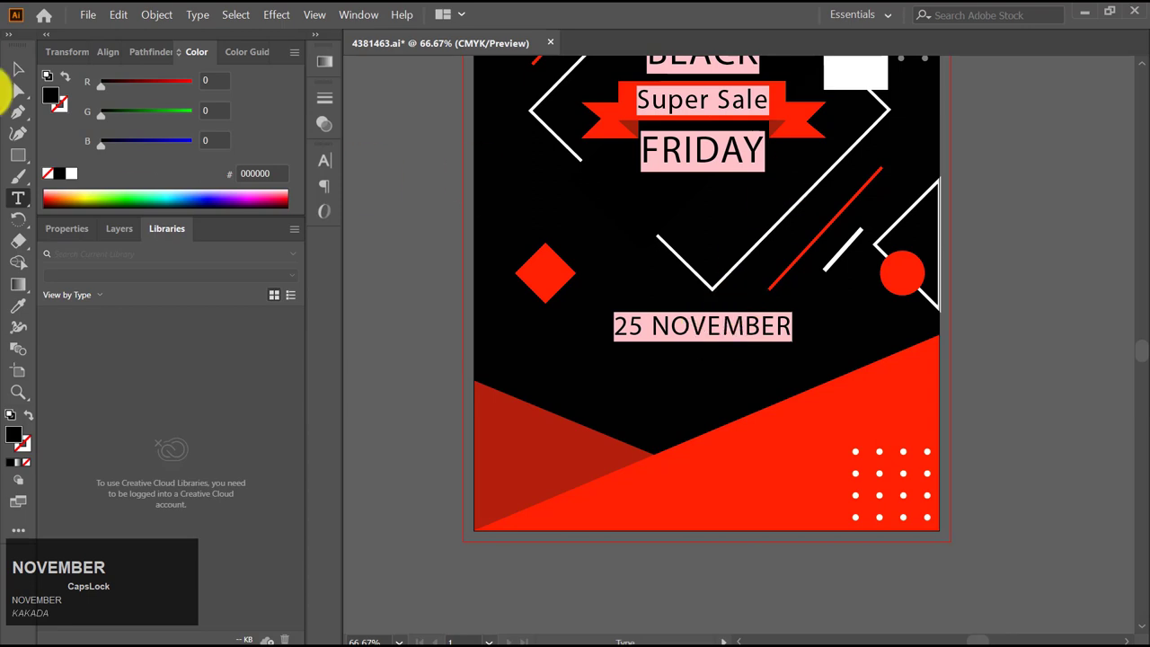
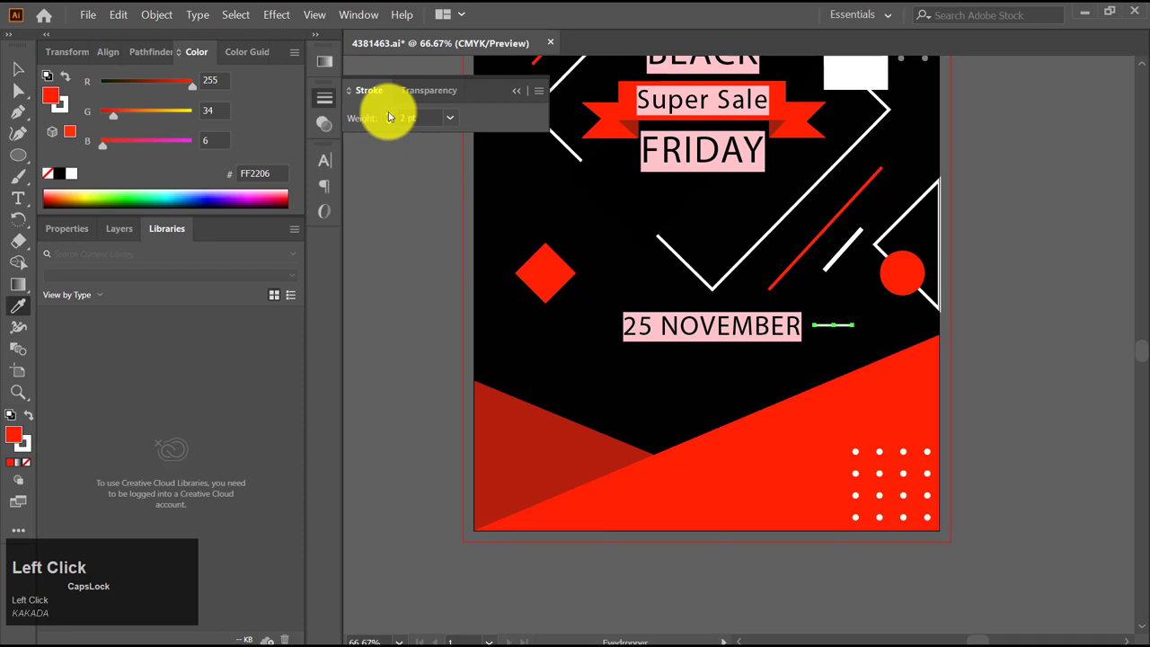
Give the short line beside the date a 3 pt white stroke
click(73, 80)
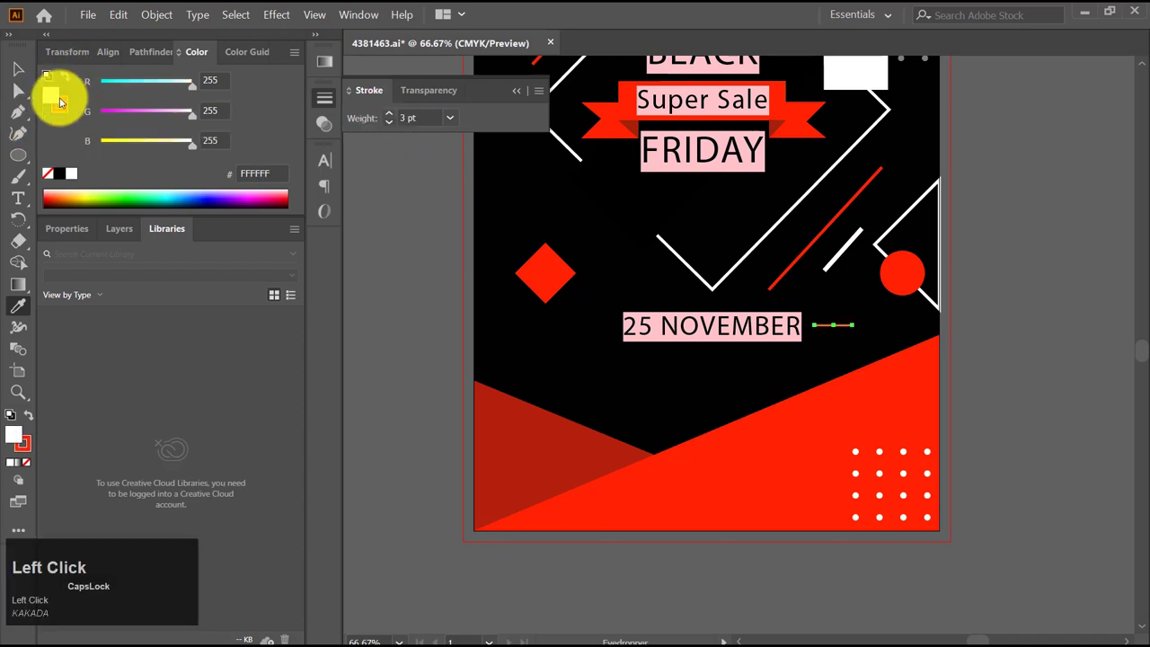
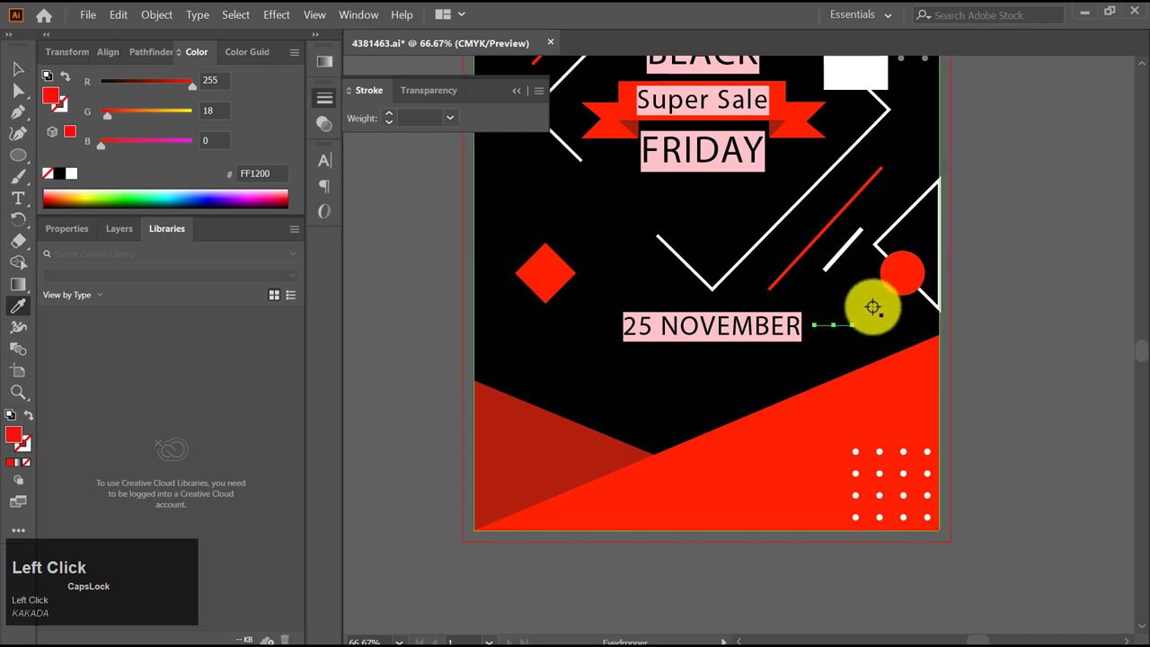
click(392, 118)
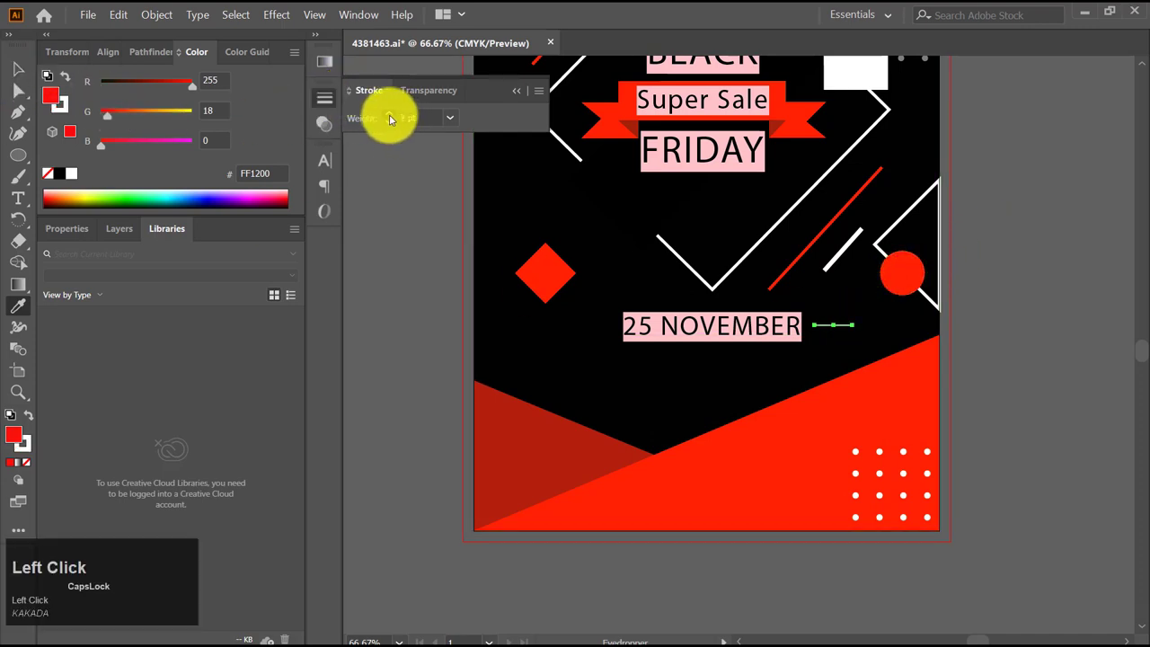
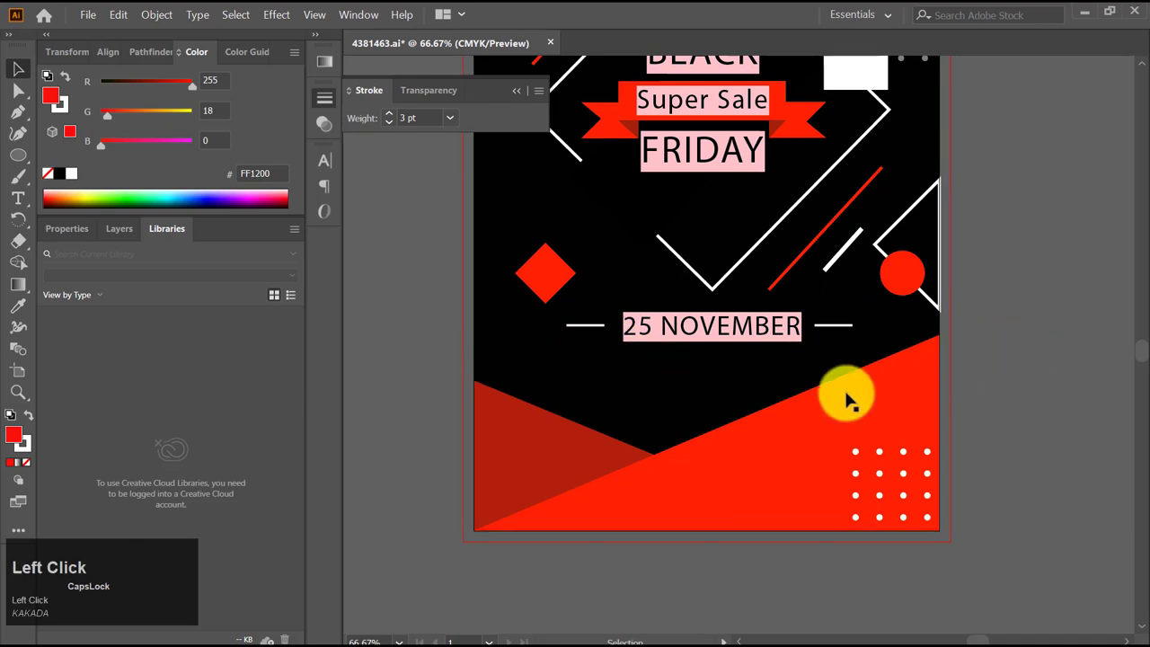
Retype the duplicated date text as SHOP NOW below the date, with the Rectangle tool ready
scroll(down, 3)
key(m)
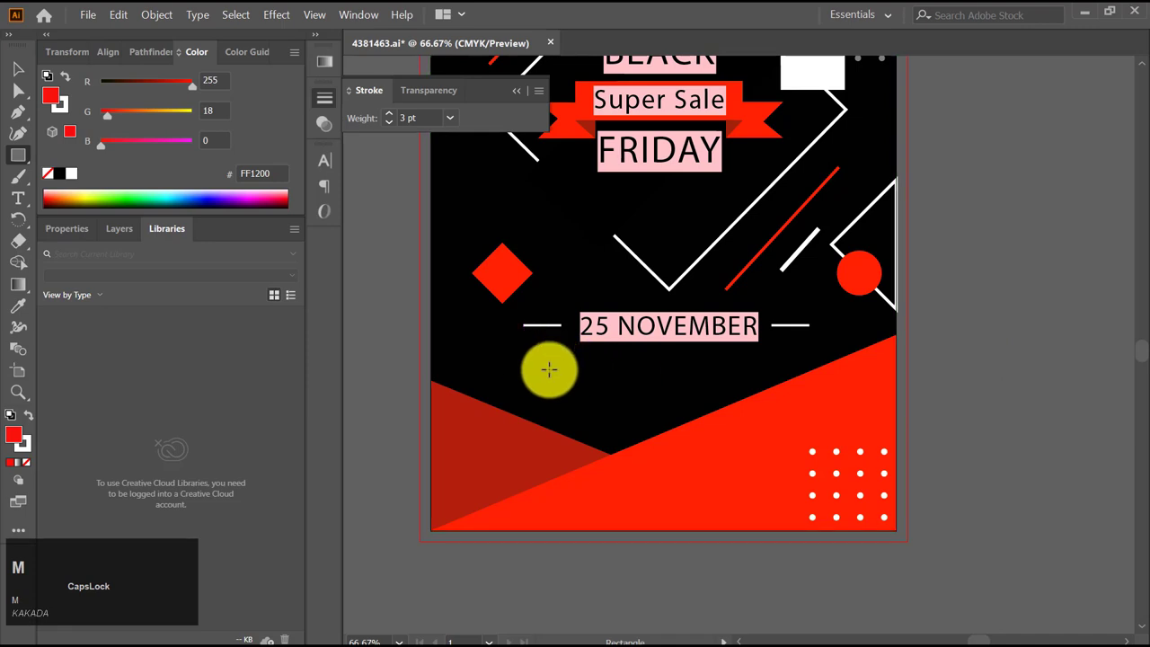
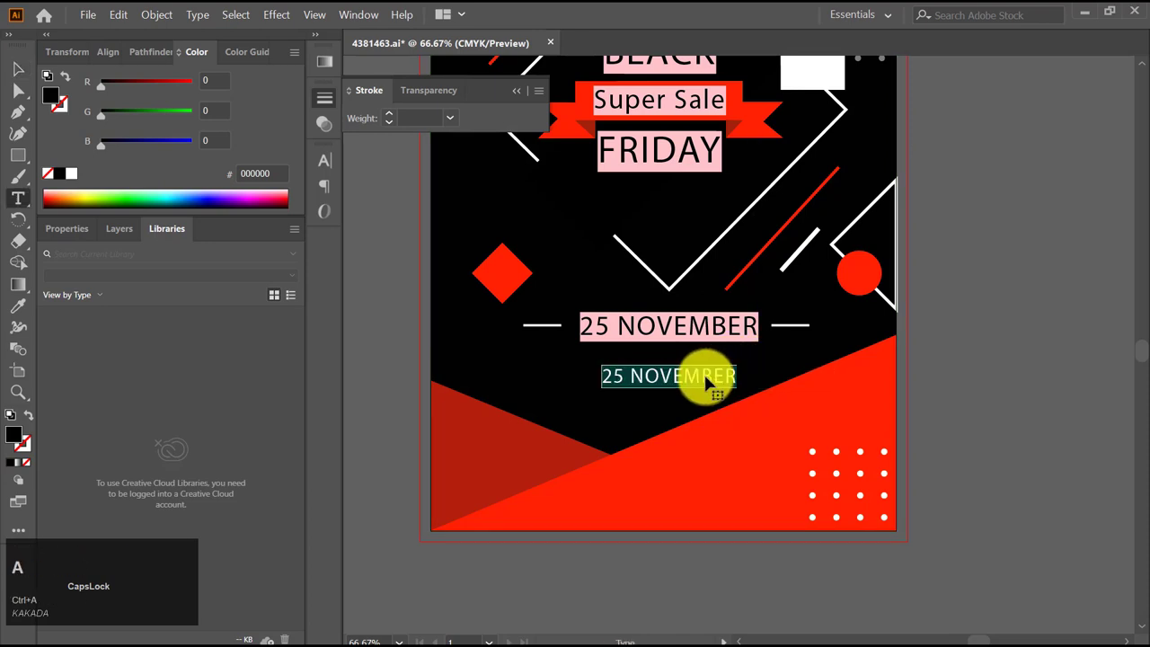
text(shop)
key(space)
text(now)
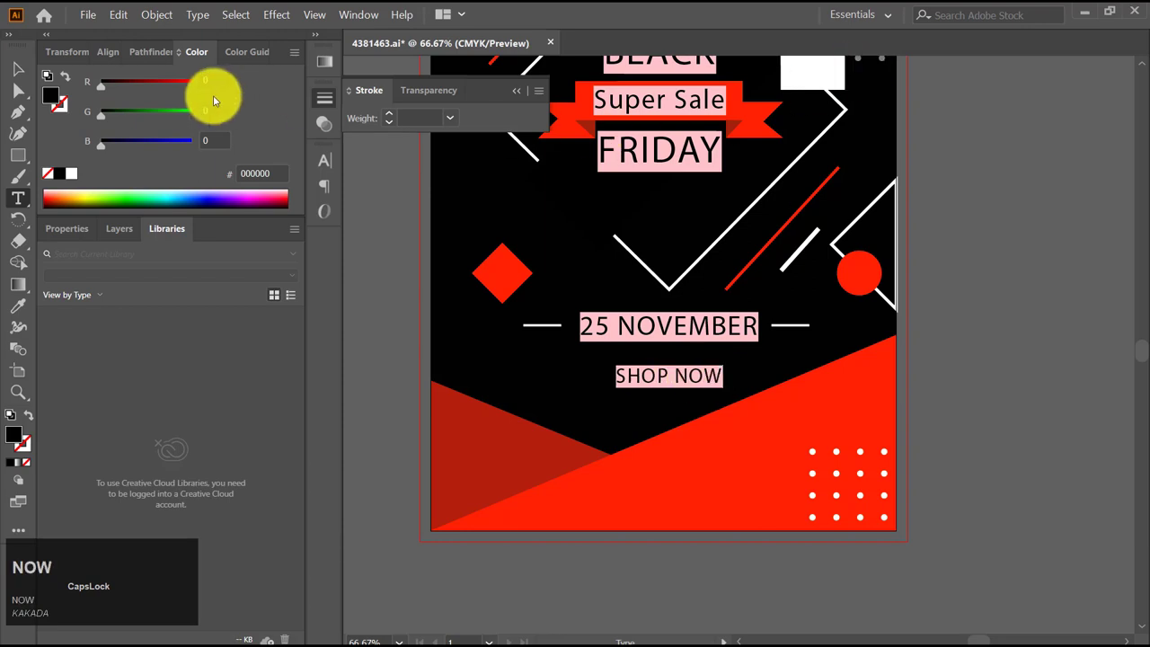
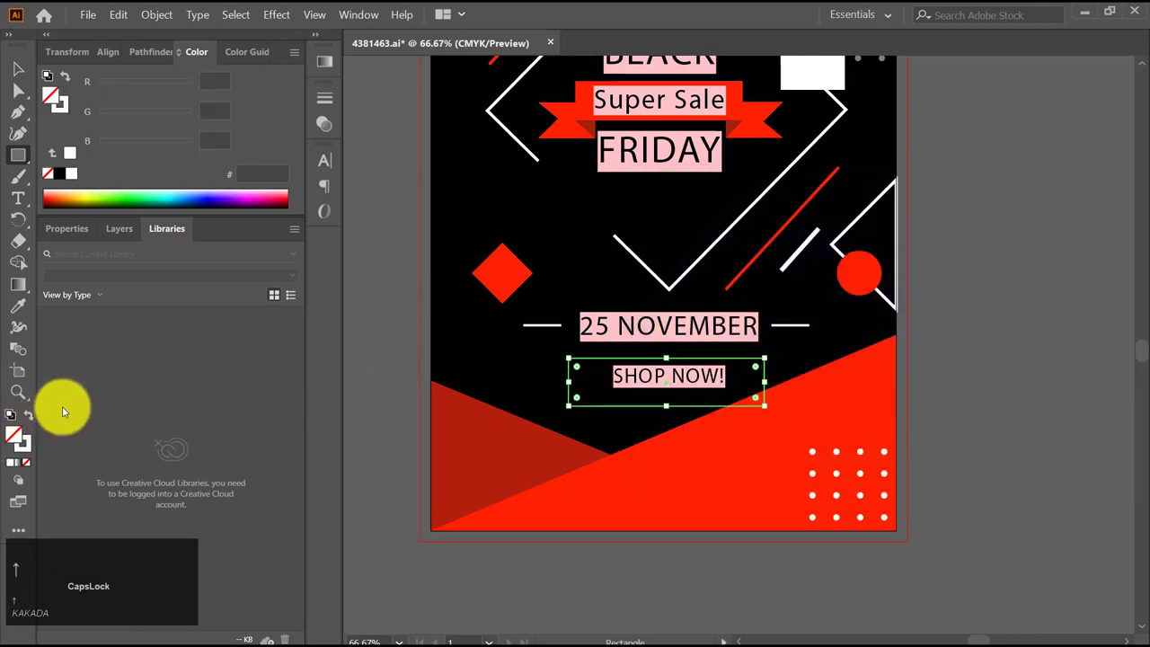
Nudge the rectangle into place around SHOP NOW! and give it a thin white stroke, then deselect
key(Right)
key(Up)
key(Left)
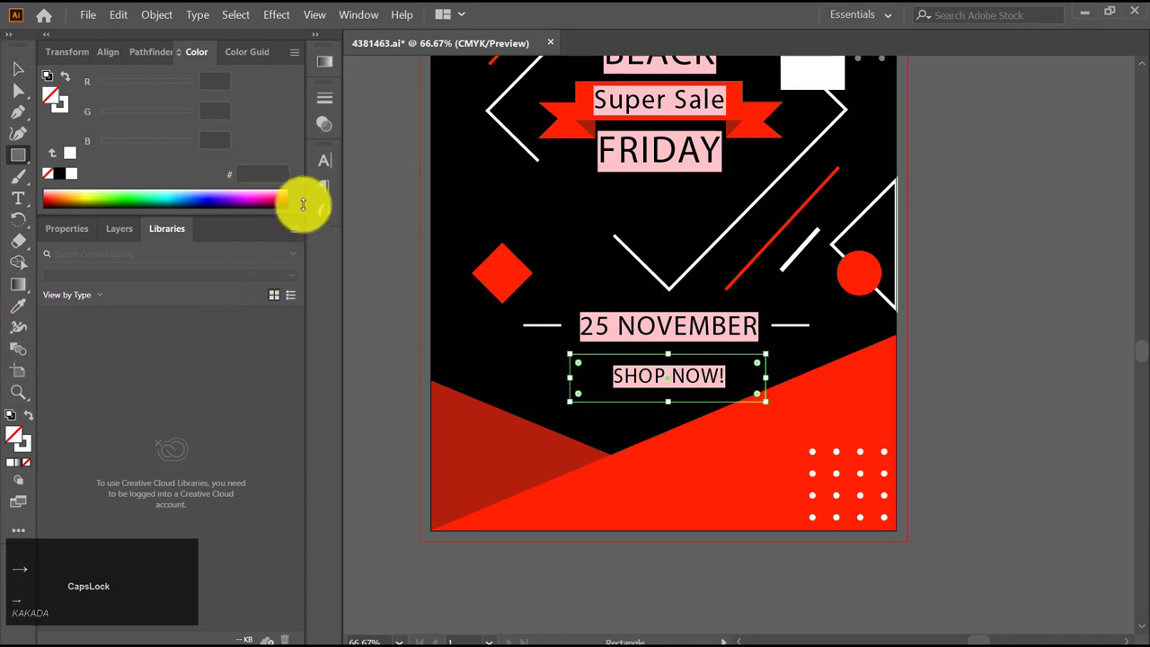
click(330, 108)
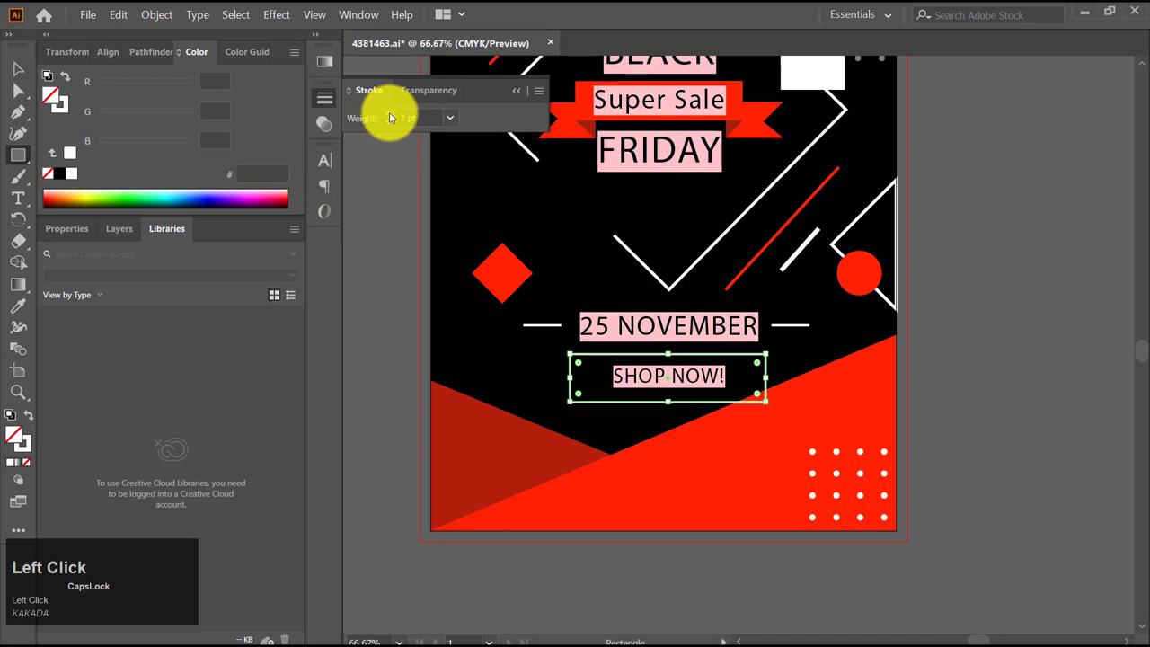
click(393, 122)
key(v)
click(525, 100)
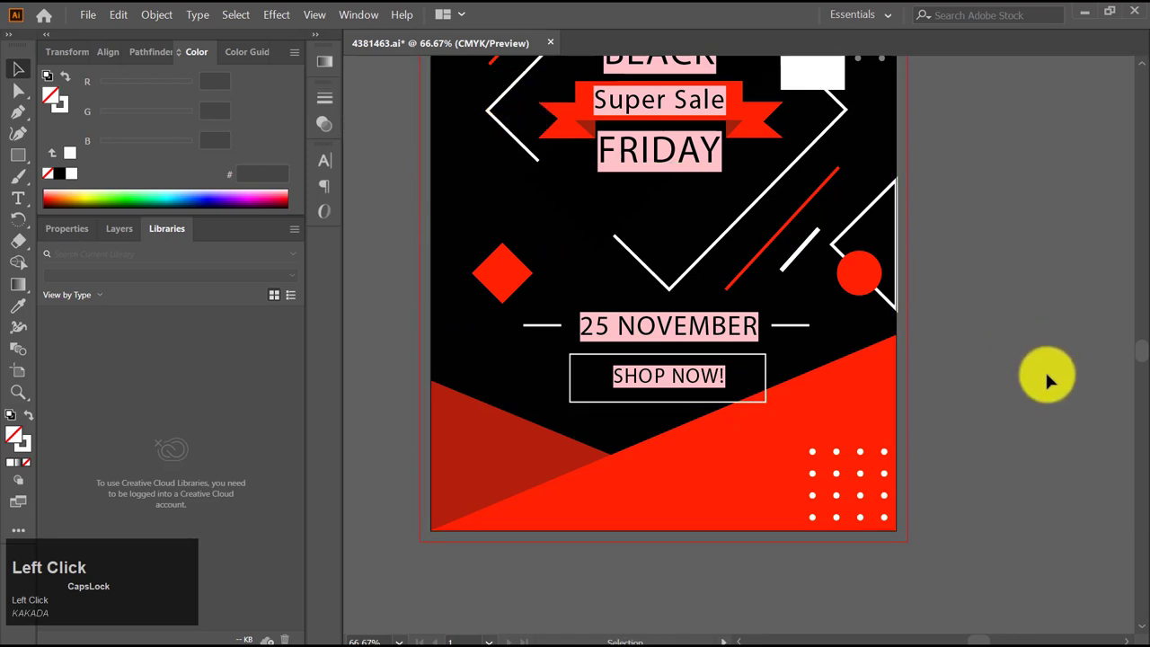
Draw a small outlined circle with the Ellipse tool near the logo
scroll(down, 3)
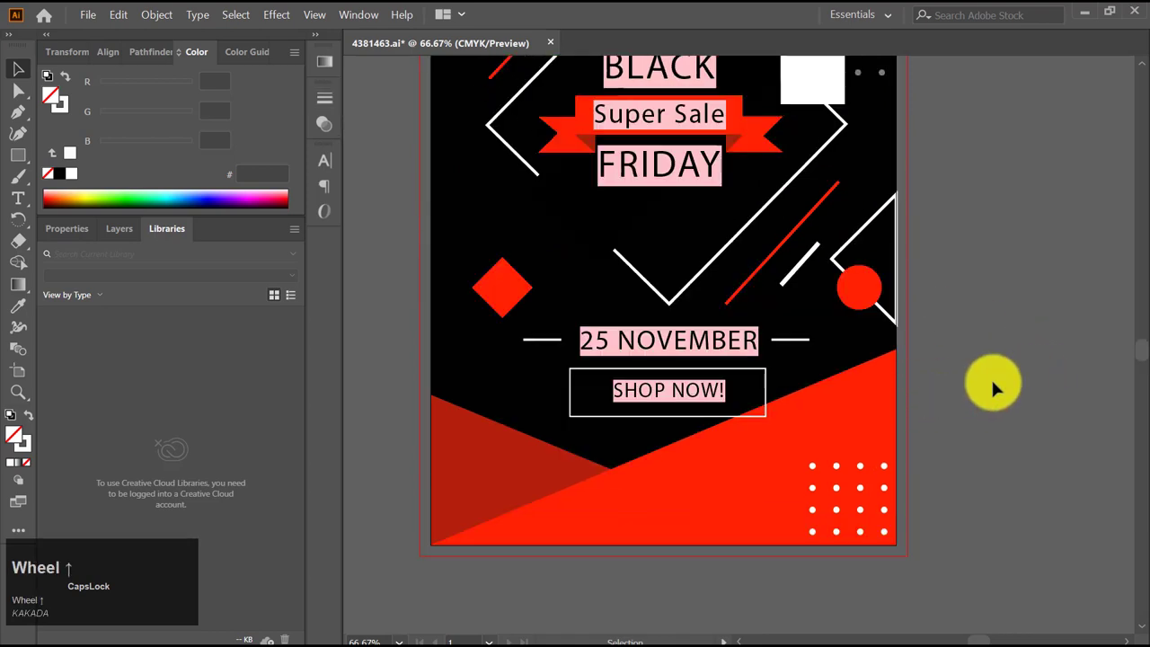
scroll(up, 3)
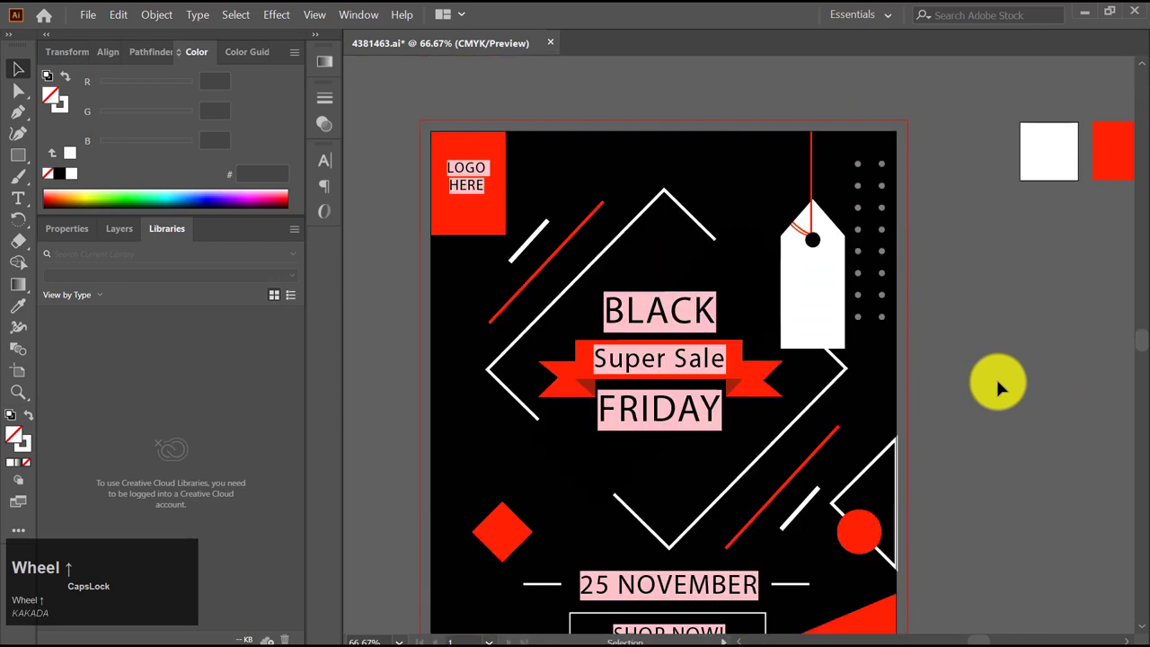
scroll(down, 3)
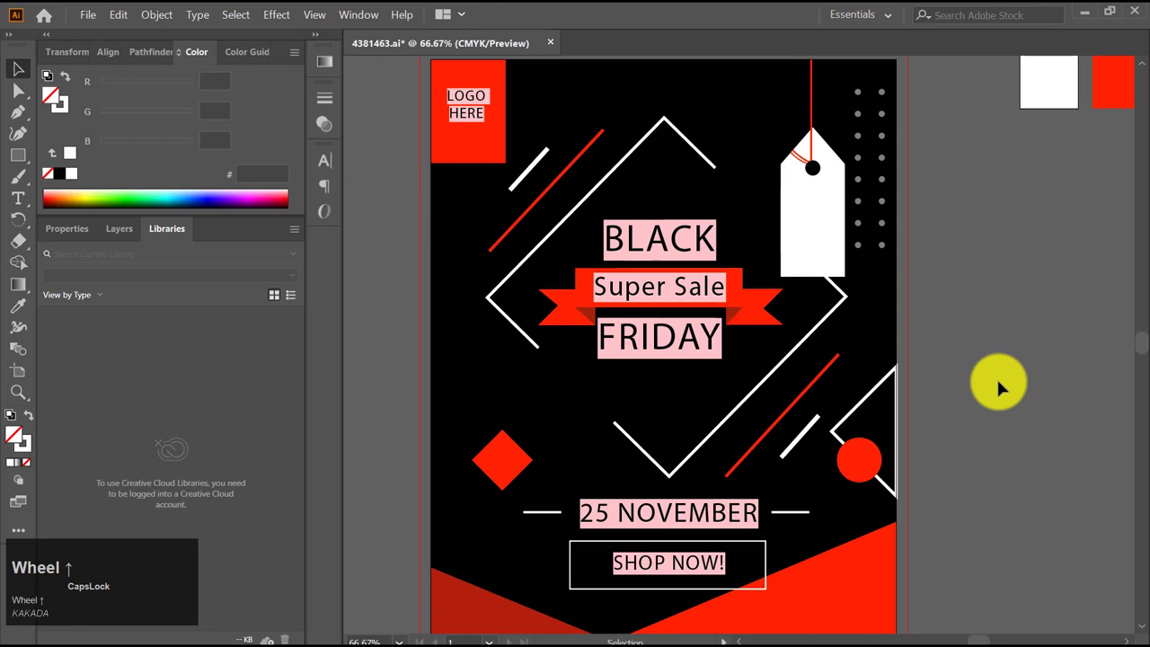
key(space)
scroll(down, 3)
key(space)
scroll(up, 3)
scroll(up, 3)
scroll(up, 3)
right_click(22, 162)
right_click(56, 160)
click(96, 176)
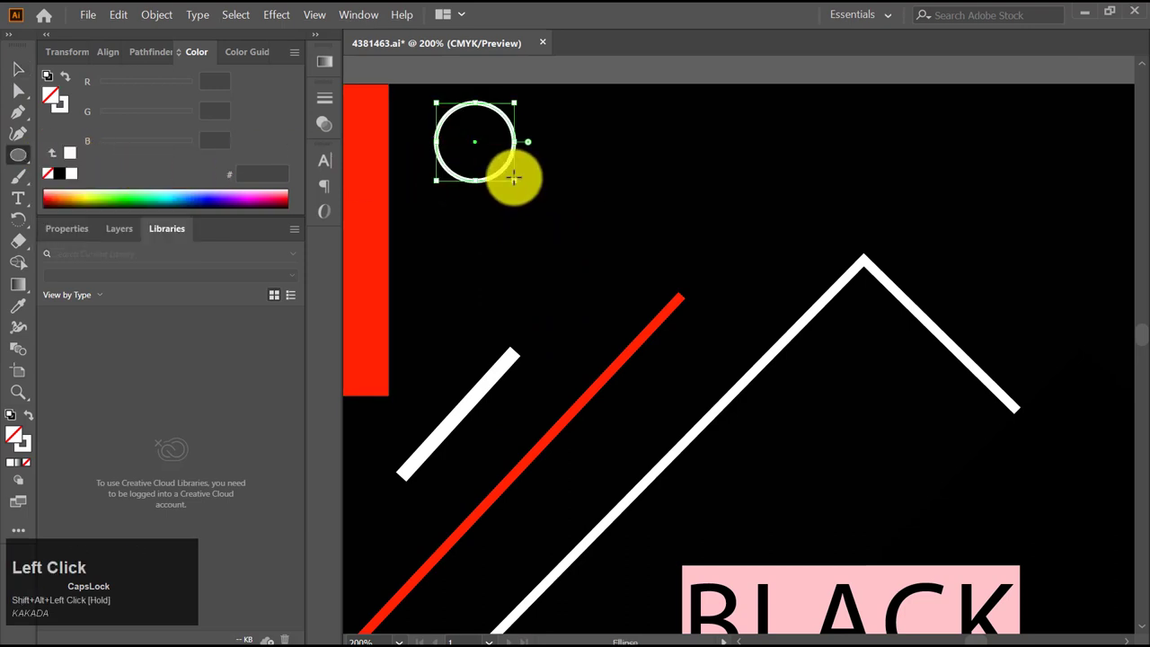
Duplicate the circle to the left and swap fill/stroke to make it a solid white dot
key(v)
drag(500, 172, 732, 188)
scroll(down, 3)
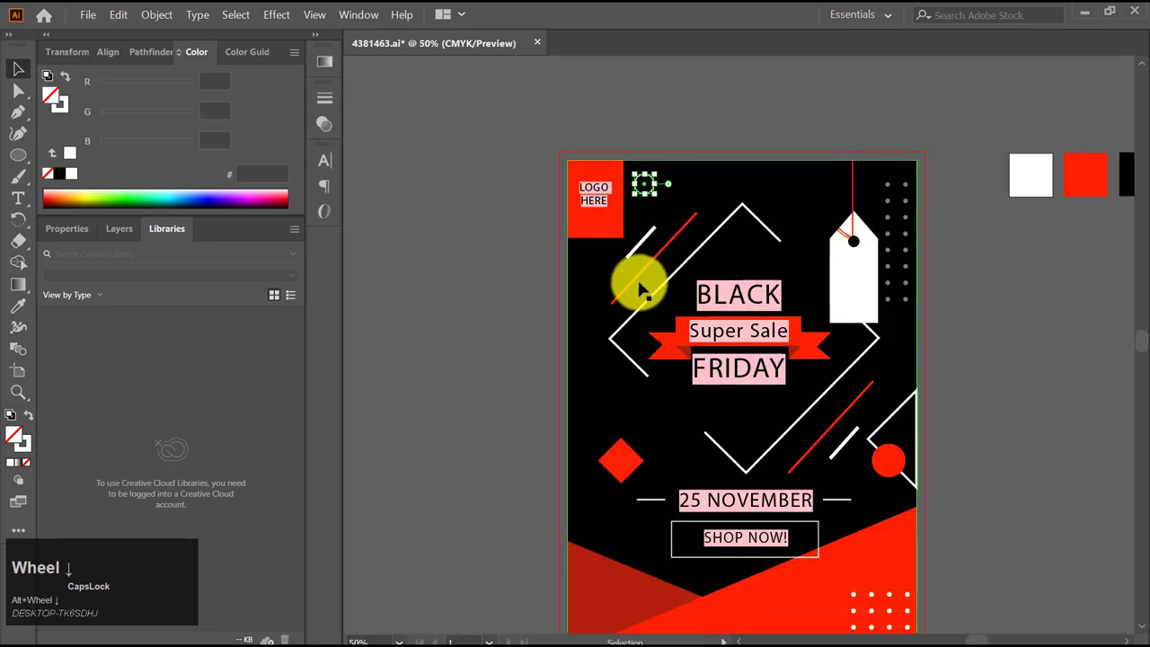
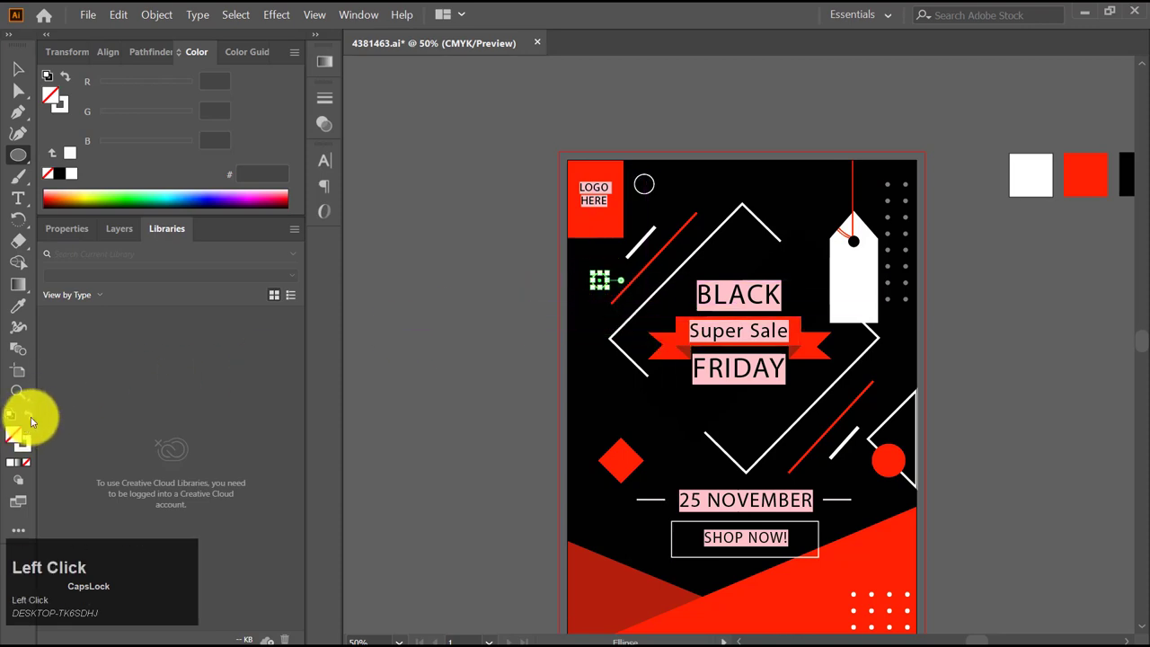
key(v)
click(473, 352)
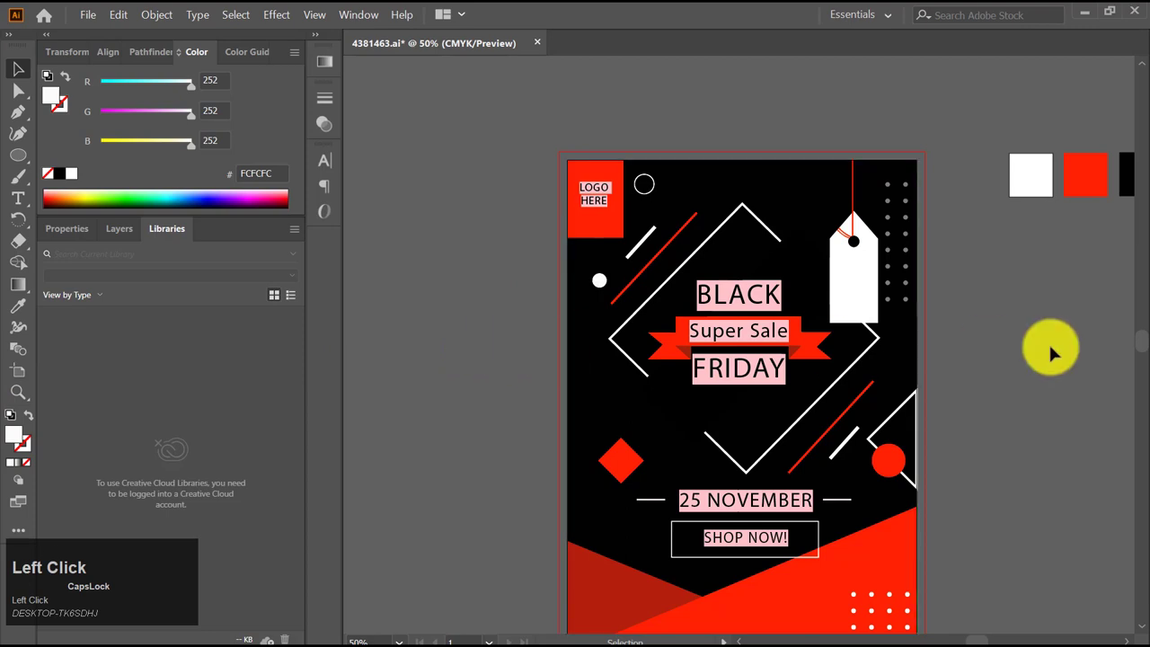
scroll(down, 3)
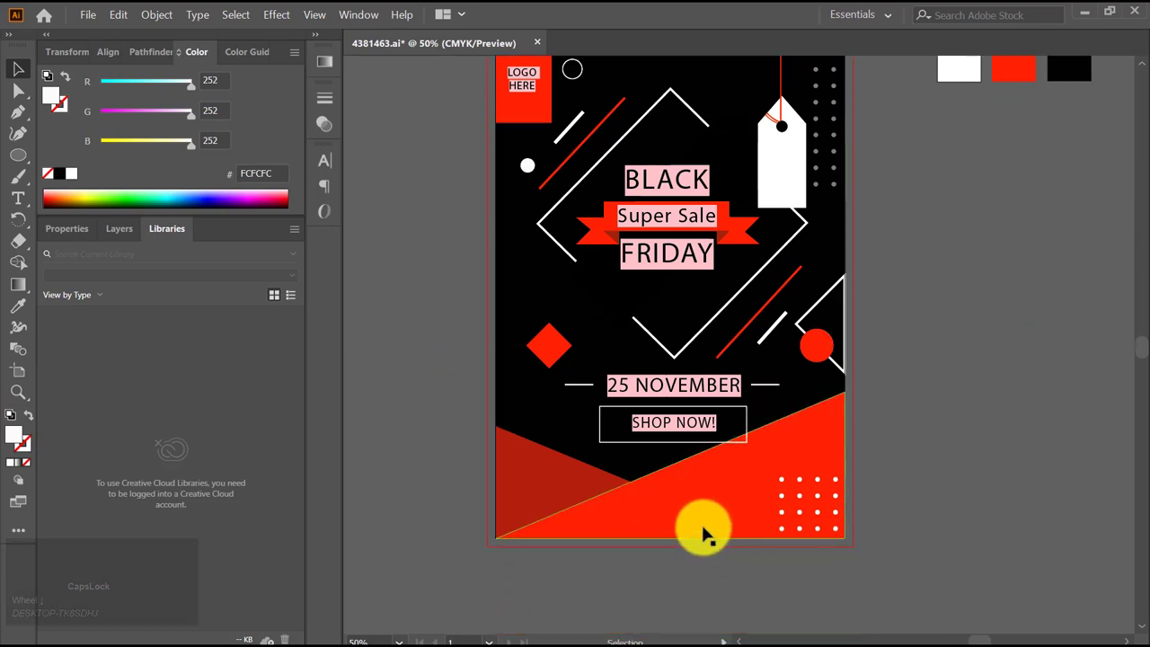
scroll(up, 3)
Copy the Super Sale text aside and retype it as DISCOUNT / 50% OFF on two lines
key(v)
drag(528, 353, 1040, 295)
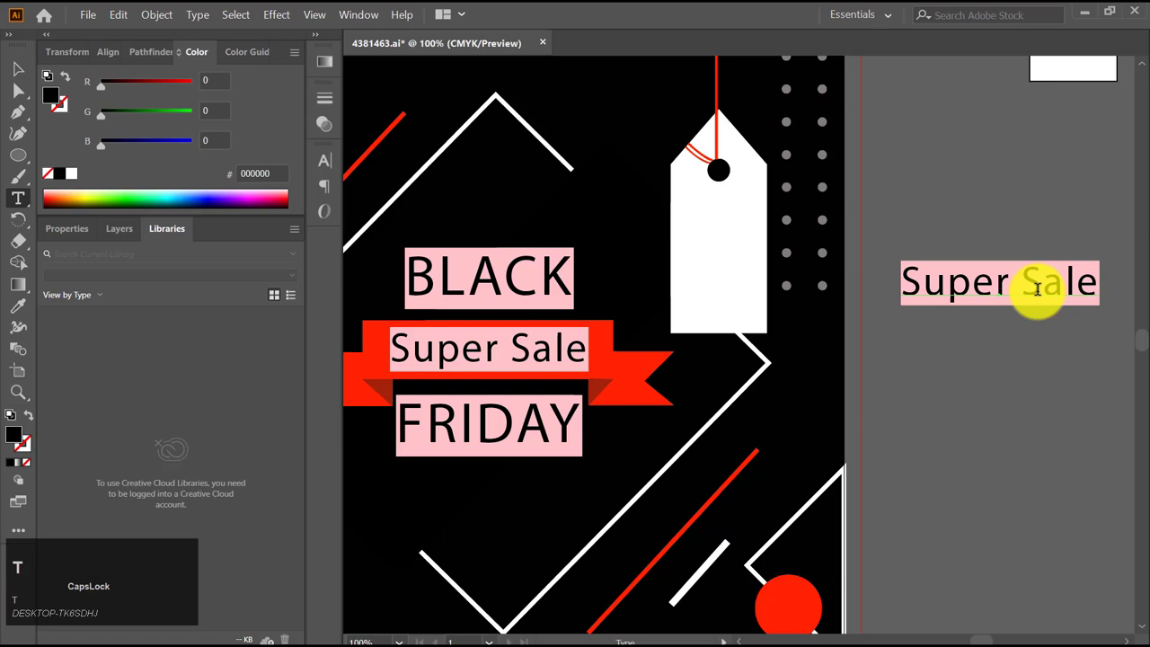
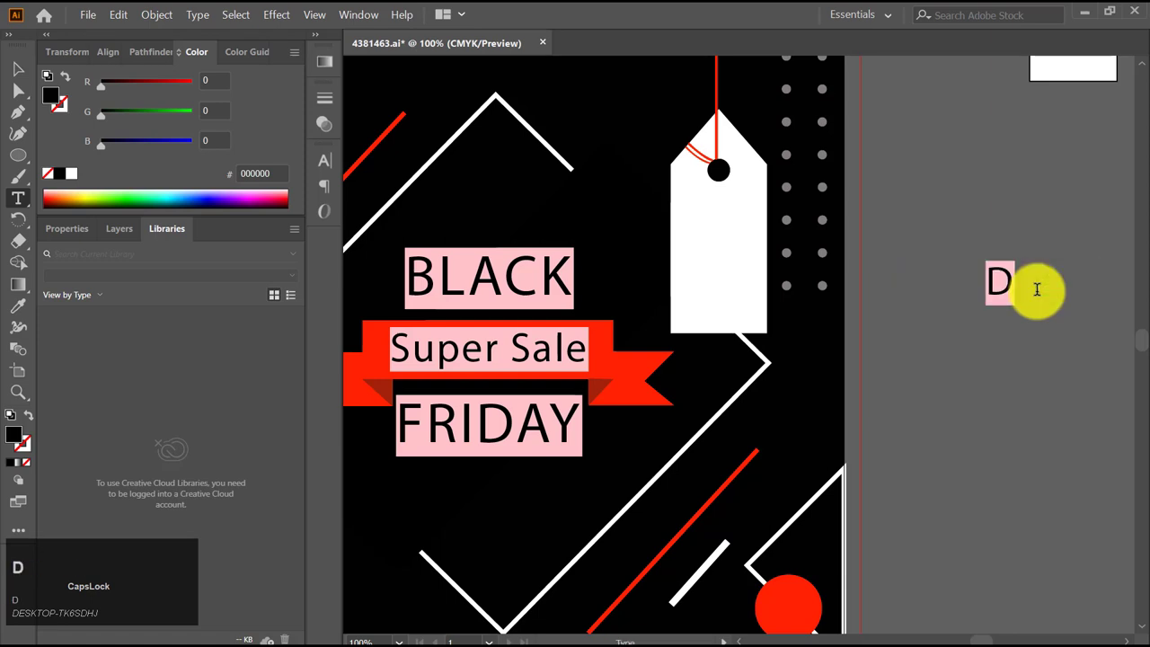
text(iscount)
key(Return)
text(50)
key(shift+2)
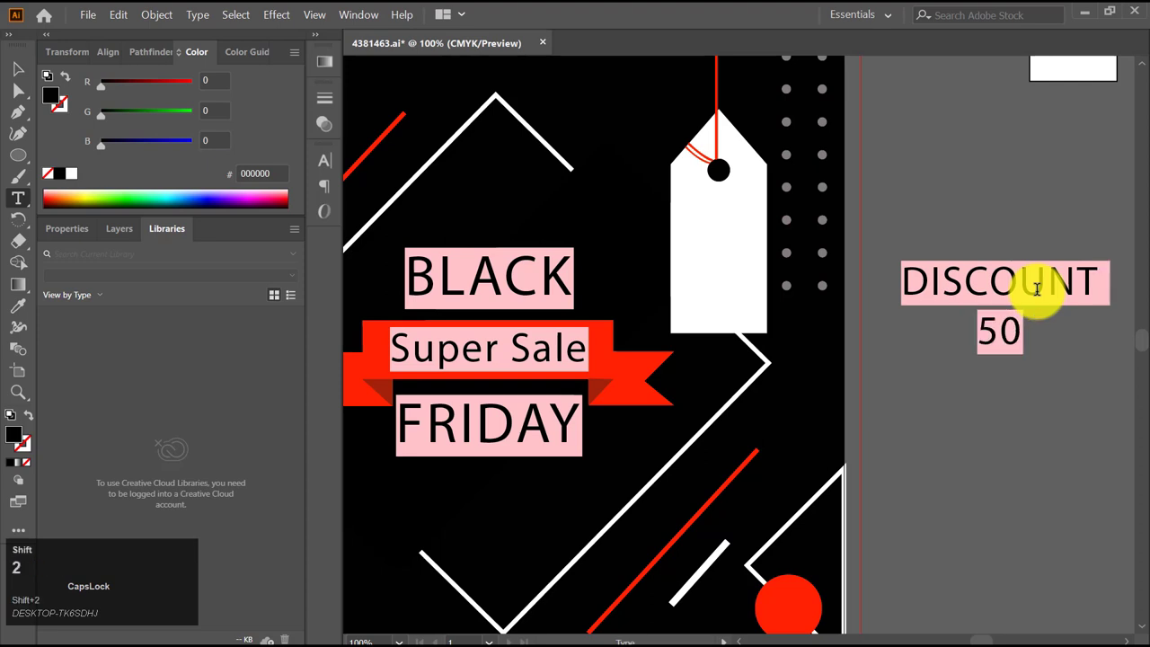
key(shift+5)
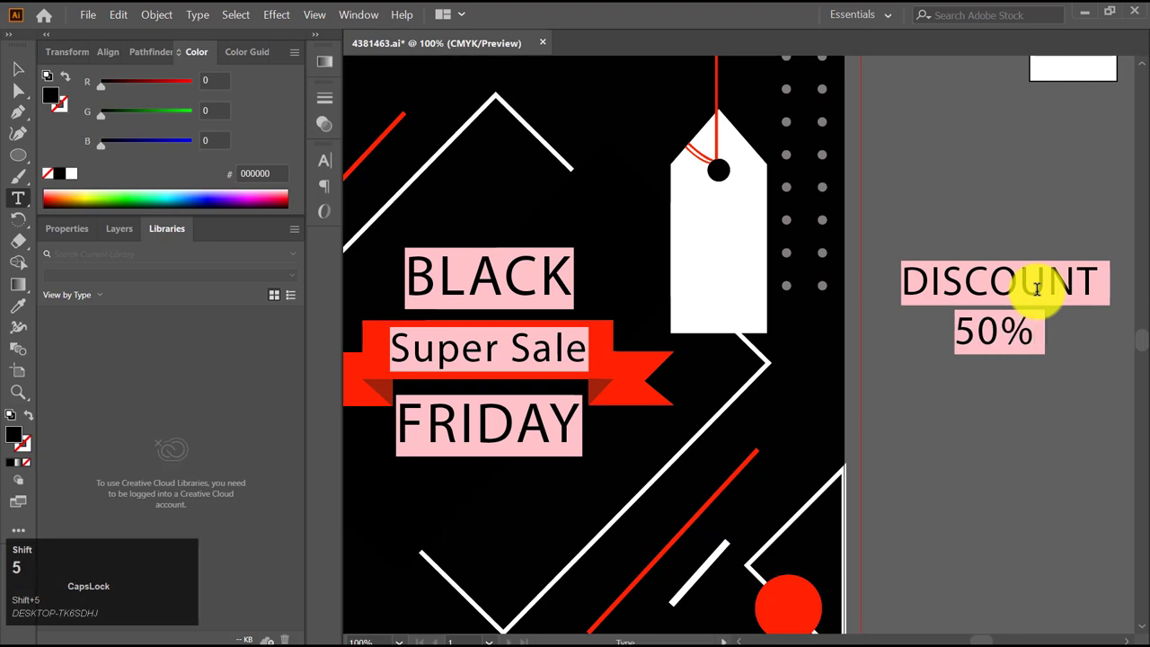
key(space)
text(off)
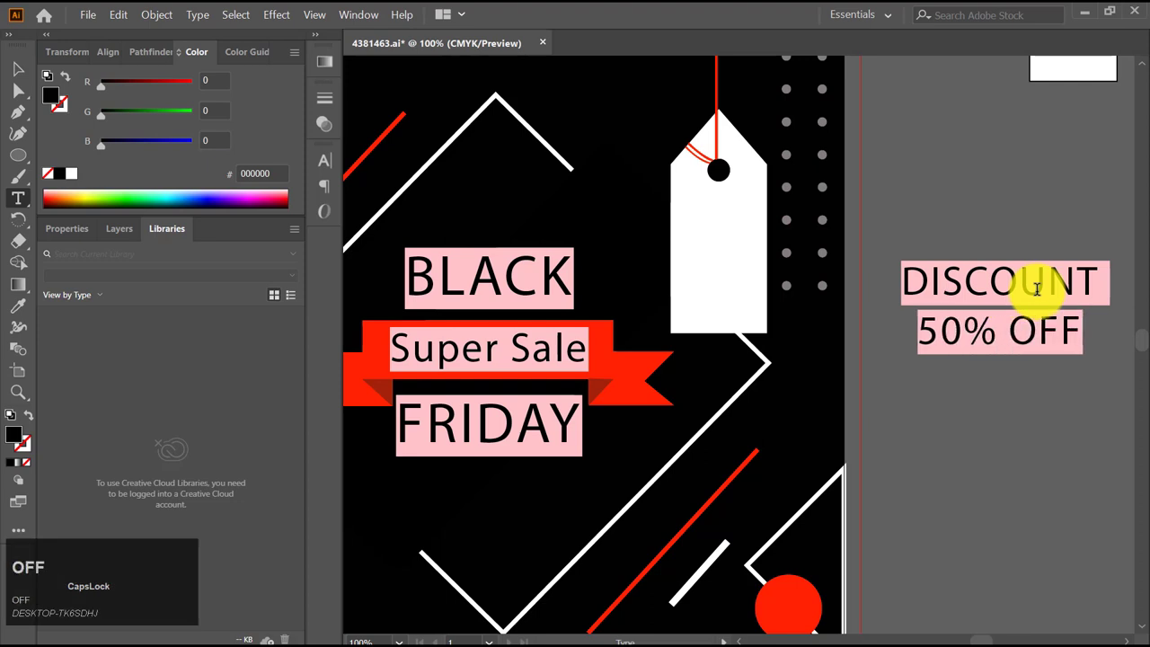
key(Left)
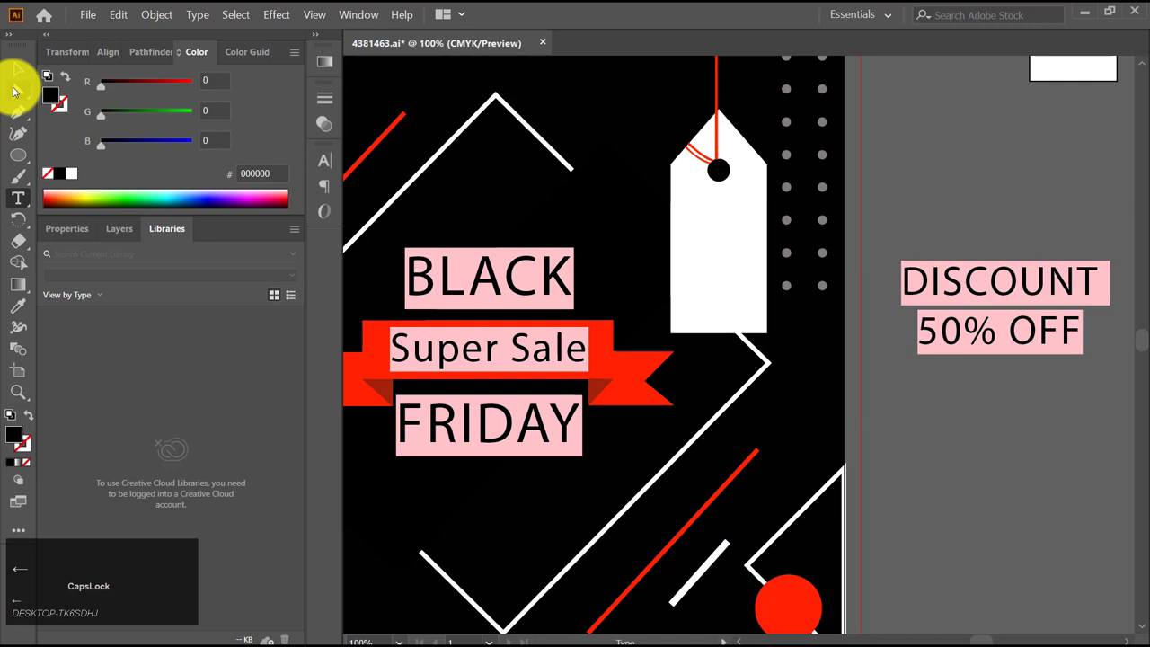
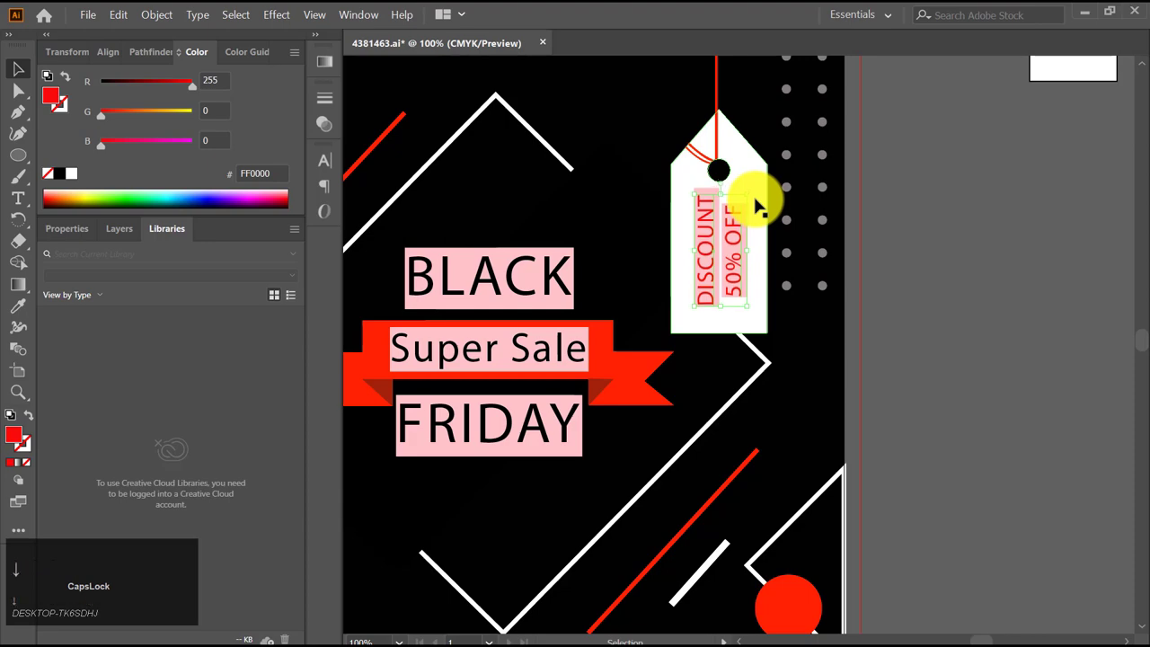
Place the rotated red discount text on the white tag and deselect it
click(999, 267)
scroll(down, 3)
scroll(down, 3)
scroll(down, 3)
scroll(up, 3)
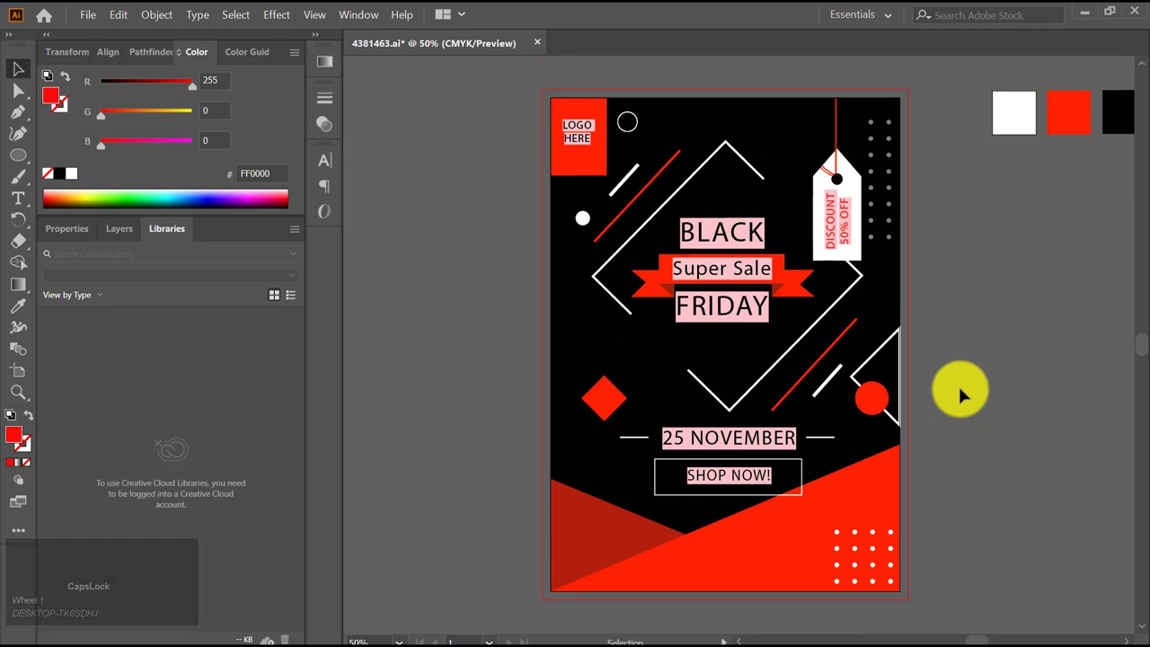
Select the SHOP NOW! text and copy it to the bottom of the poster
scroll(down, 3)
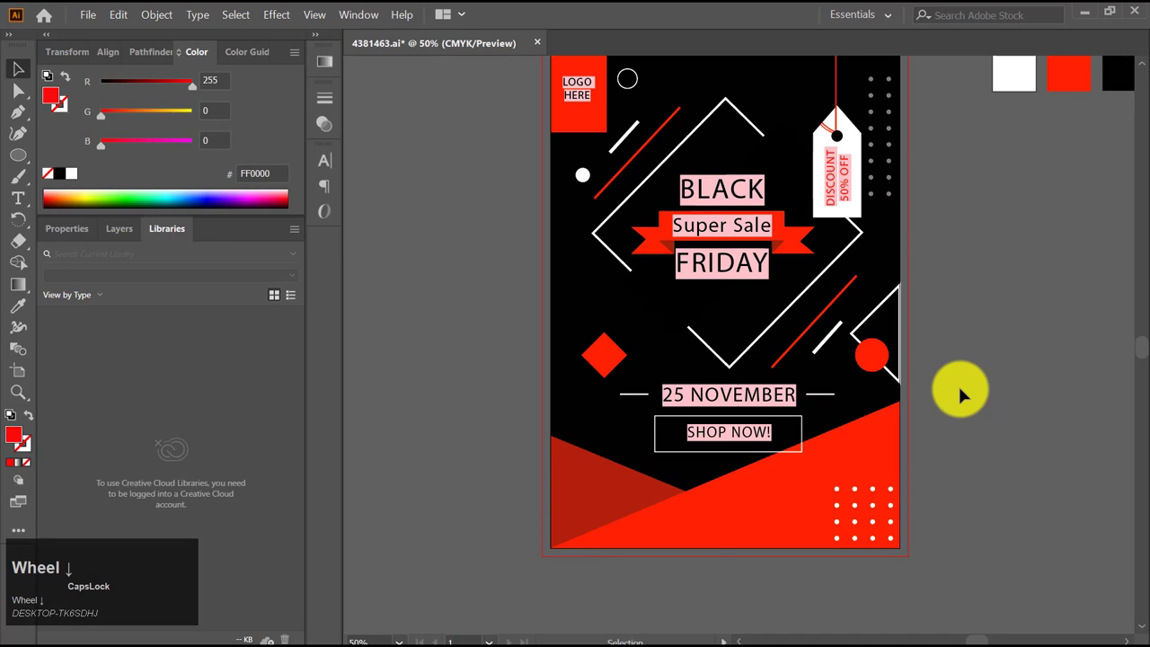
click(761, 432)
key(v)
click(760, 433)
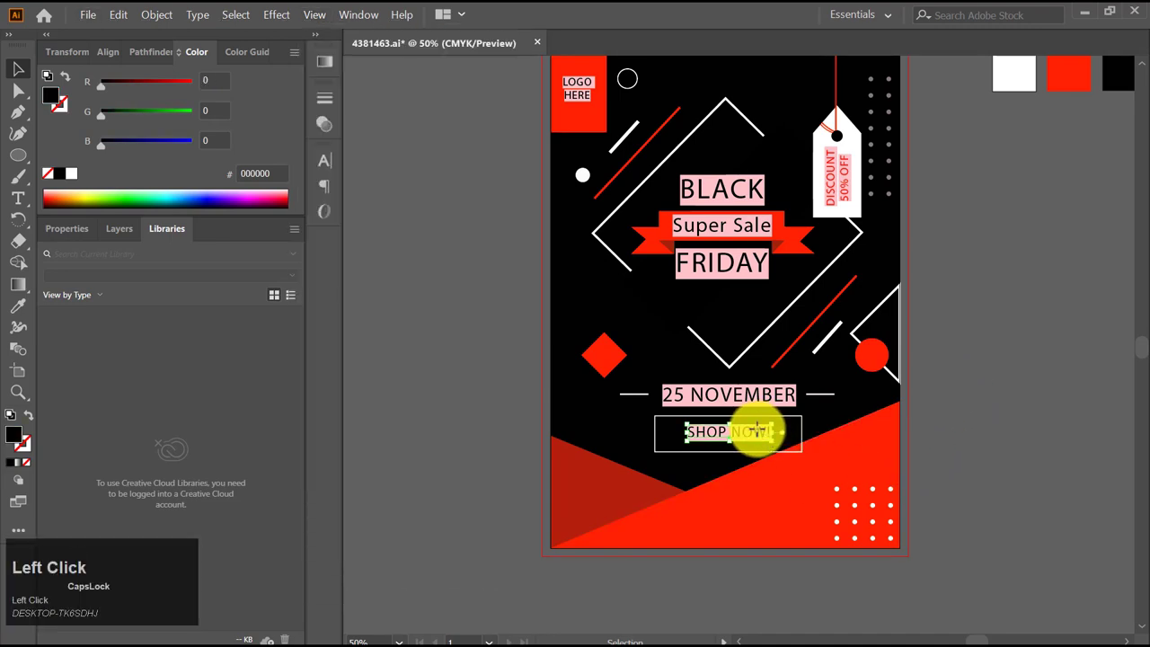
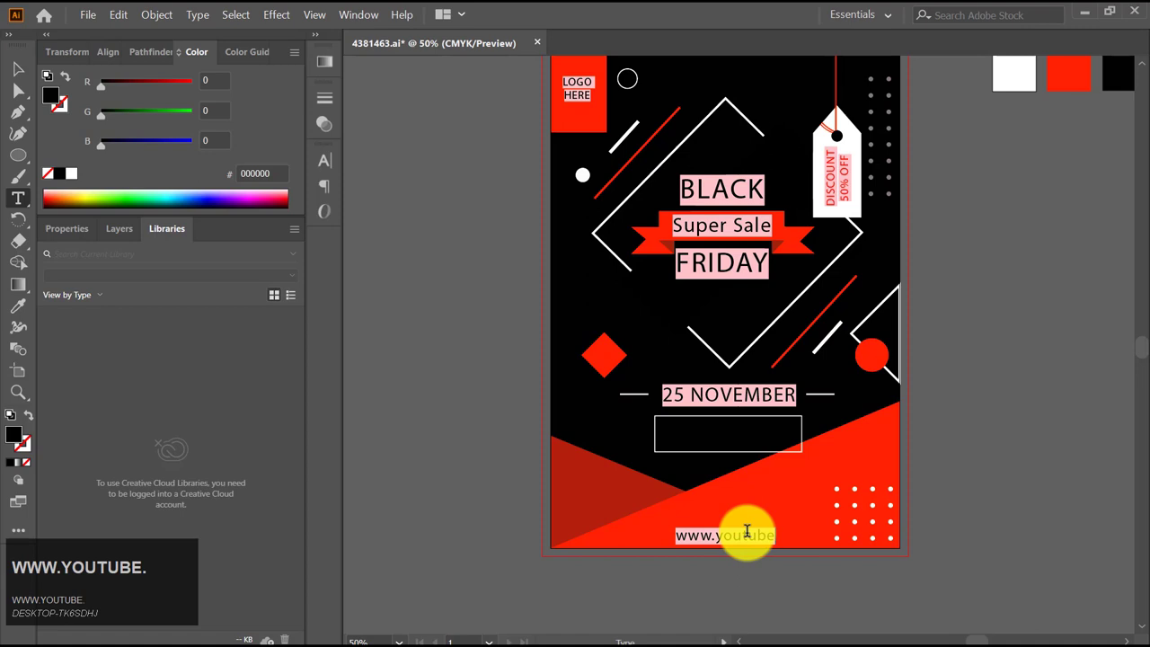
text(UTUBE.)
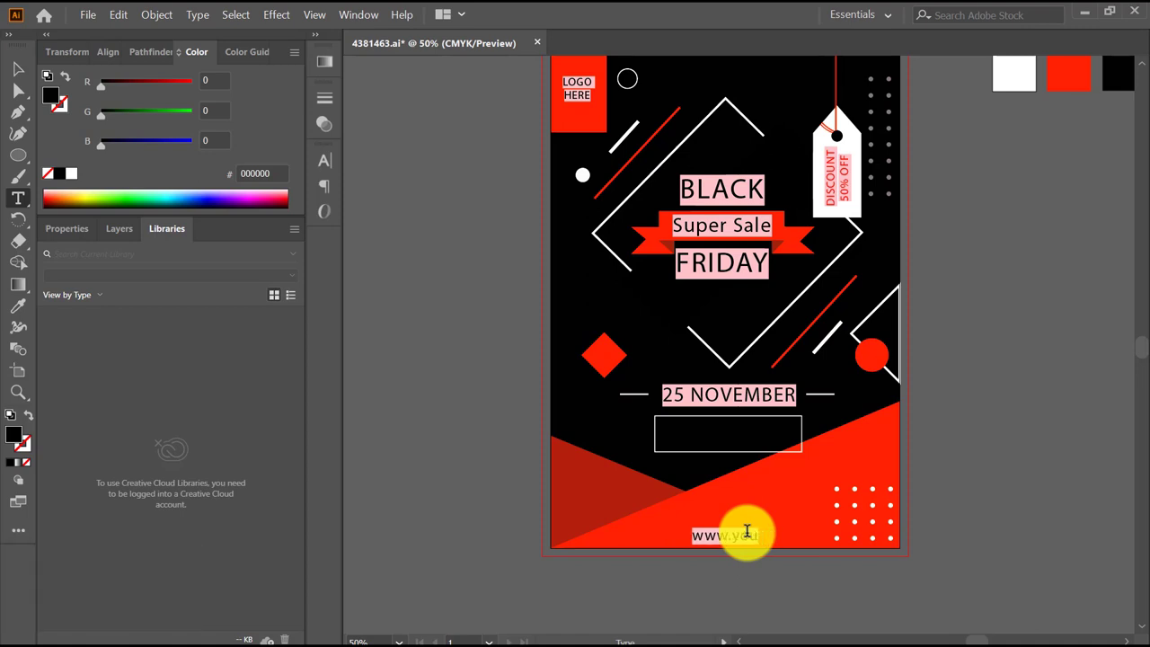
text(web)
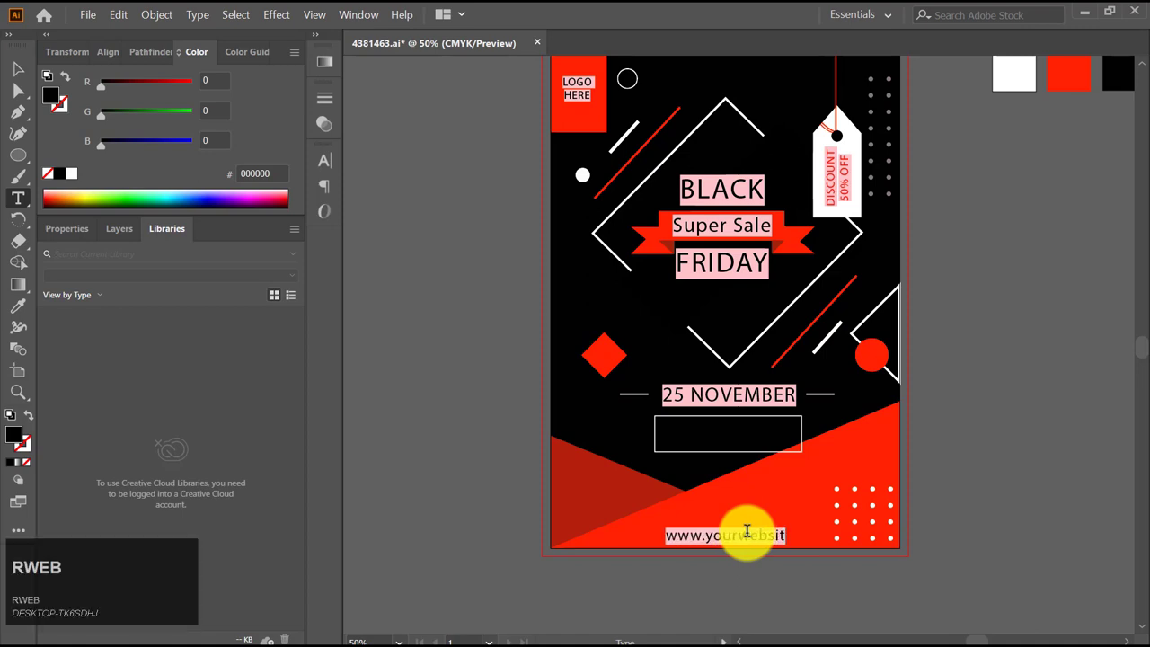
text(e.com)
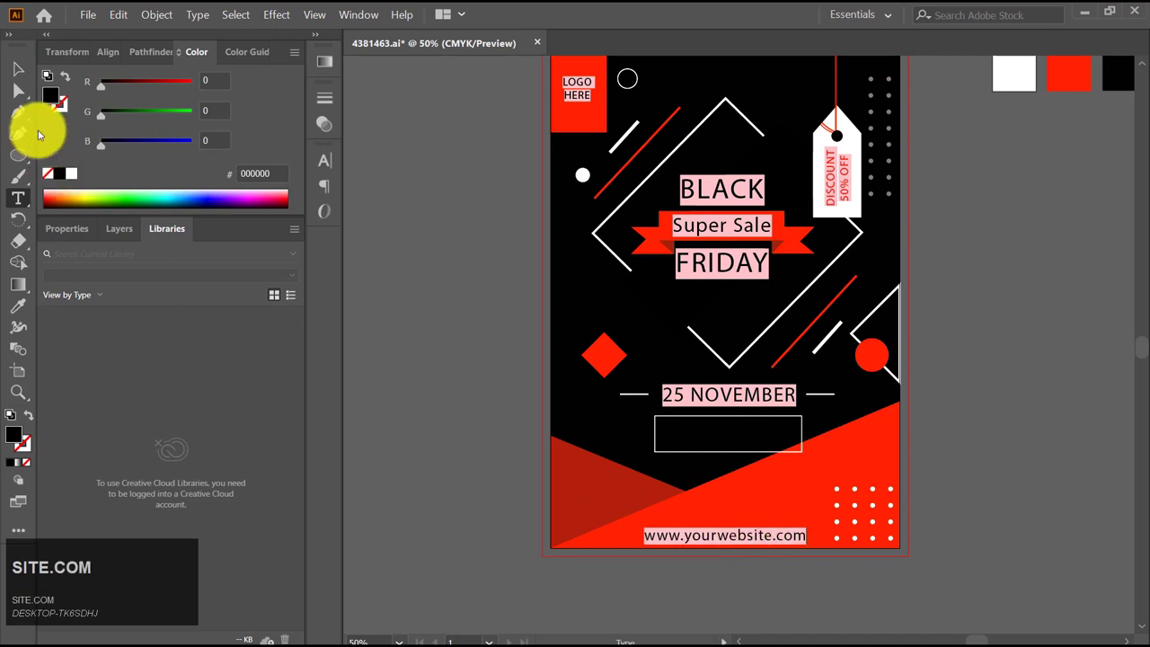
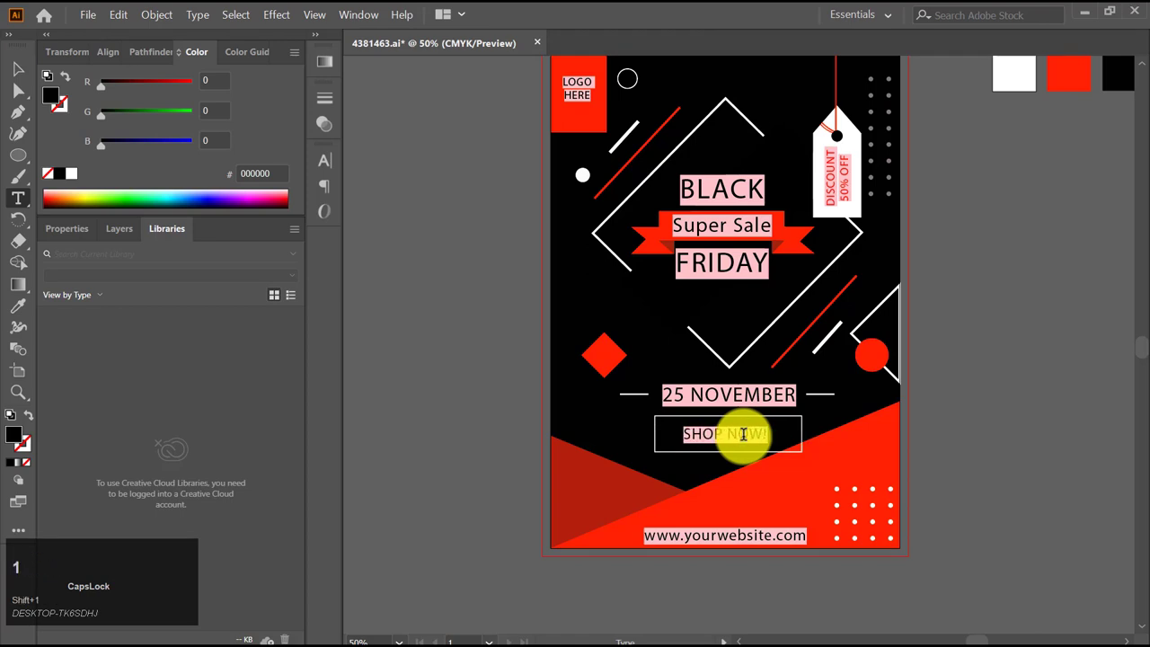
click(16, 78)
key(Right)
key(Up)
key(Right)
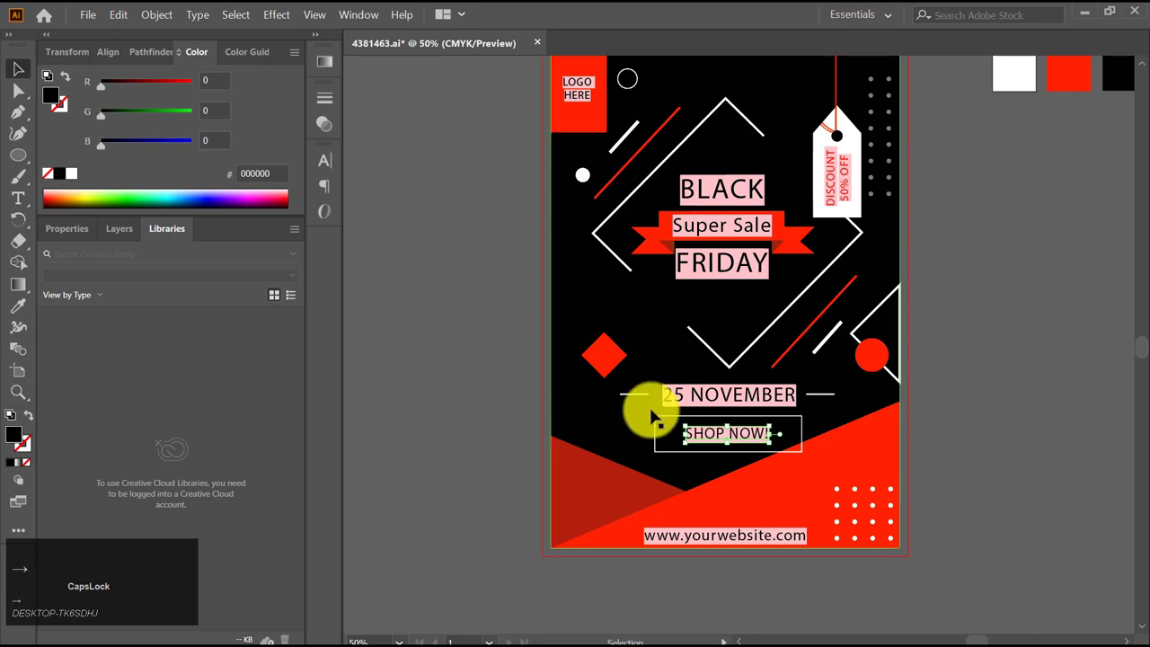
Fill a new text frame with Lorem ipsum placeholder copy and position it small under the SHOP NOW! button
key(t)
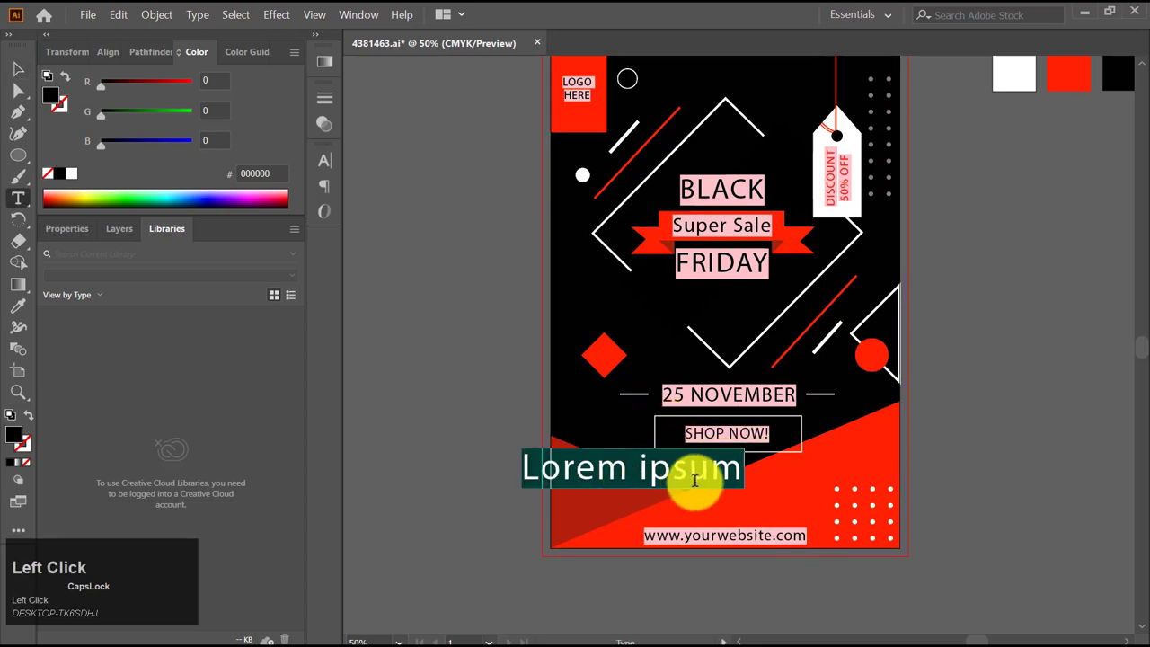
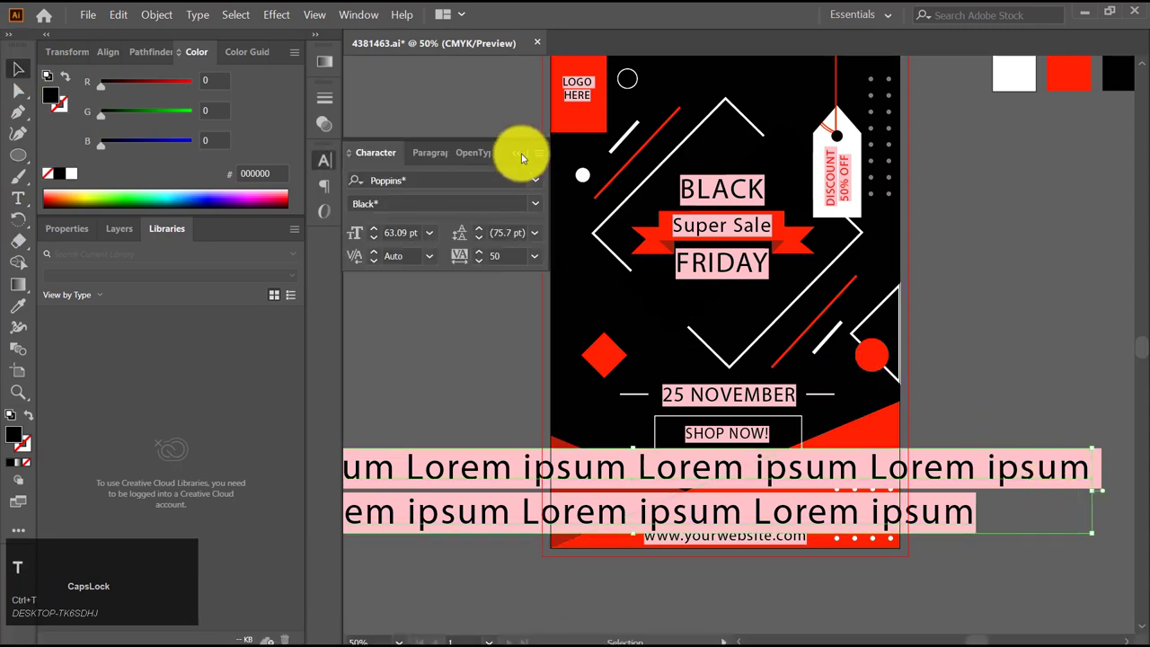
click(1093, 542)
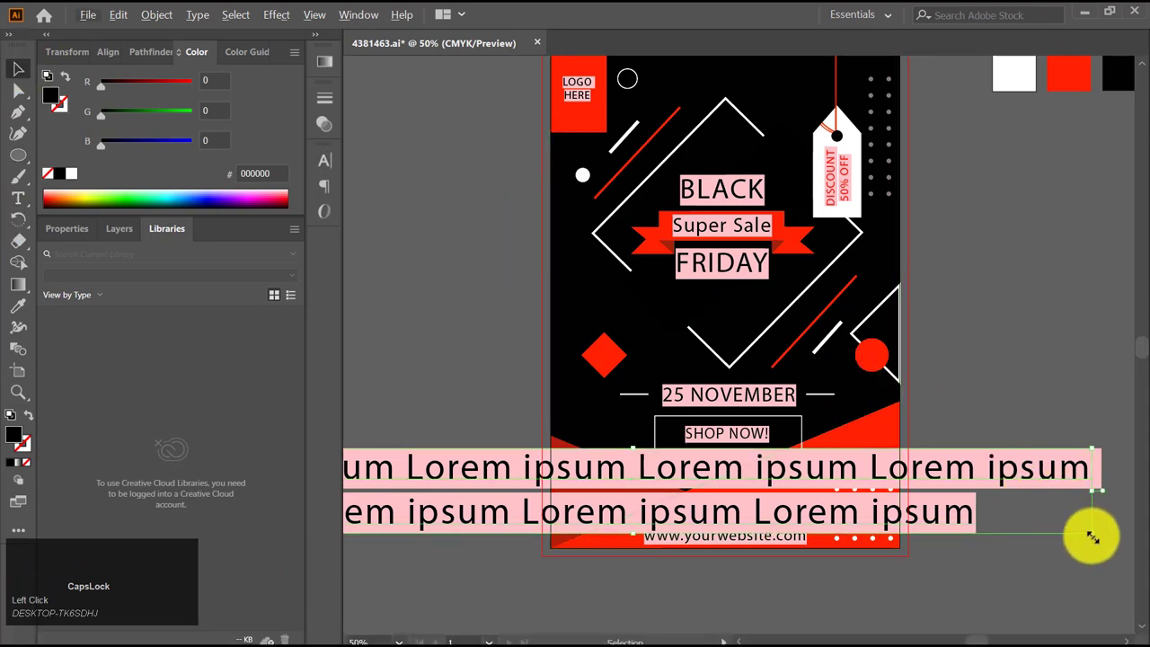
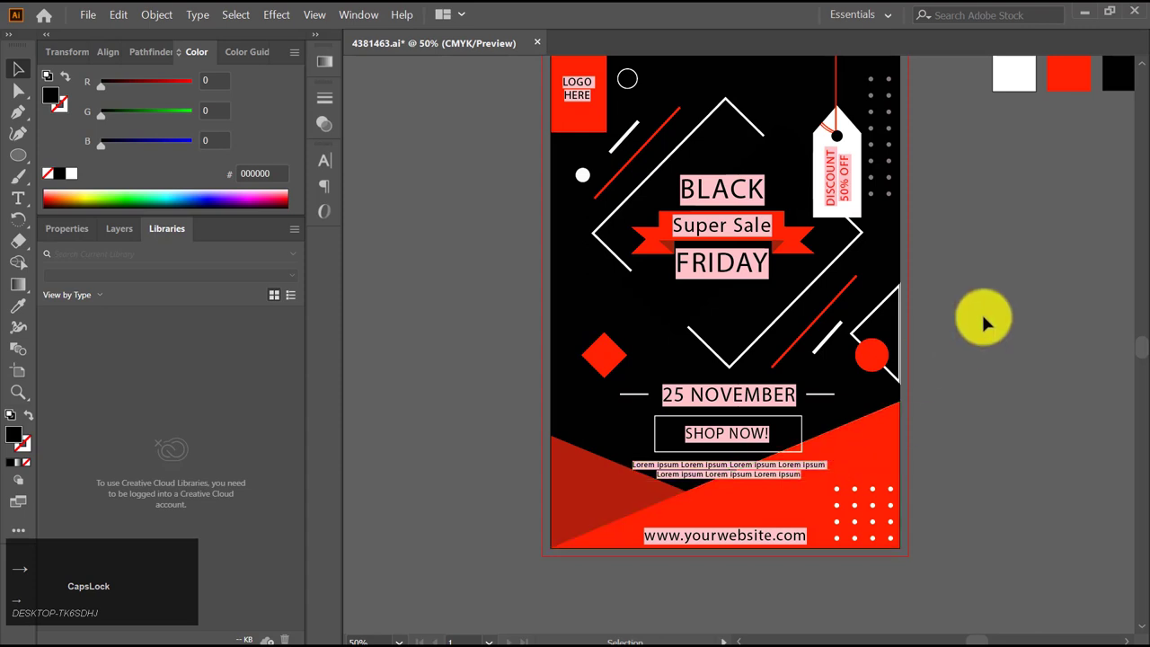
scroll(down, 3)
scroll(up, 3)
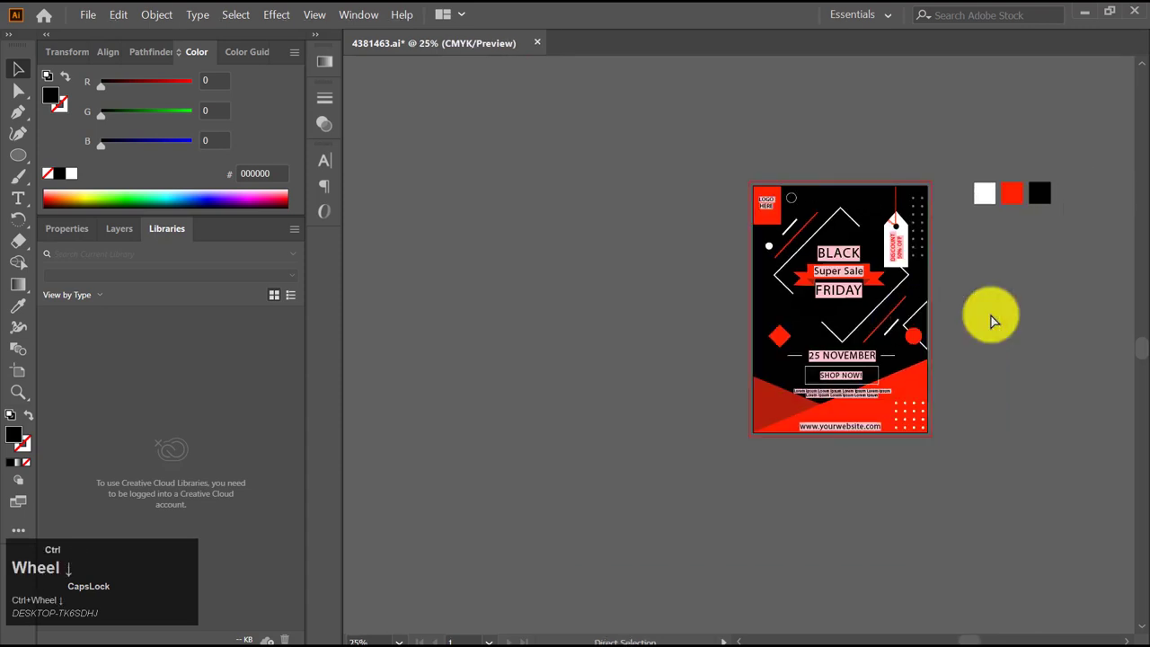
scroll(down, 3)
scroll(up, 3)
scroll(up, 3)
scroll(up, 3)
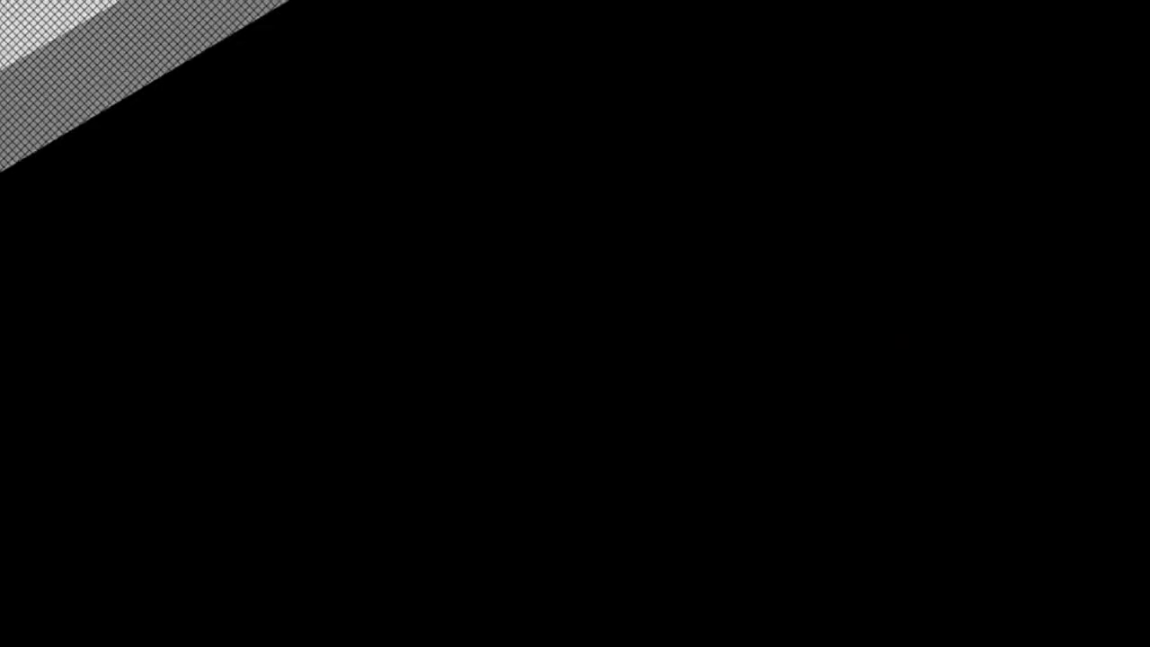